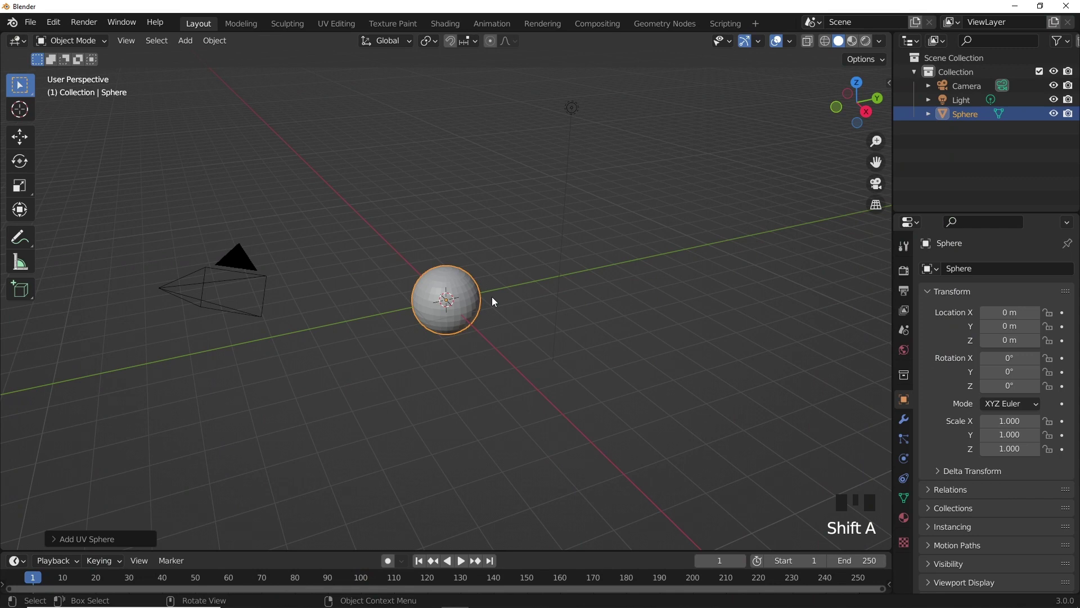
From the front wireframe view, delete the lower half of the sphere to leave a dome.
key("KP_1")
key("z")
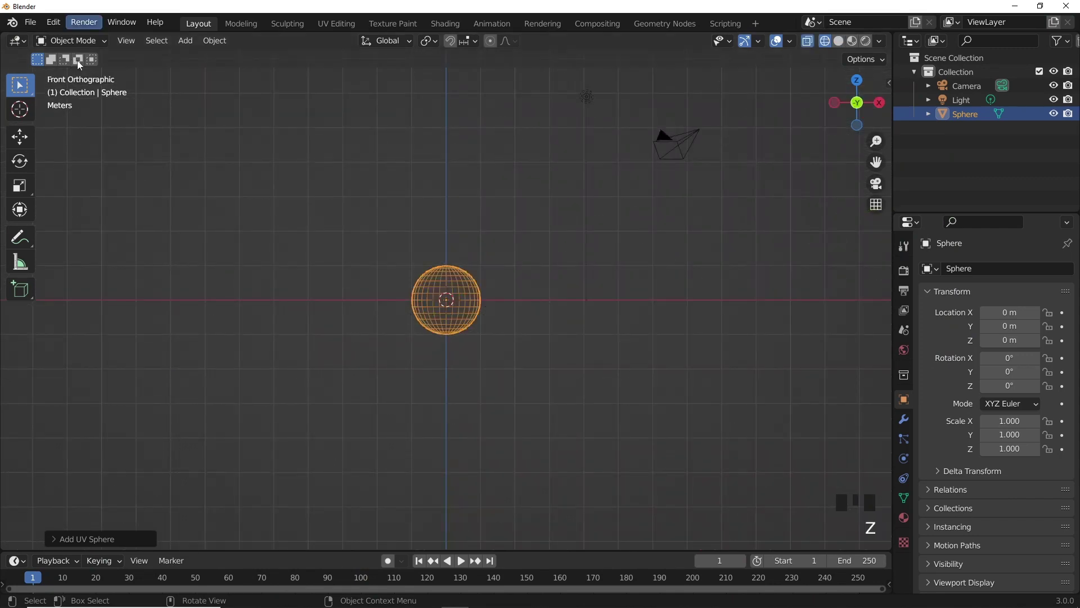
key("Tab")
scroll("up", 3)
left_click(386, 312)
key("x")
Extrude one side's rim edges downward and tilt the bottom edge into a sloping helmet side.
scroll("up", 3)
left_click(325, 286)
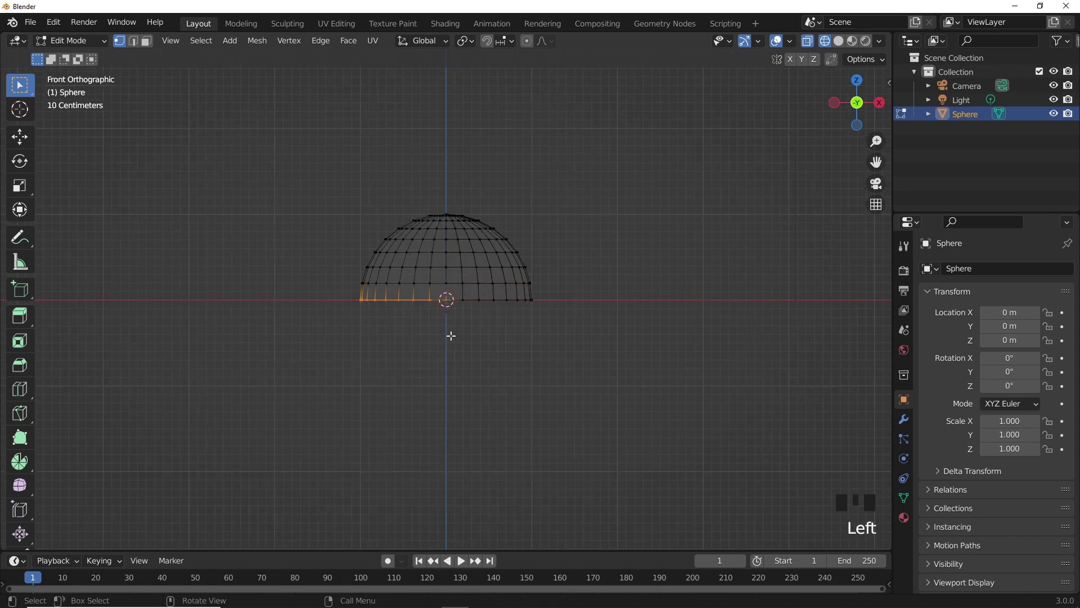
key("e")
left_click(27, 146)
scroll("up", 3)
left_click(370, 252)
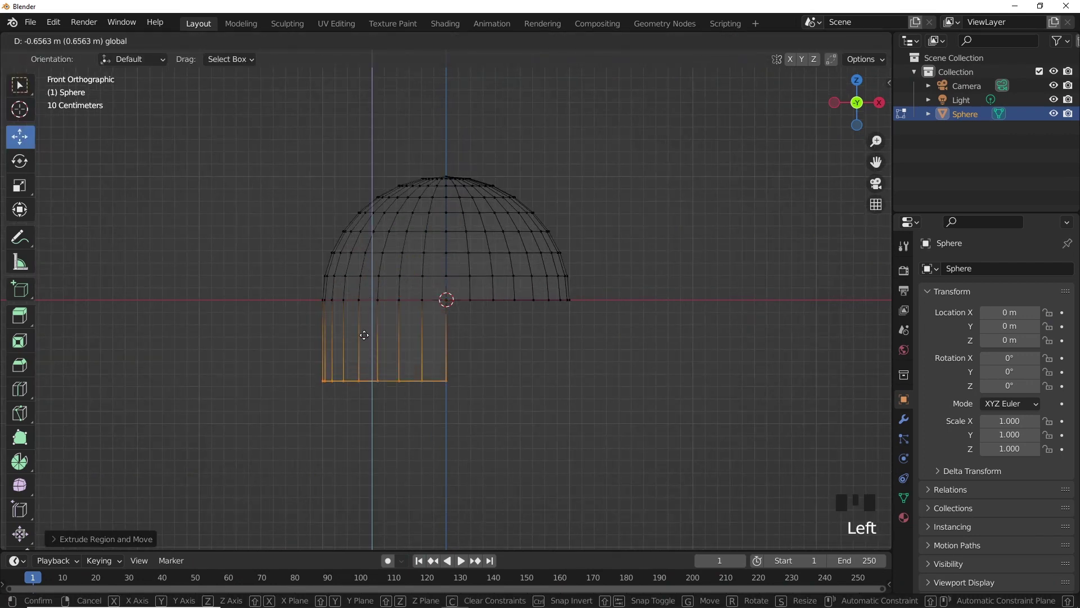
key("r")
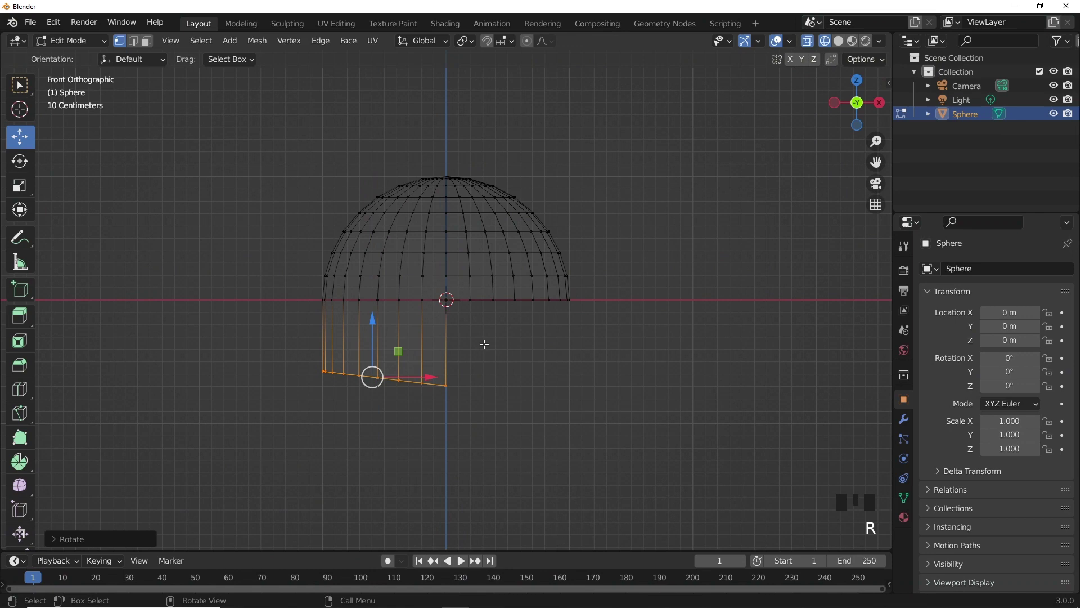
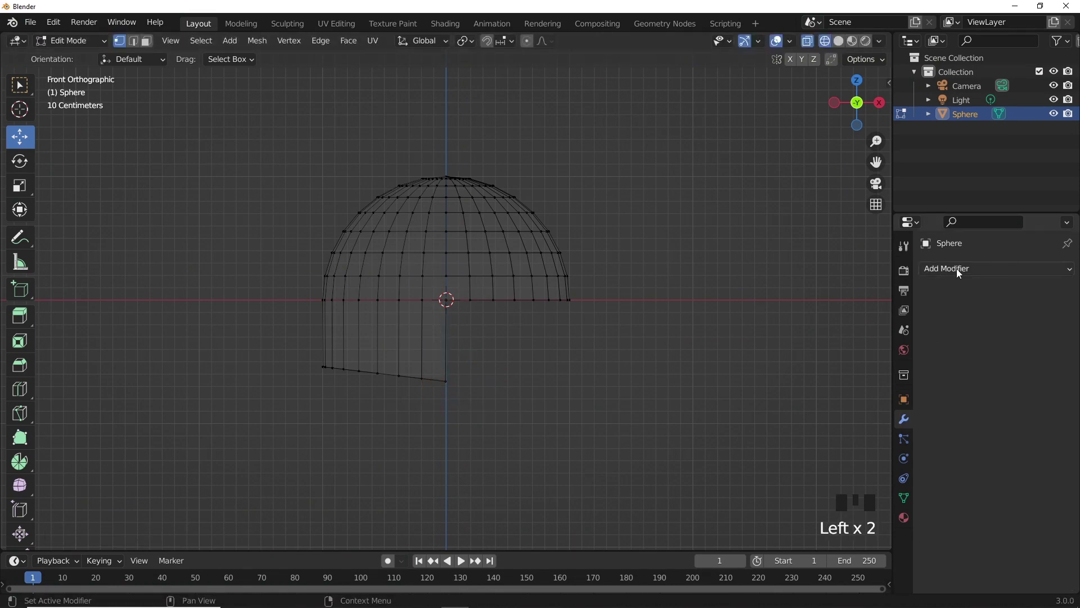
Add a Mirror modifier on the Y axis with clipping so the half helmet becomes whole.
left_click(560, 430)
key("KP_3")
left_click_drag(450, 159, 483, 216)
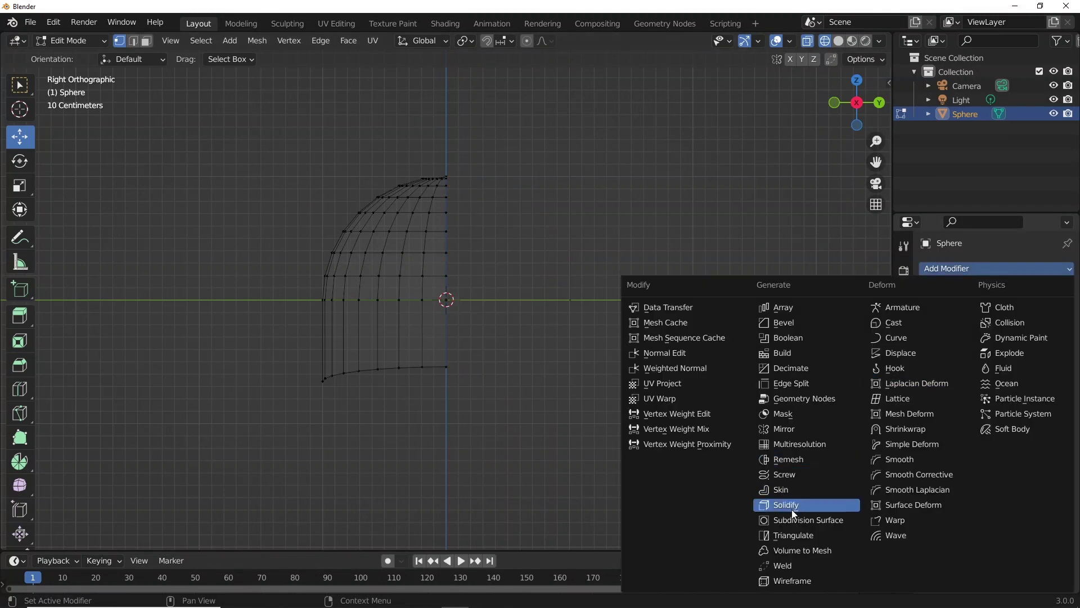
left_click_drag(791, 428, 950, 382)
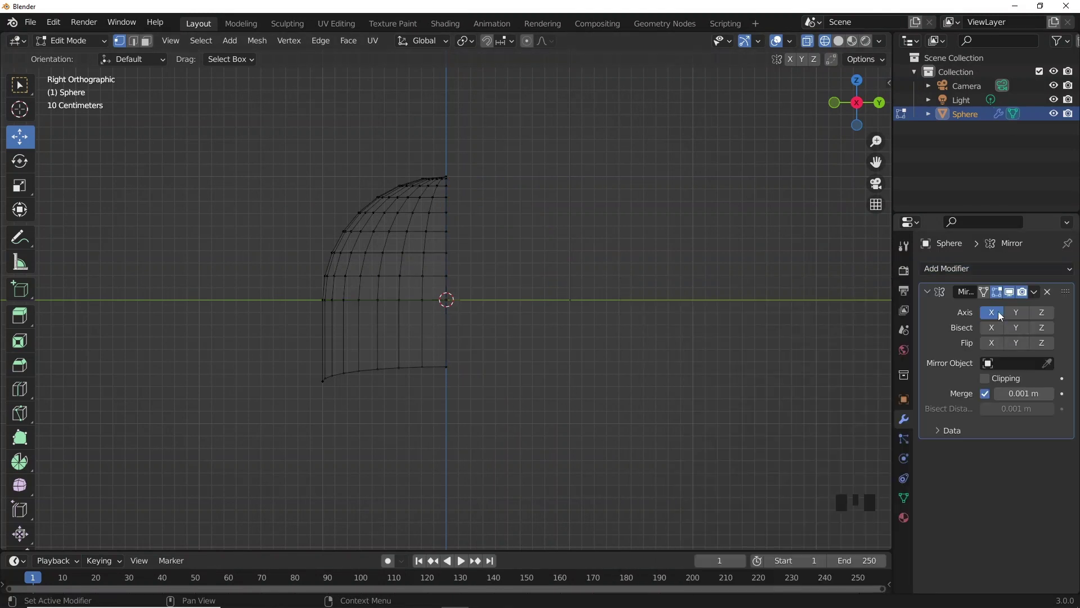
left_click_drag(1001, 315, 1019, 315)
left_click(990, 383)
key("KP_1")
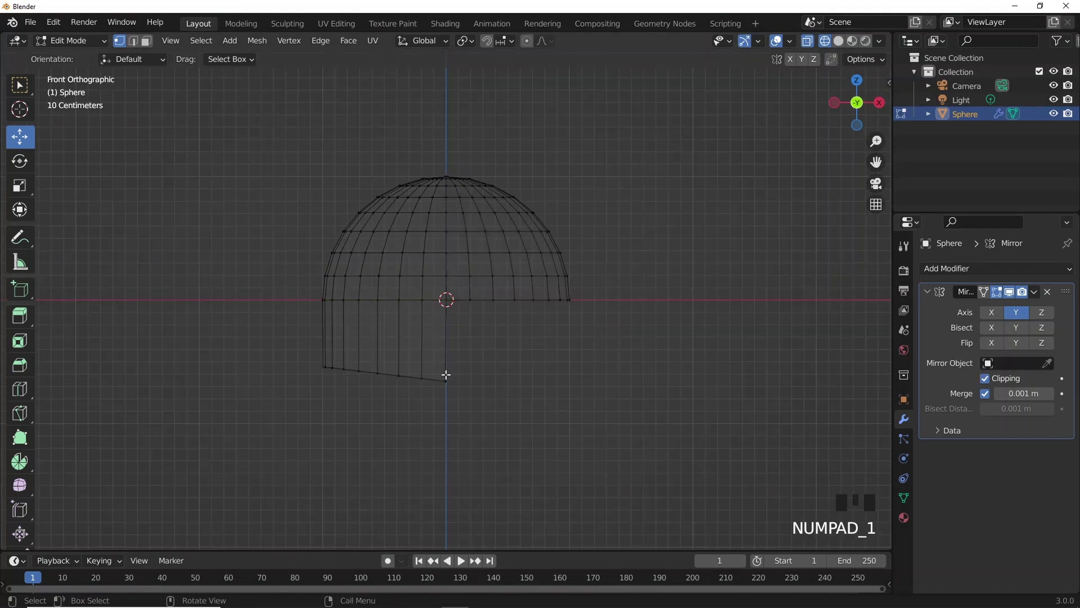
left_click(443, 377)
Adjust the bottom corner vertex and add a Subdivision Surface modifier to smooth the helmet.
left_click(449, 331)
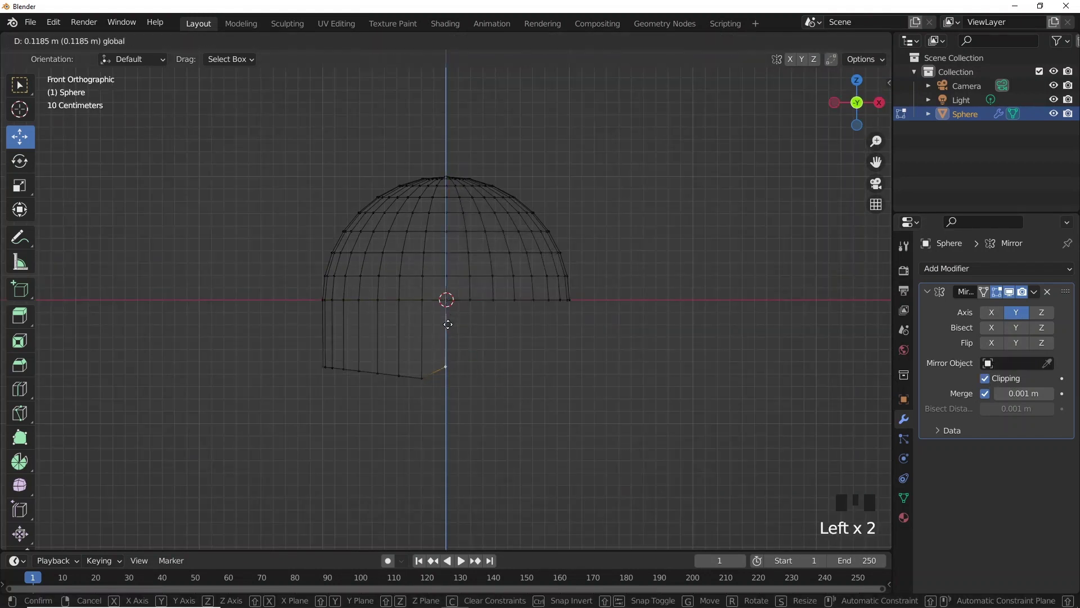
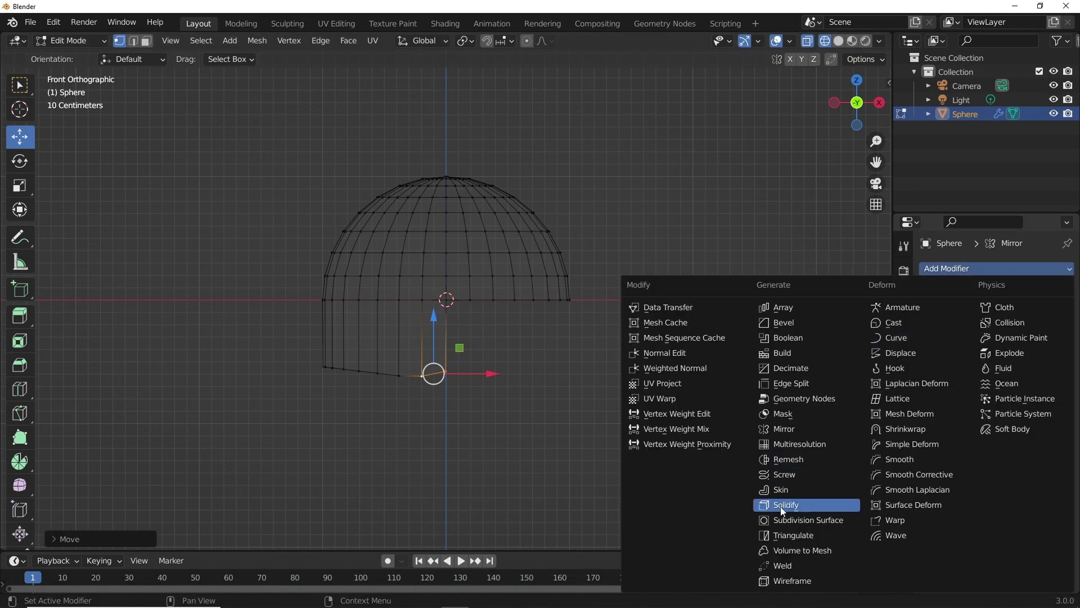
left_click_drag(786, 514, 1006, 411)
left_click(1051, 492)
In solid shading, softly reshape the dome profile with proportional editing from the front view.
key("z")
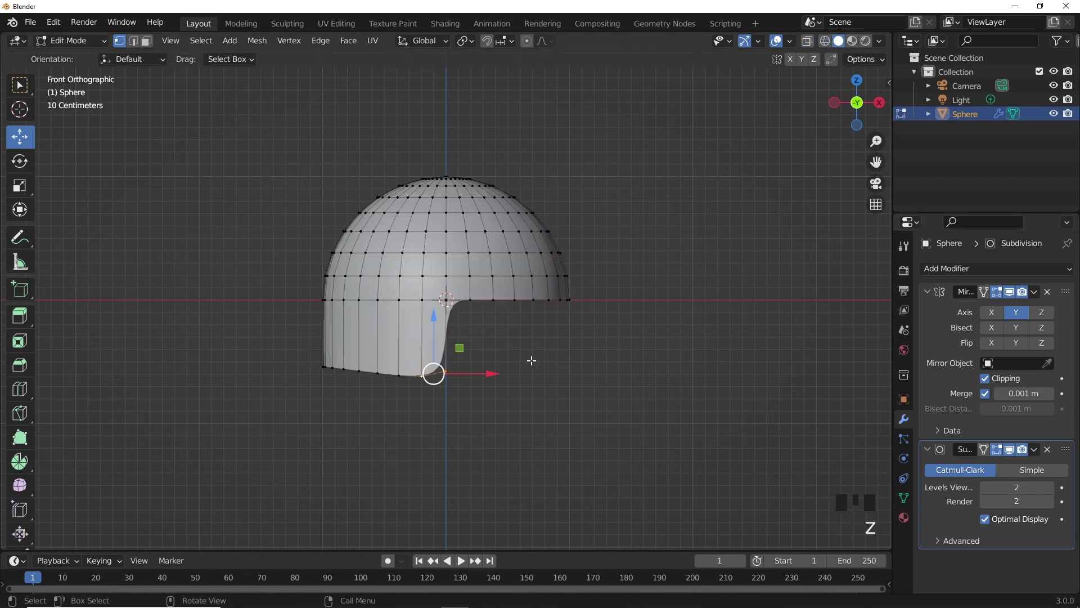
key("Tab")
left_click_drag(332, 417, 312, 399)
key("Tab")
key("KP_1")
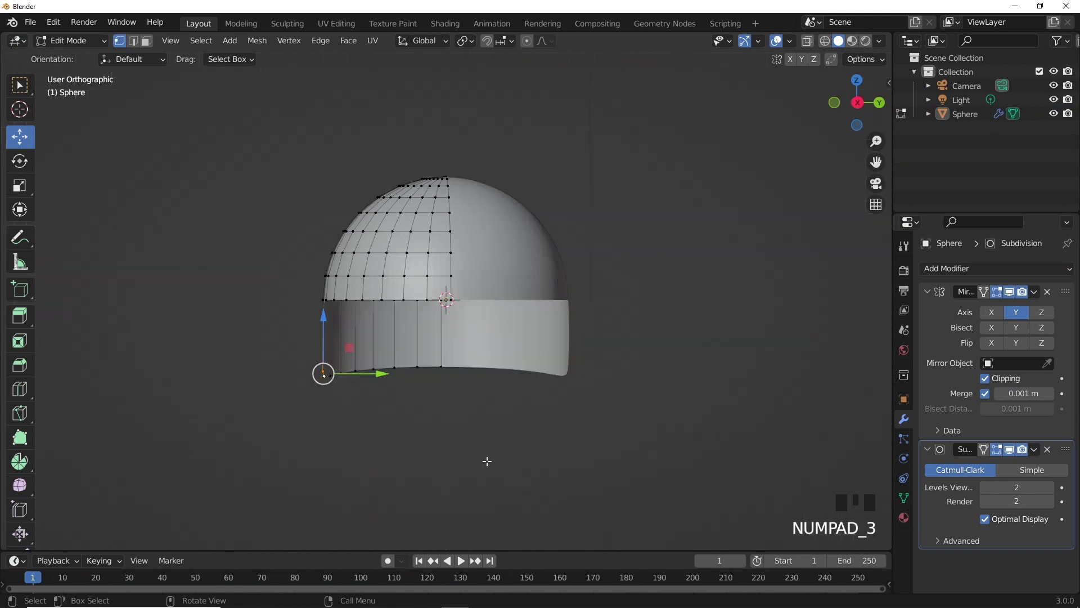
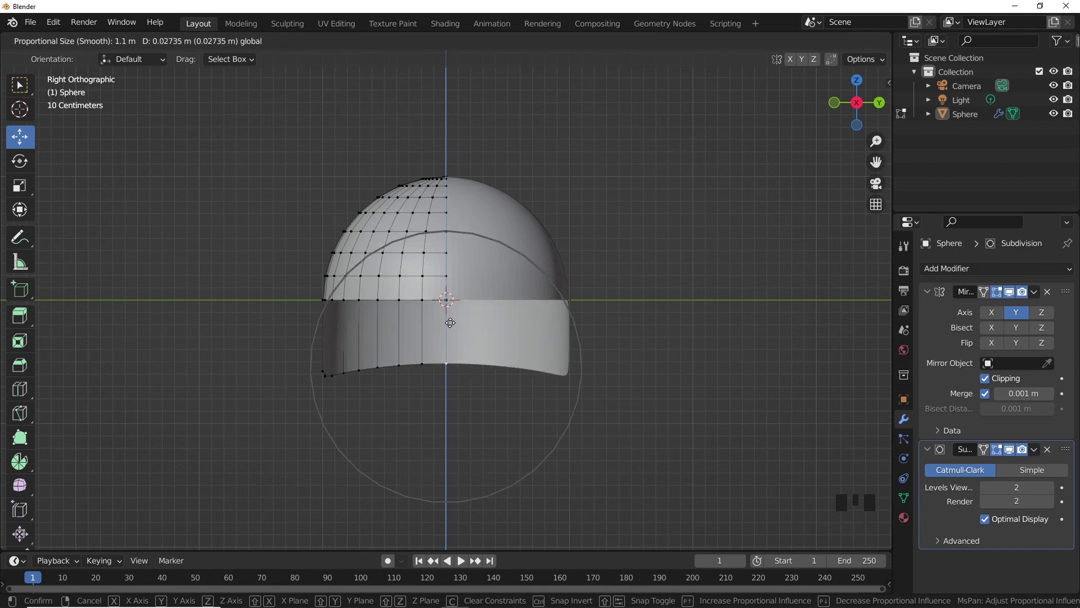
left_click(448, 327)
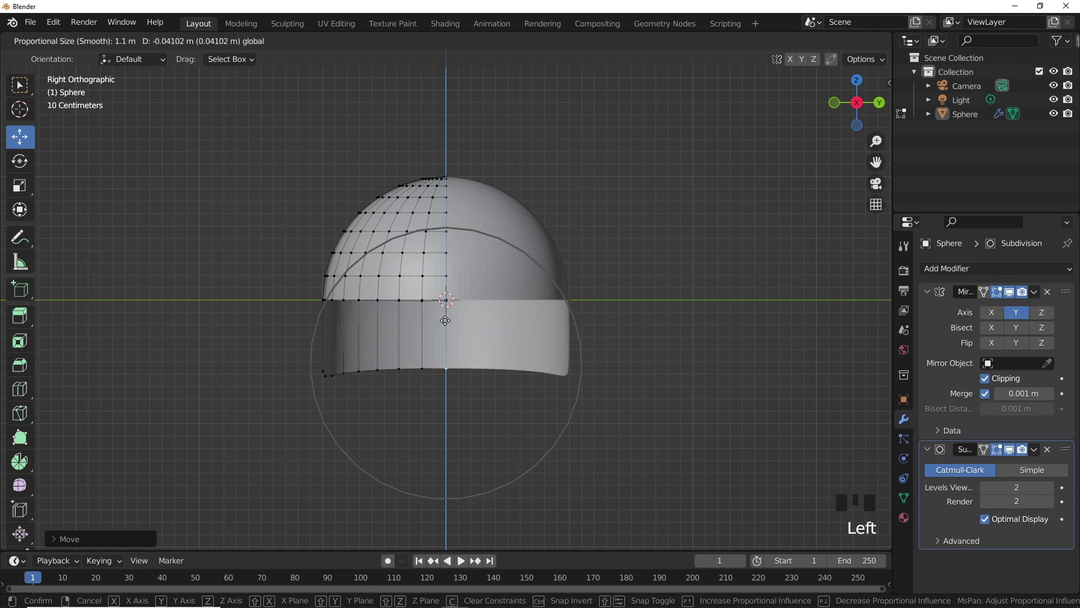
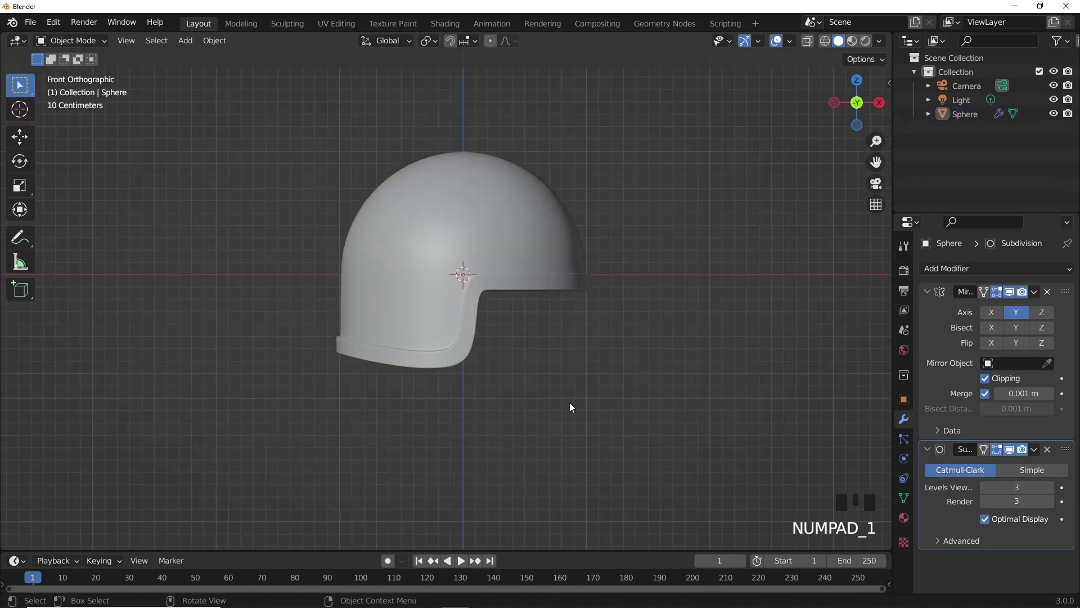
Select the helmet shell copy and pick out the rim edge loop, viewing it from above.
left_click(573, 407)
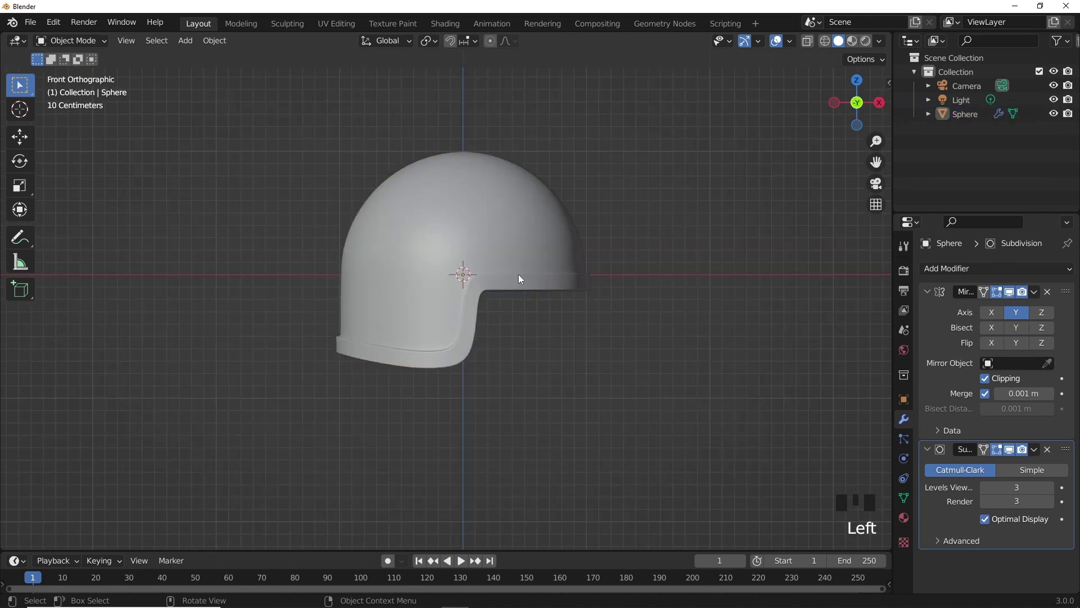
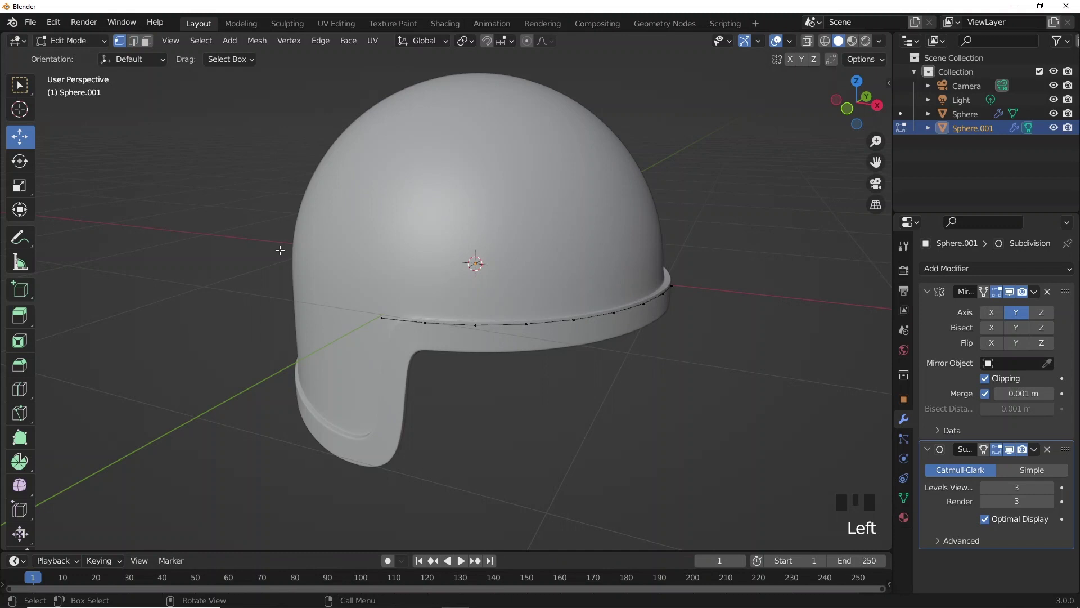
left_click(381, 316)
left_click(424, 320)
middle_click(442, 367)
left_click(447, 370)
left_click_drag(426, 407, 409, 362)
left_click(410, 363)
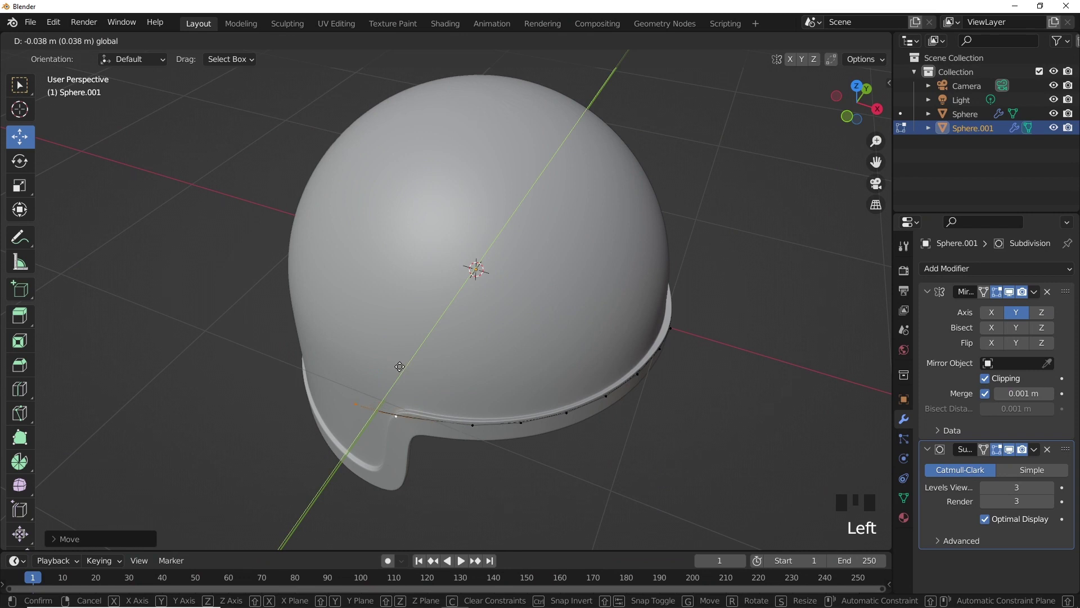
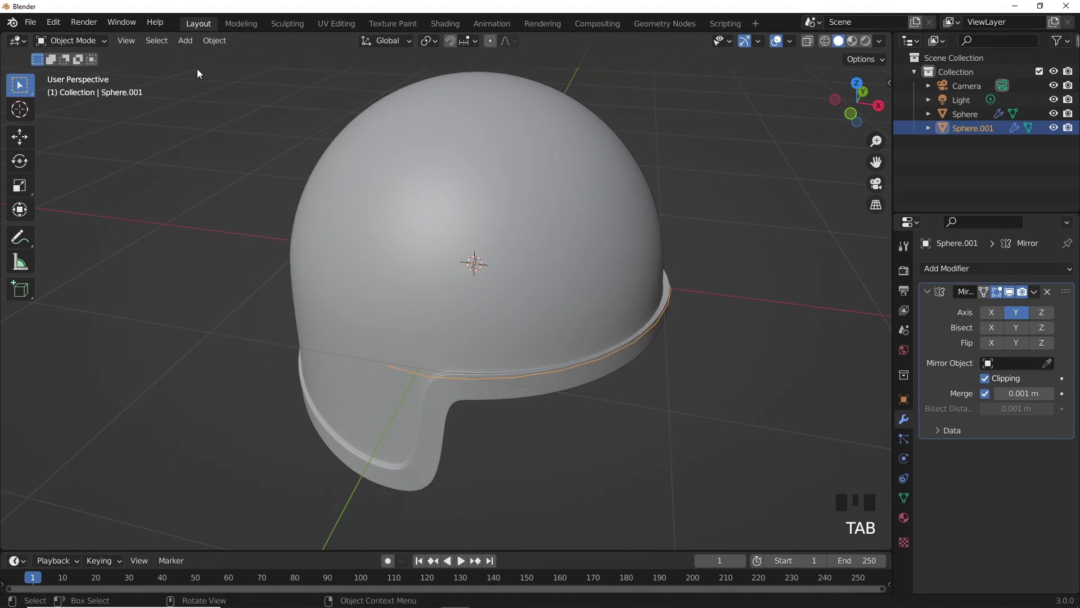
Add a Bezier circle and raise it above the helmet.
left_click_drag(216, 49, 301, 429)
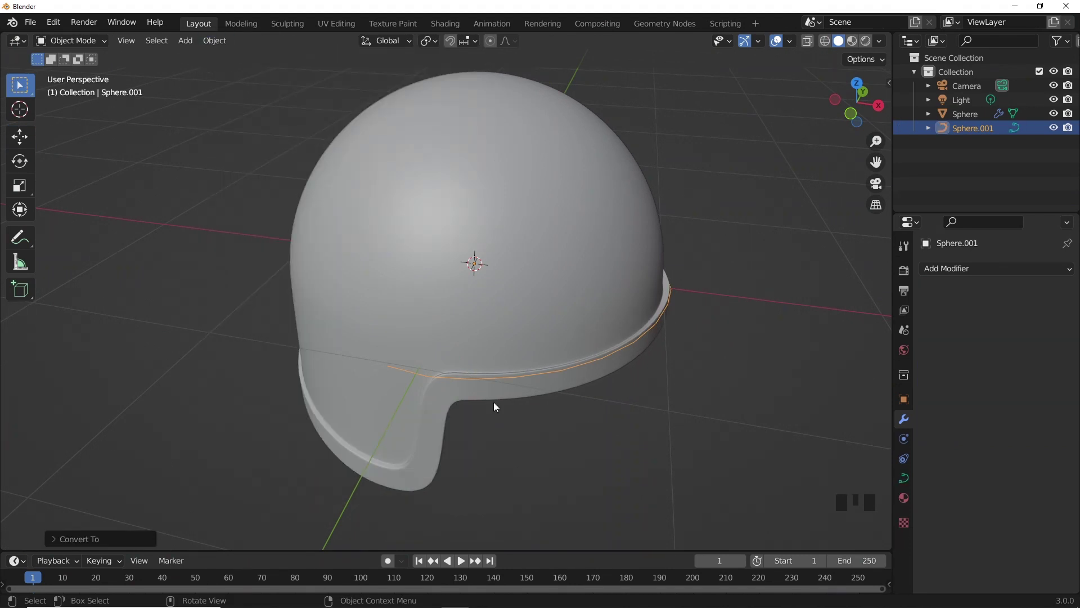
key("Tab")
key("Tab")
key("shift+a")
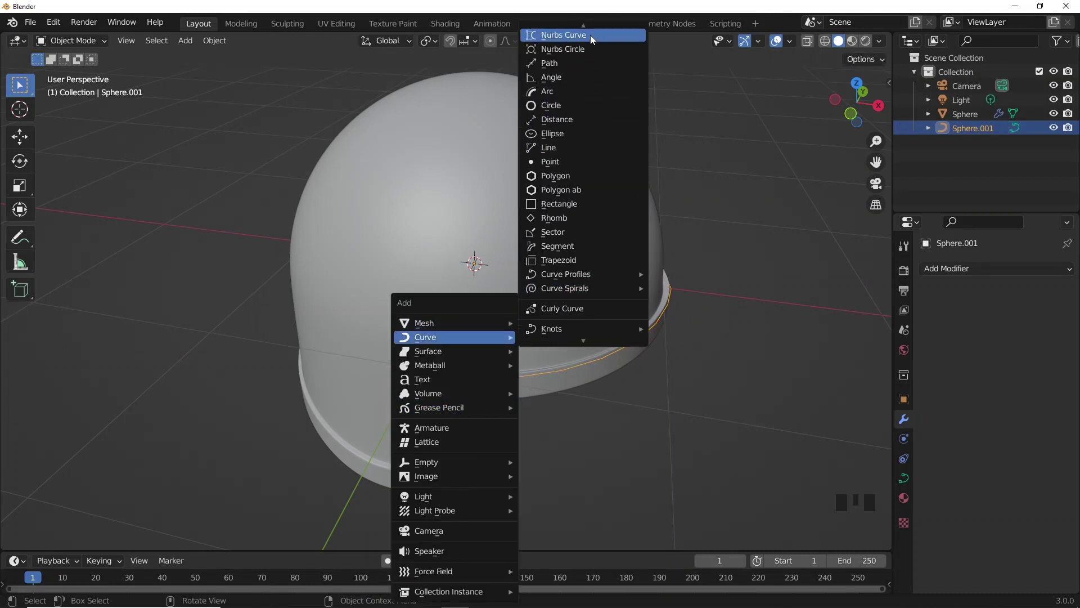
scroll("down", 3)
key("g")
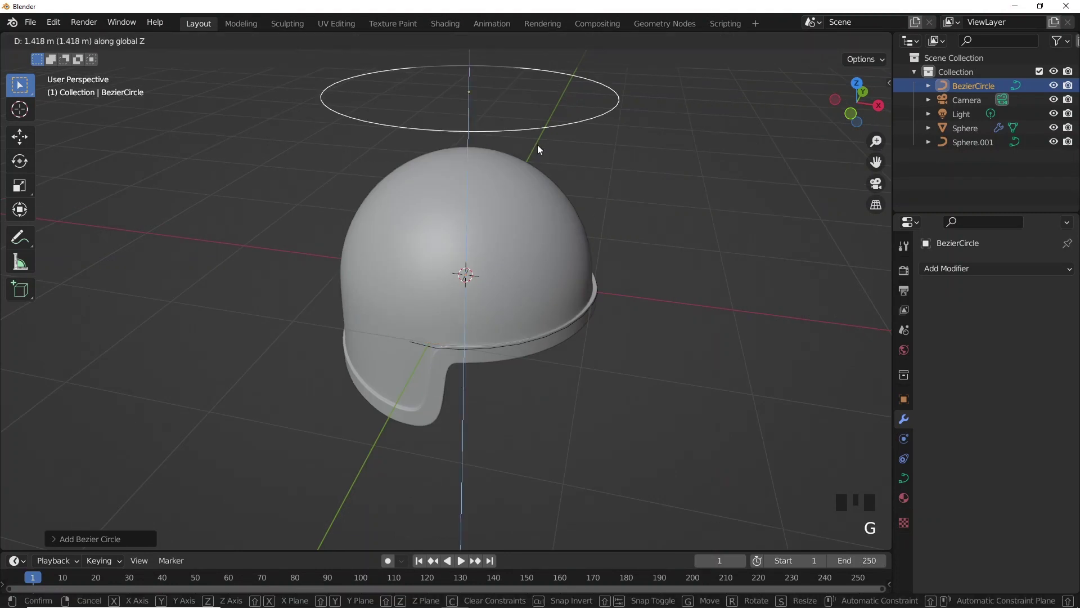
scroll("down", 3)
middle_click(604, 342)
Scale the circle's control points down to a short segment, then reselect the converted rim curve.
key("Tab")
middle_click(511, 283)
key("4")
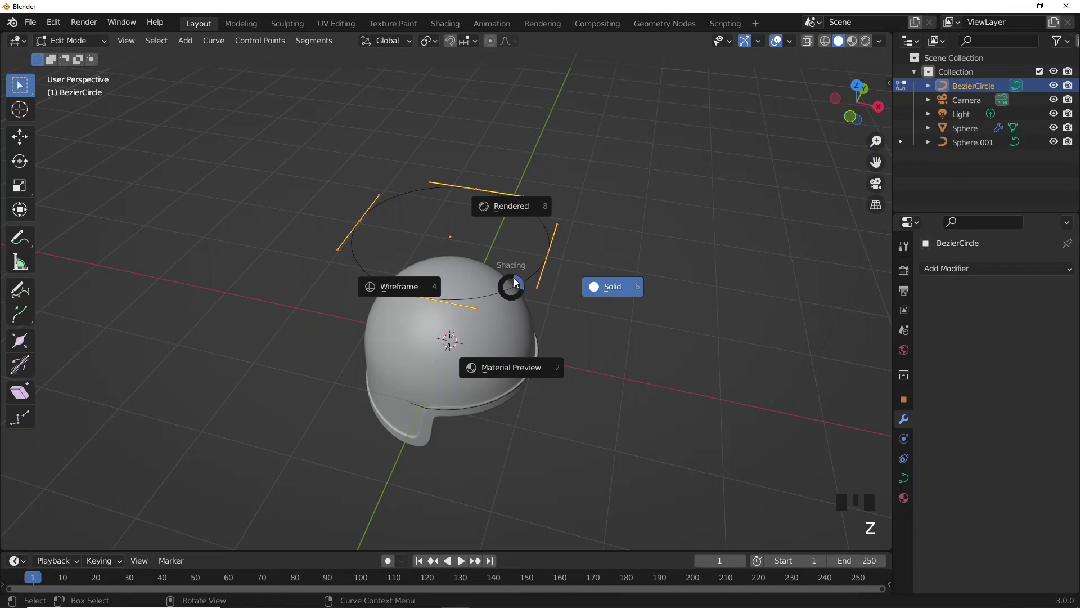
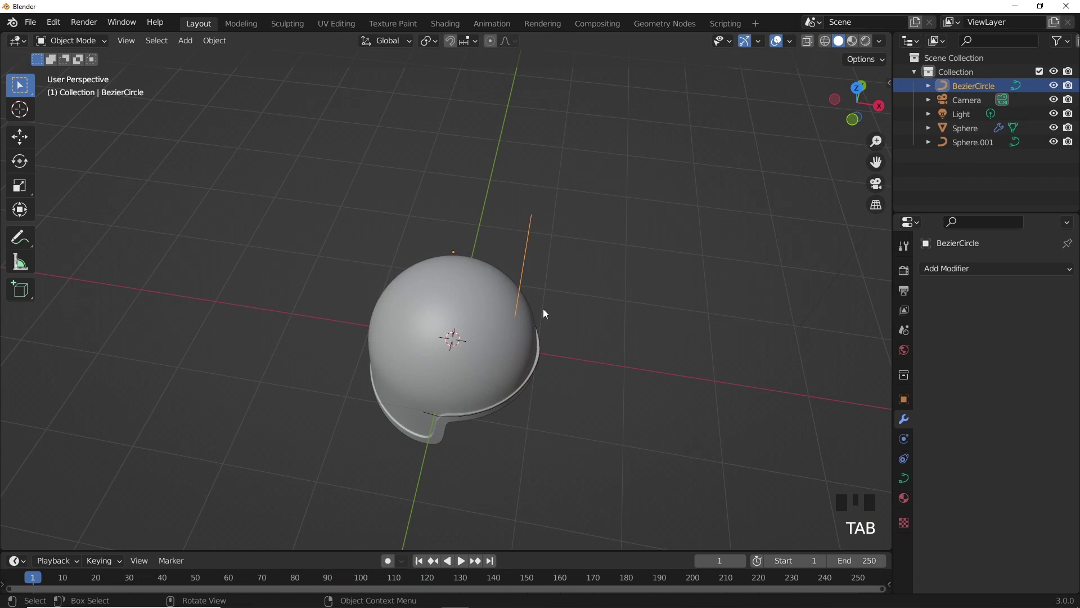
key("s")
left_click_drag(218, 48, 489, 219)
middle_click(489, 219)
key("Tab")
left_click(504, 391)
left_click(503, 389)
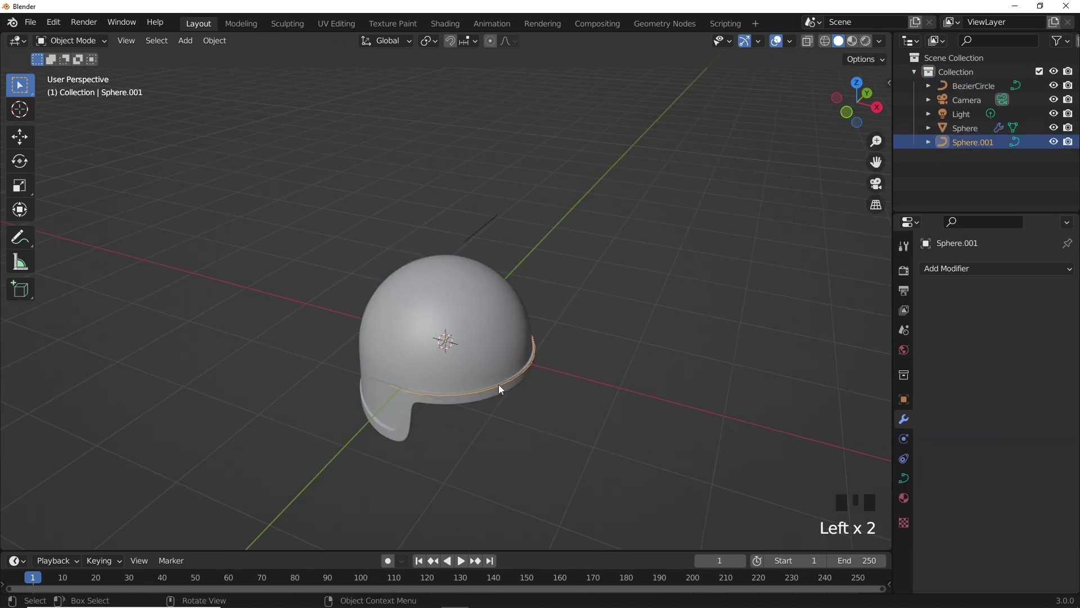
In the rim curve's data settings, reach the geometry and bevel options to shape it into a brow band.
left_click(910, 489)
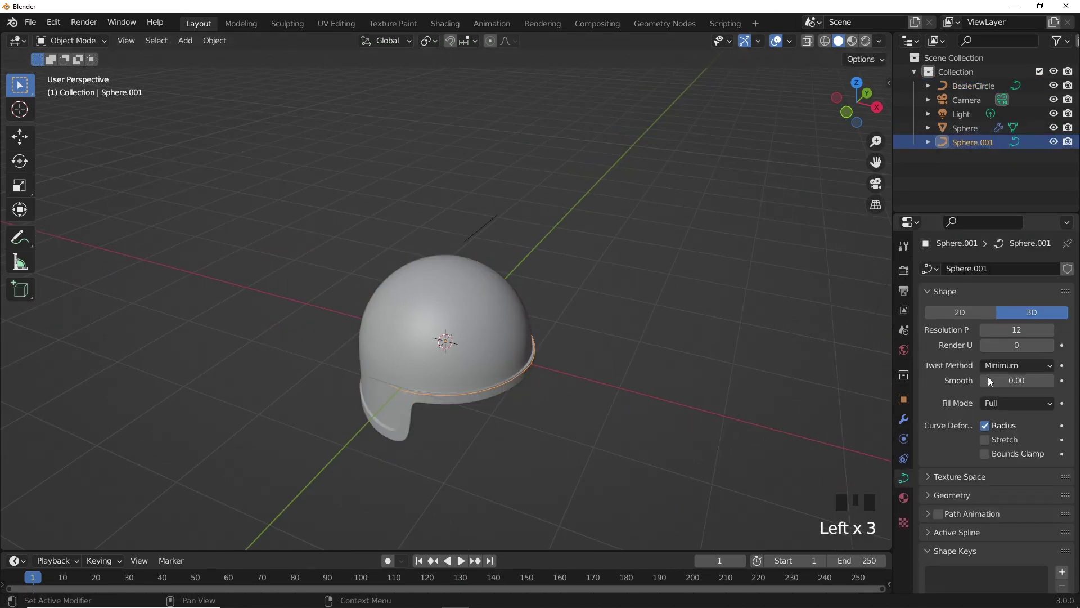
scroll("down", 3)
left_click_drag(960, 448, 1011, 507)
scroll("down", 3)
left_click_drag(1006, 530, 1013, 513)
left_click(1047, 478)
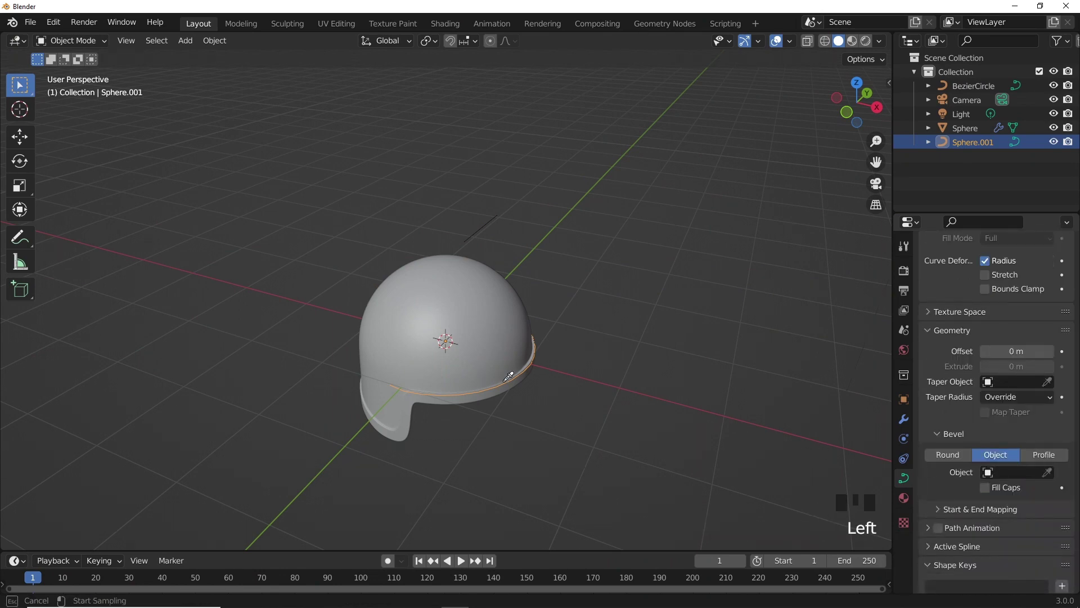
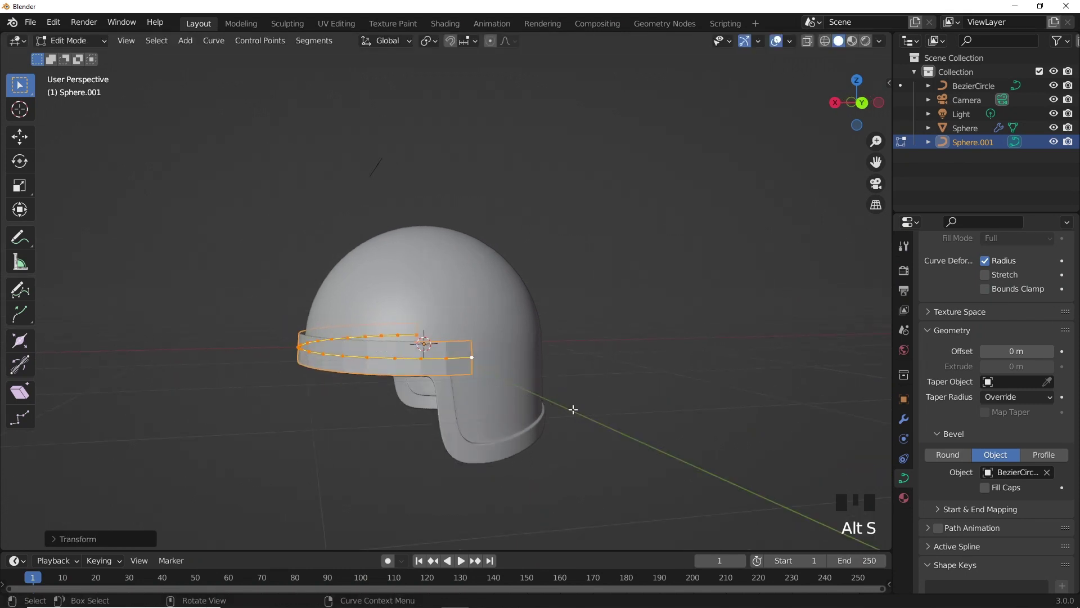
Convert the band to a mesh, loop-cut it through the middle and delete one half from the side view.
key("alt+s")
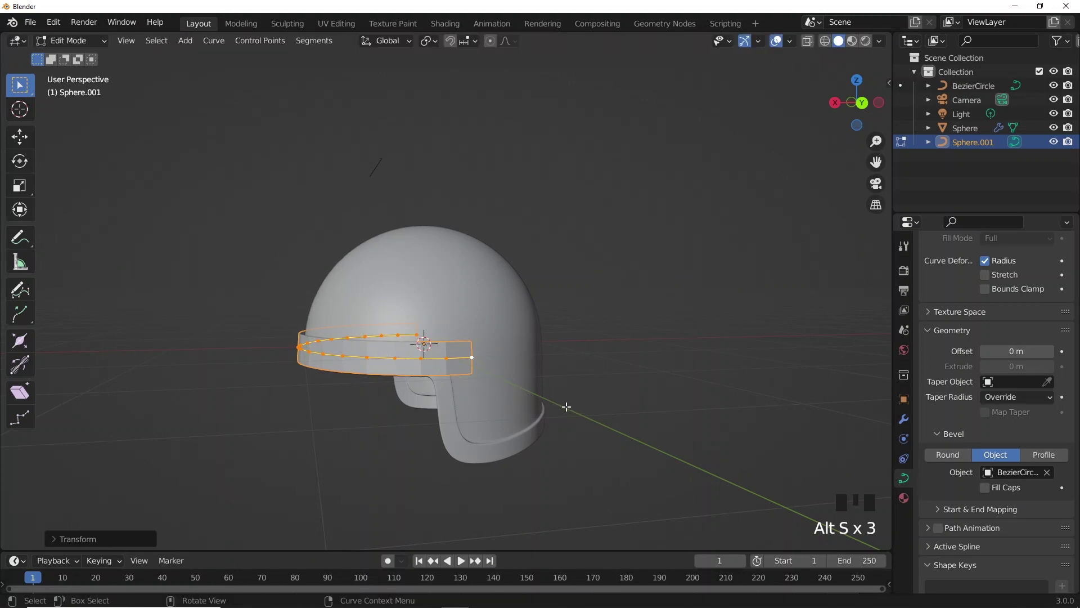
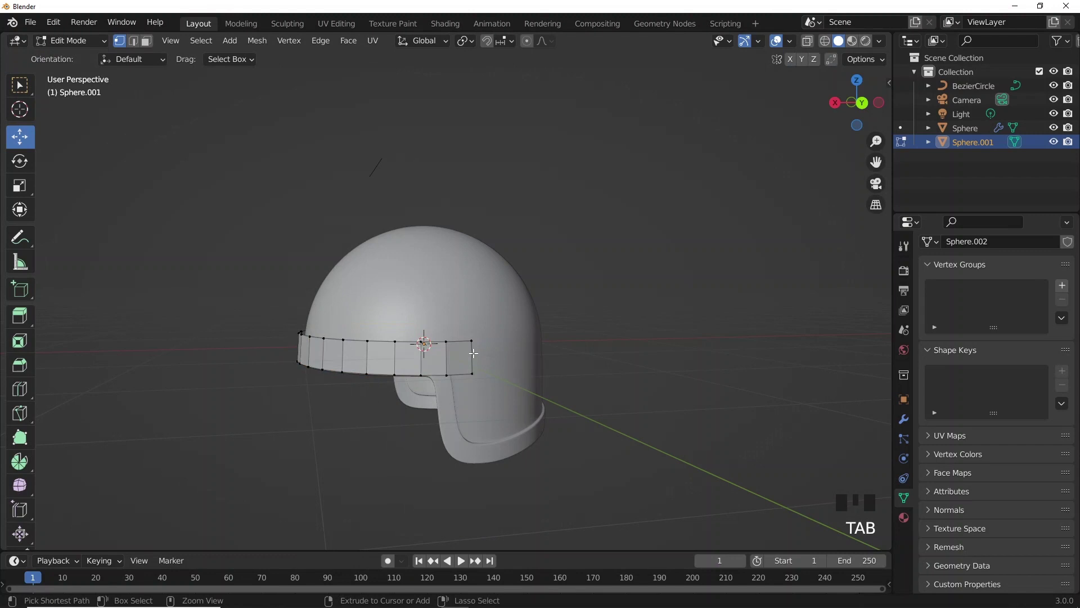
key("ctrl+r")
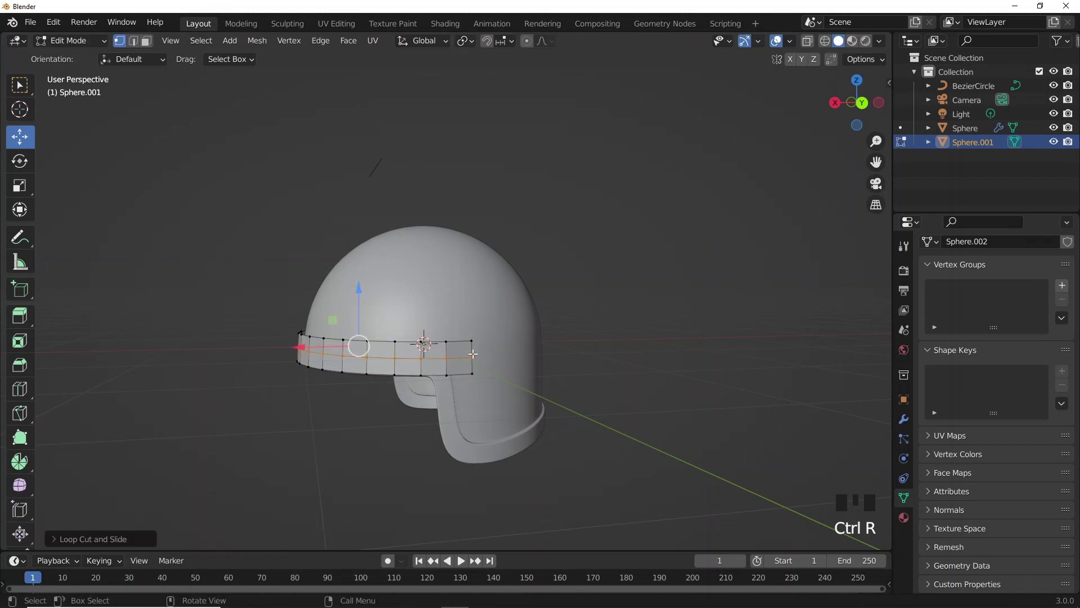
key("KP_1")
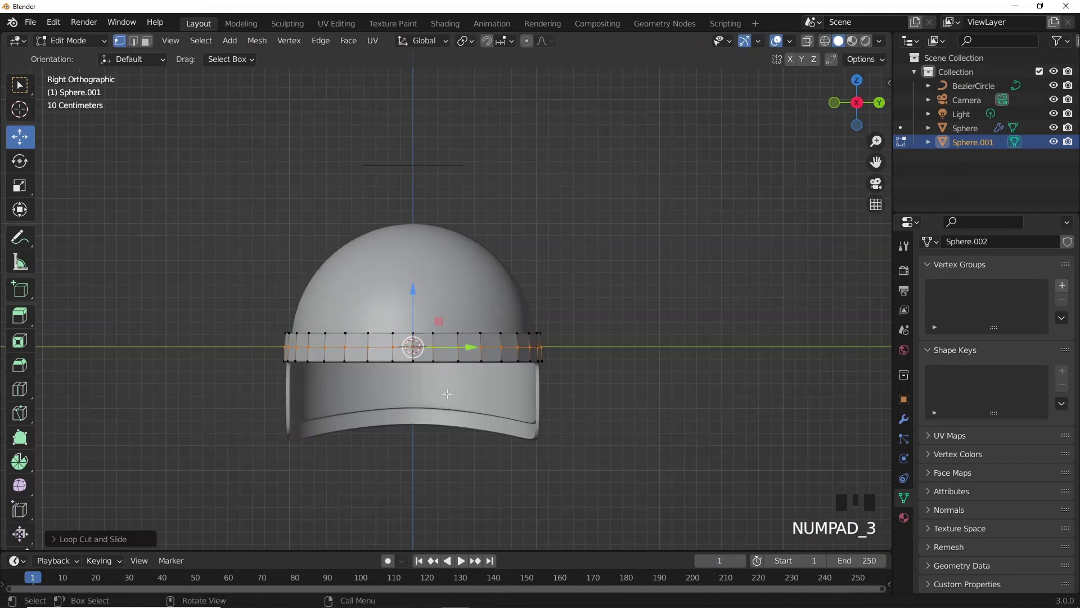
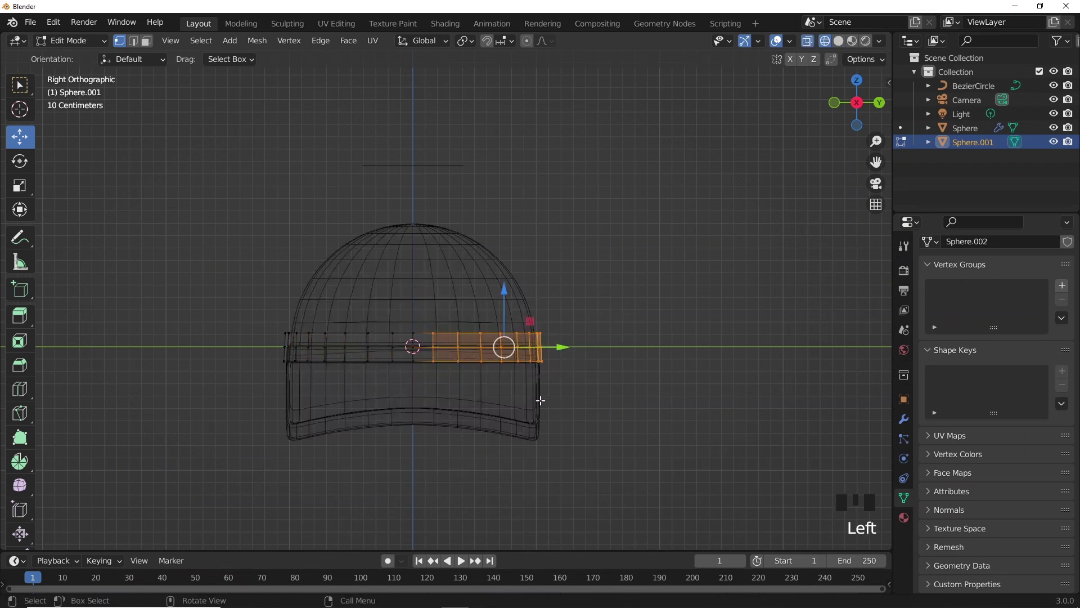
key("x")
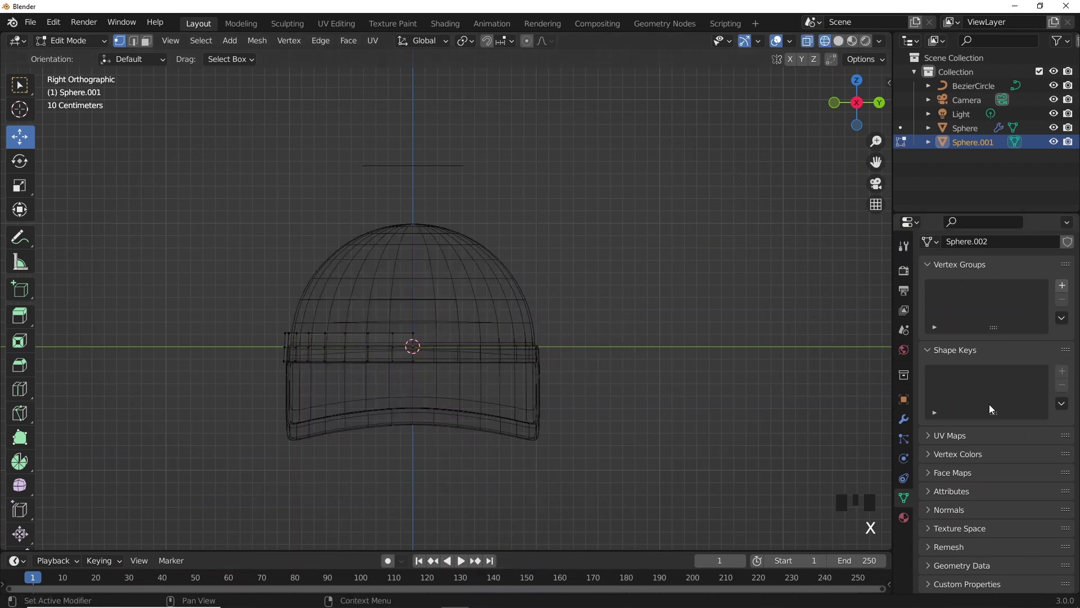
left_click(903, 427)
Add a Mirror modifier to the halved brow band.
left_click(961, 279)
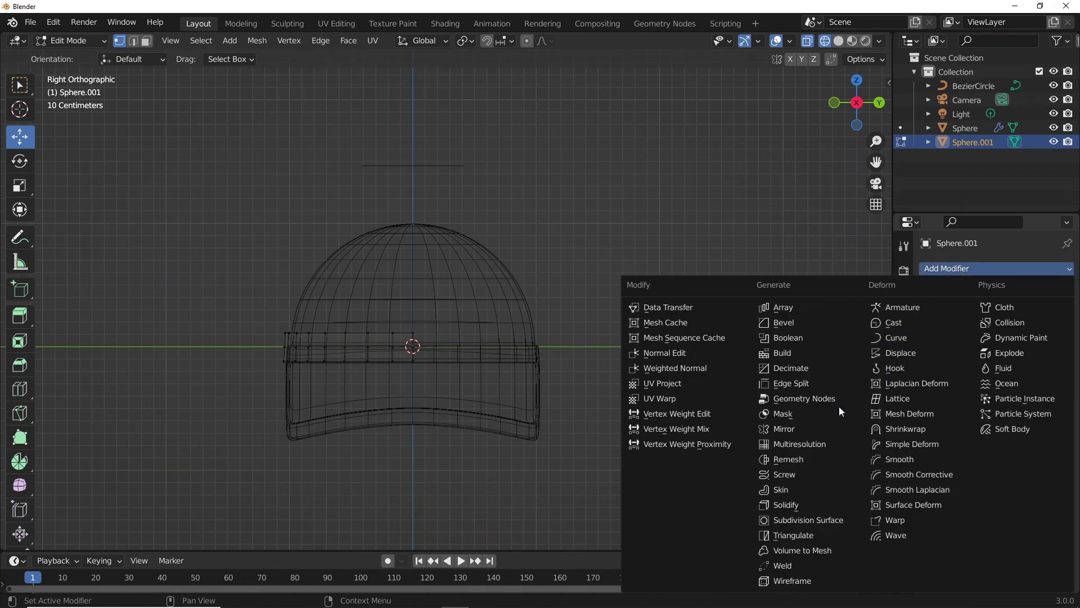
left_click_drag(975, 351, 1024, 316)
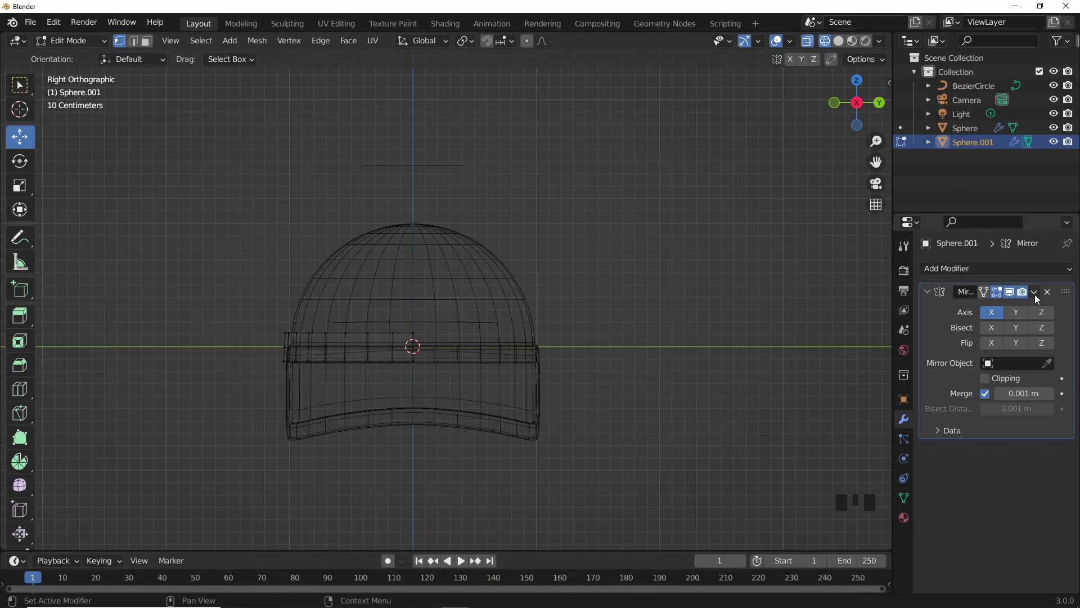
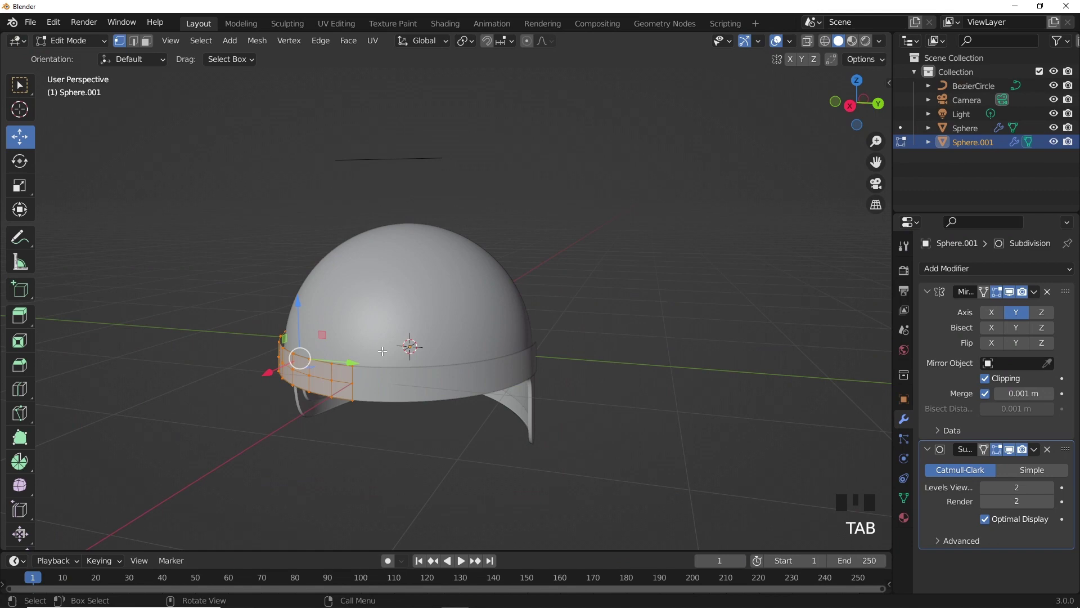
Switch to the front orthographic view to shape the visor panel.
key("KP_1")
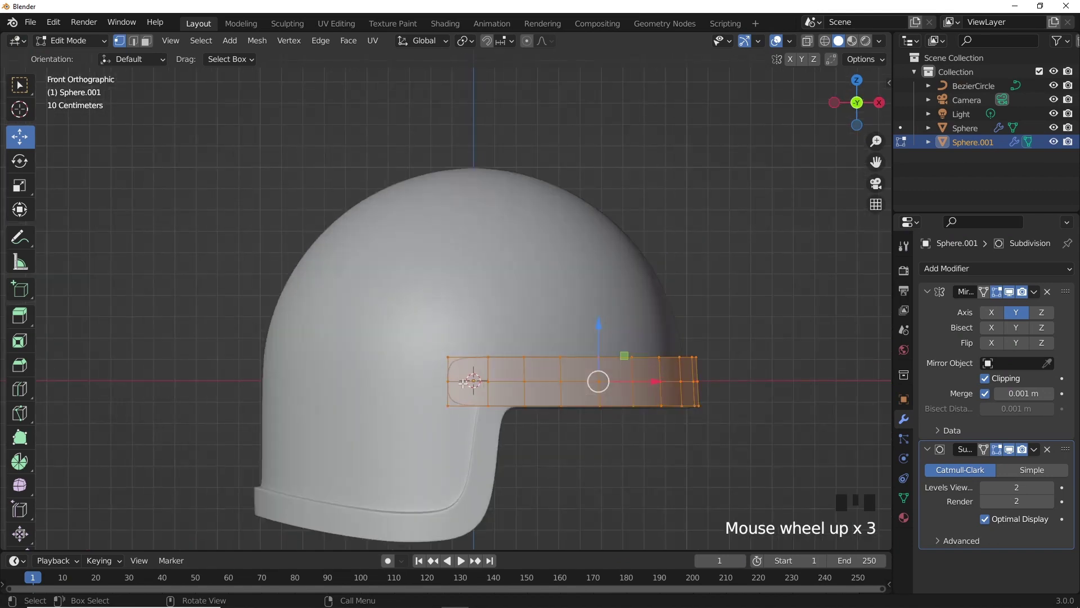
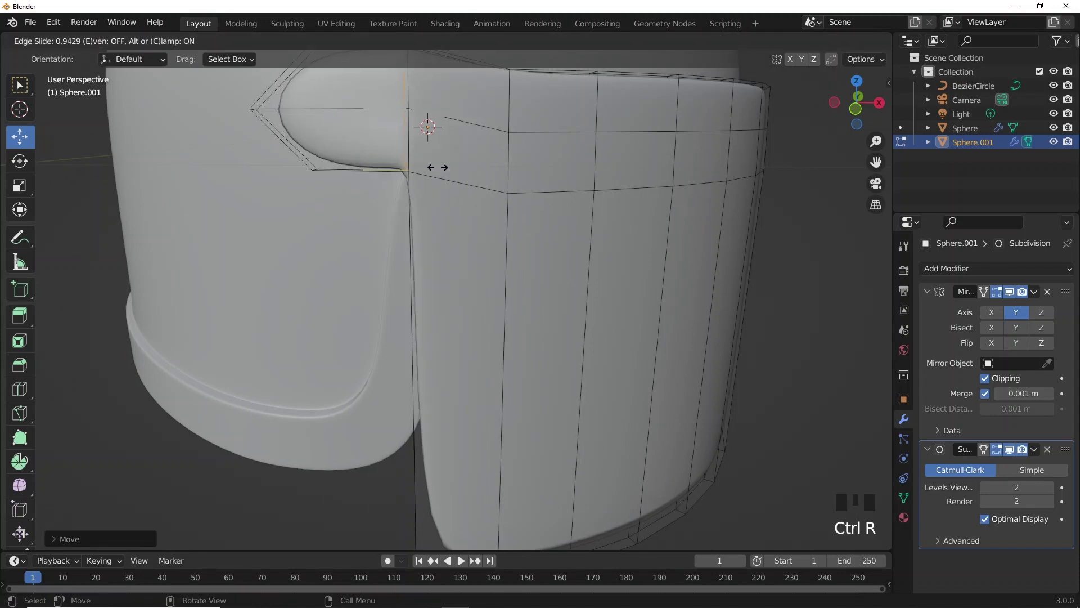
Add two supporting edge loops close to the visor's borders to tighten its edges.
left_click_drag(475, 191, 662, 472)
key("ctrl+r")
key("ctrl+r")
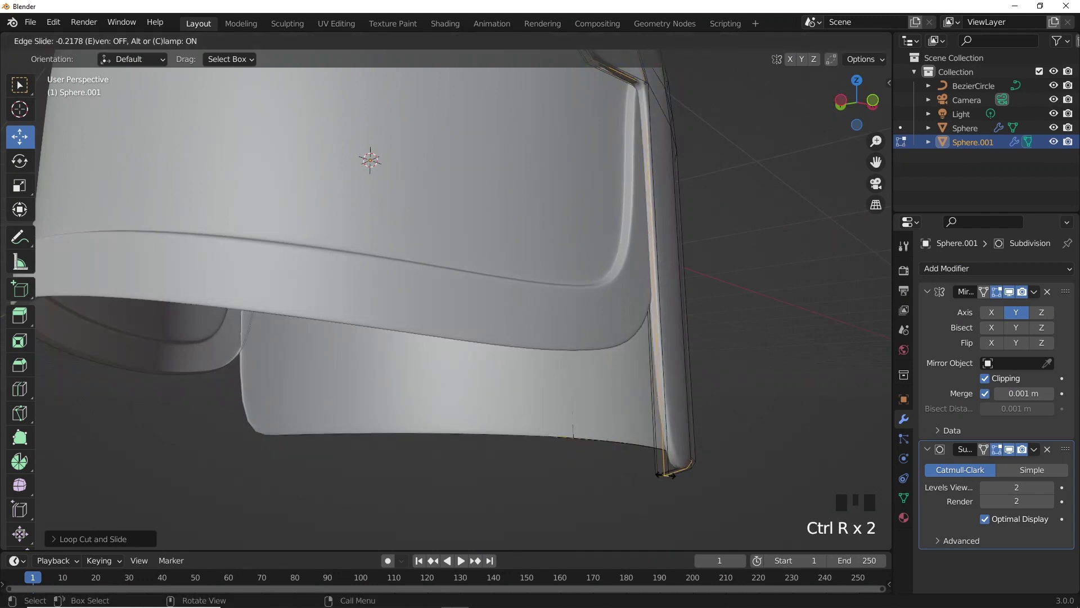
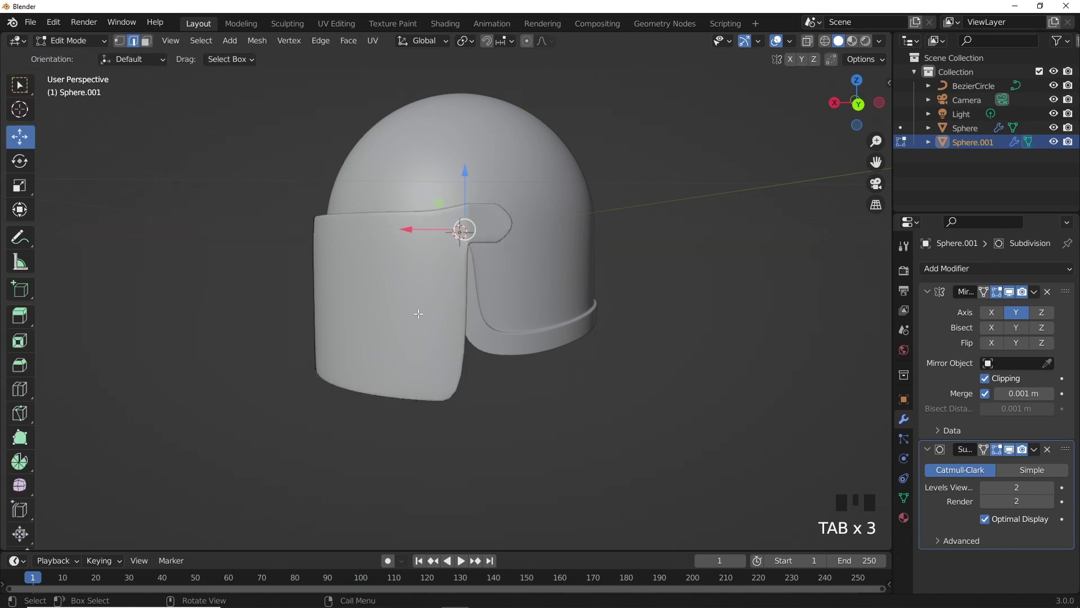
In front view with X-ray shading, circle-select and raise the edges above the visor's hinge tab.
left_click_drag(589, 295, 624, 294)
key("KP_1")
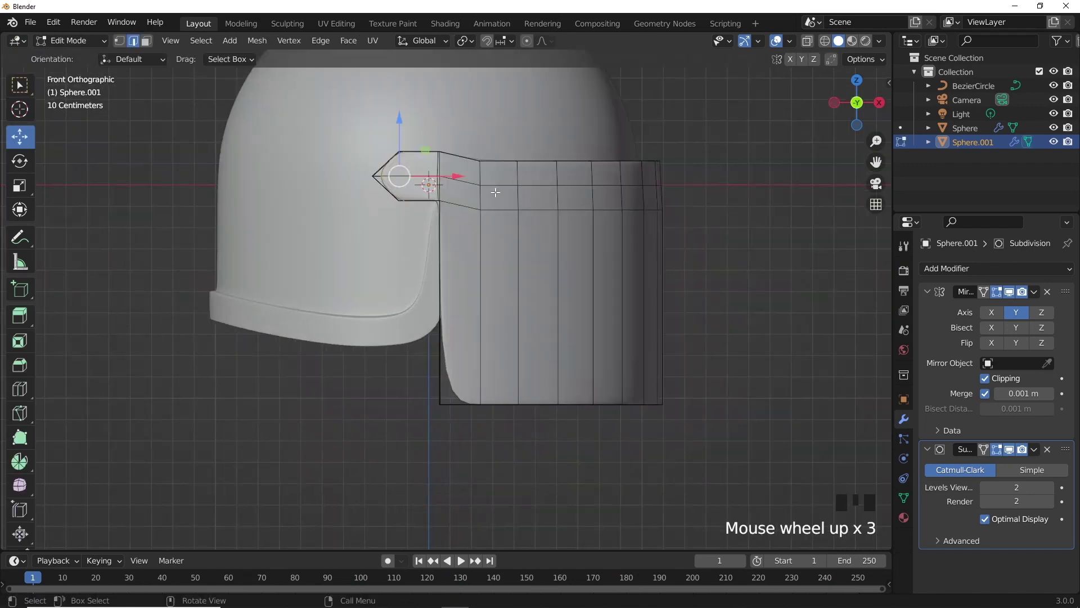
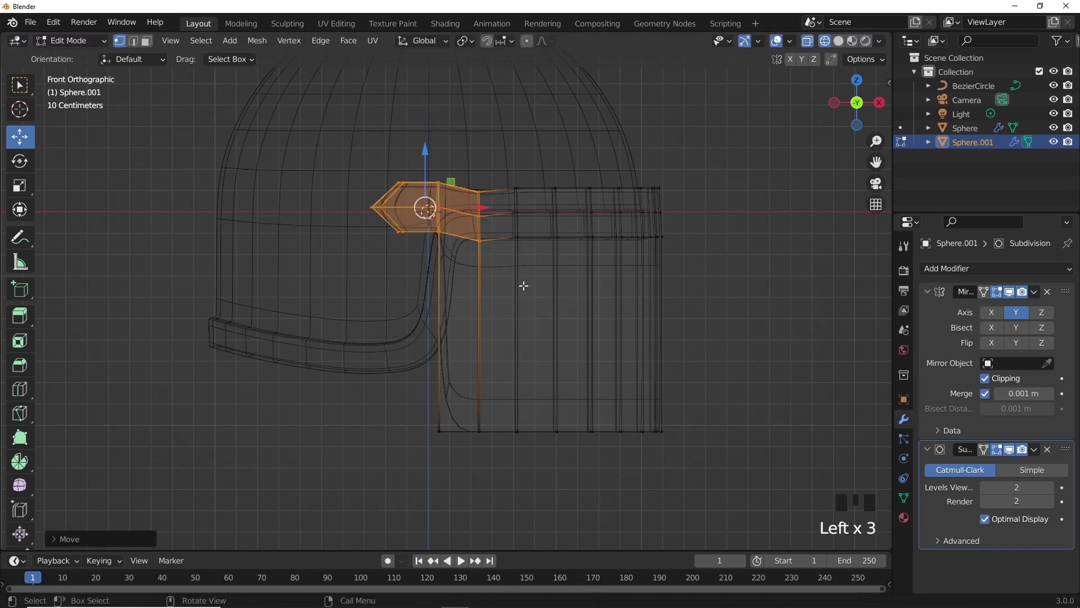
key("a")
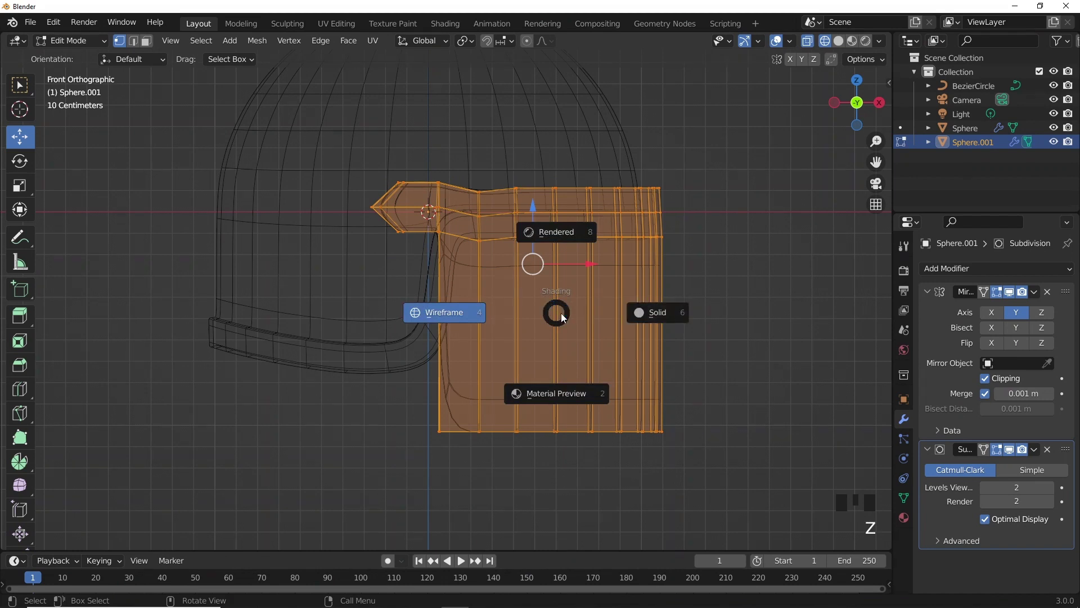
key("ctrl+z")
left_click(463, 184)
key("c")
key("c")
left_click(483, 170)
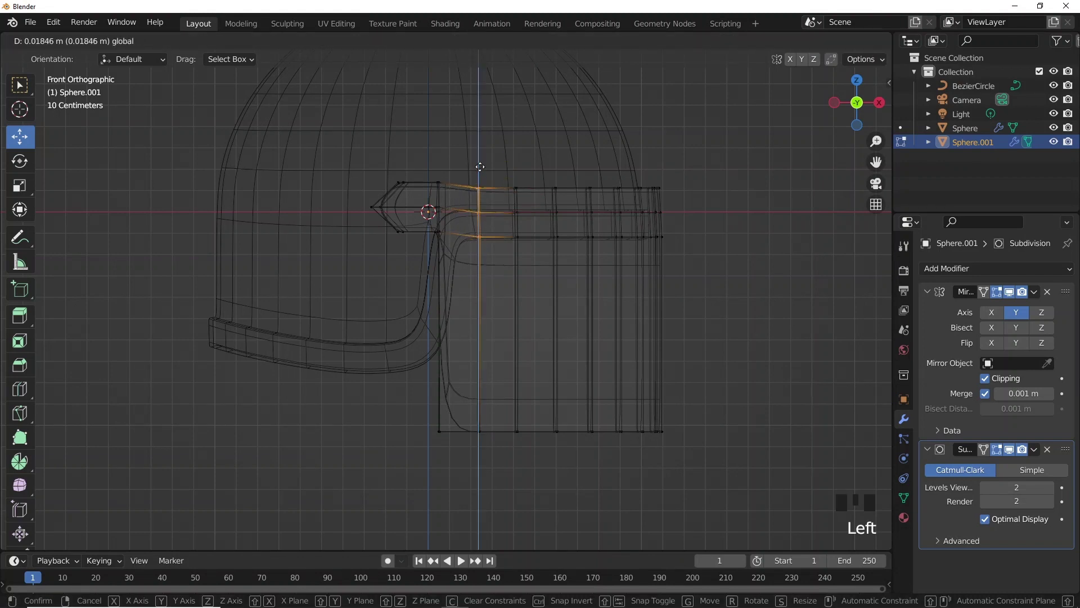
left_click(452, 218)
Reposition the vertical edge below the hinge, then start tilting the whole visor around Y in Object Mode.
key("c")
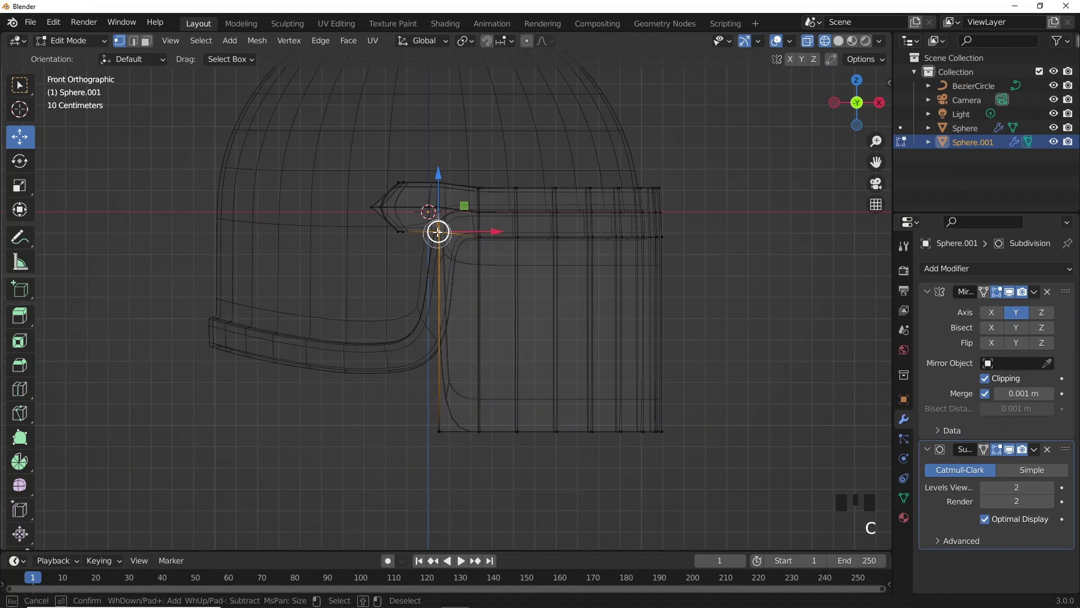
left_click(418, 161)
key("z")
scroll("down", 3)
key("Tab")
left_click(638, 260)
left_click(545, 293)
left_click_drag(455, 283, 671, 379)
key("Tab")
left_click_drag(612, 359, 154, 42)
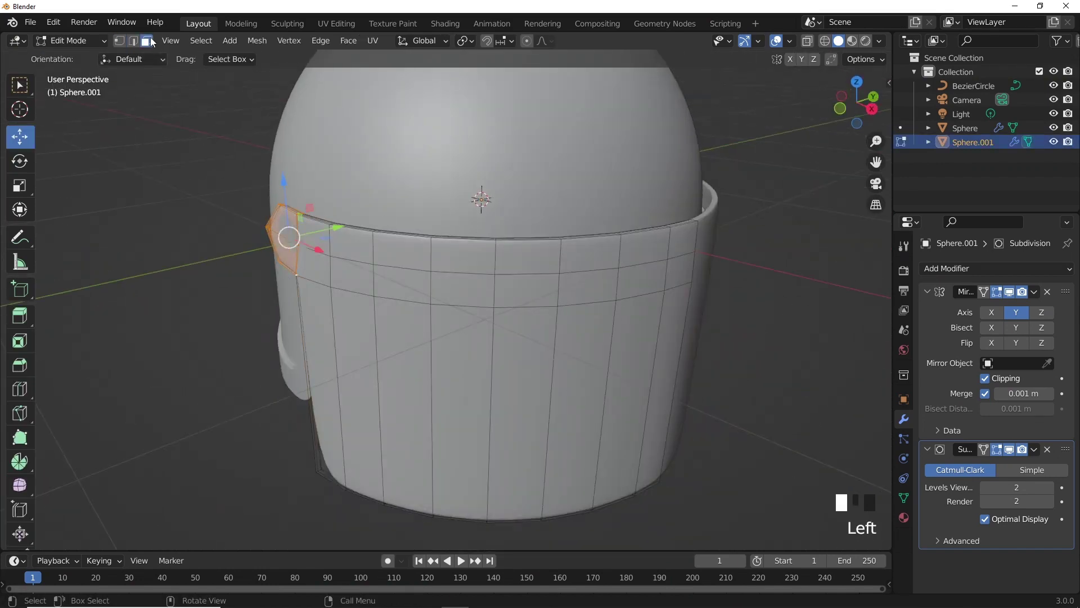
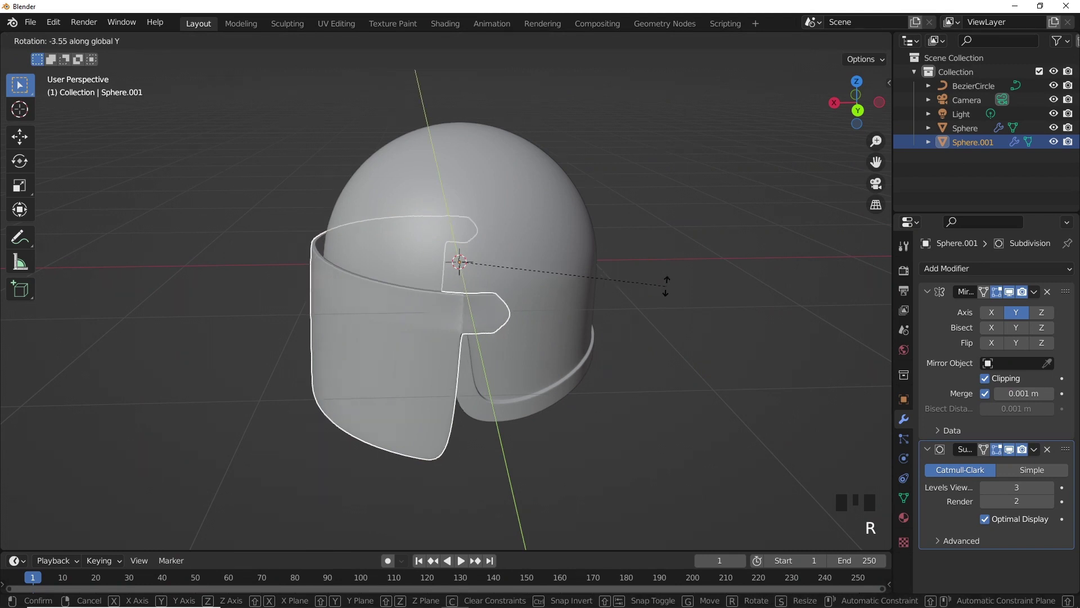
Confirm the Y-axis tilt, then cut two horizontal edge loops across the visor mesh.
middle_click(585, 282)
key("KP_1")
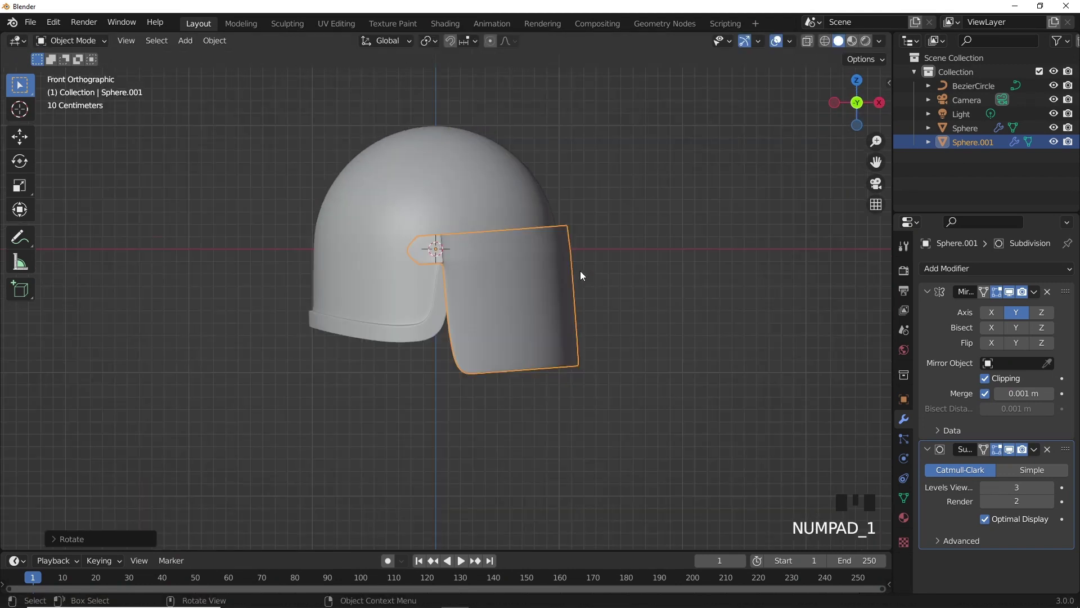
left_click_drag(661, 319, 579, 311)
left_click(544, 311)
key("Tab")
key("ctrl+r")
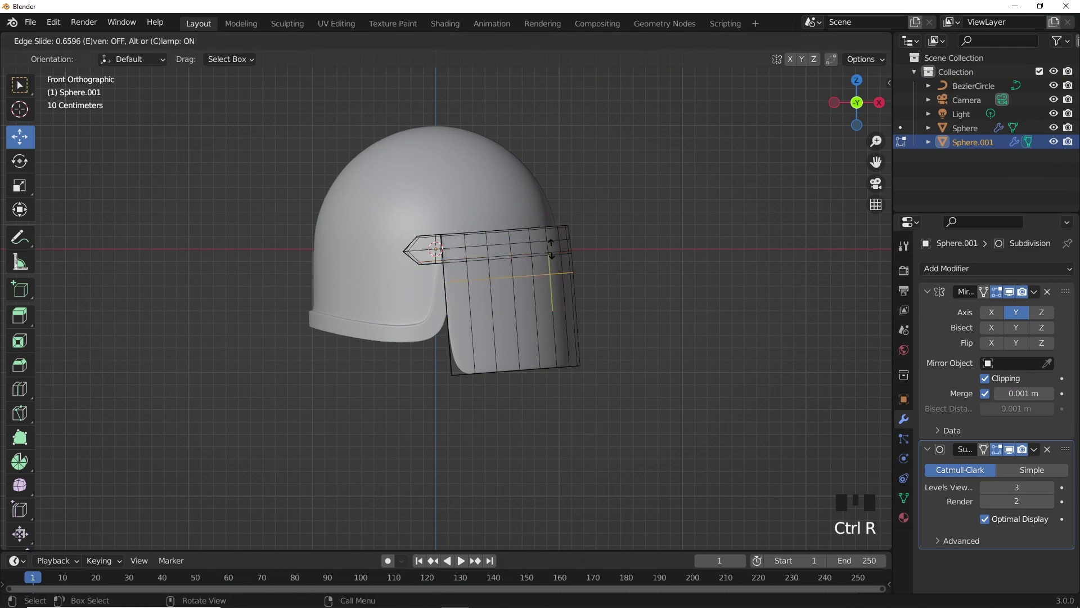
key("ctrl+r")
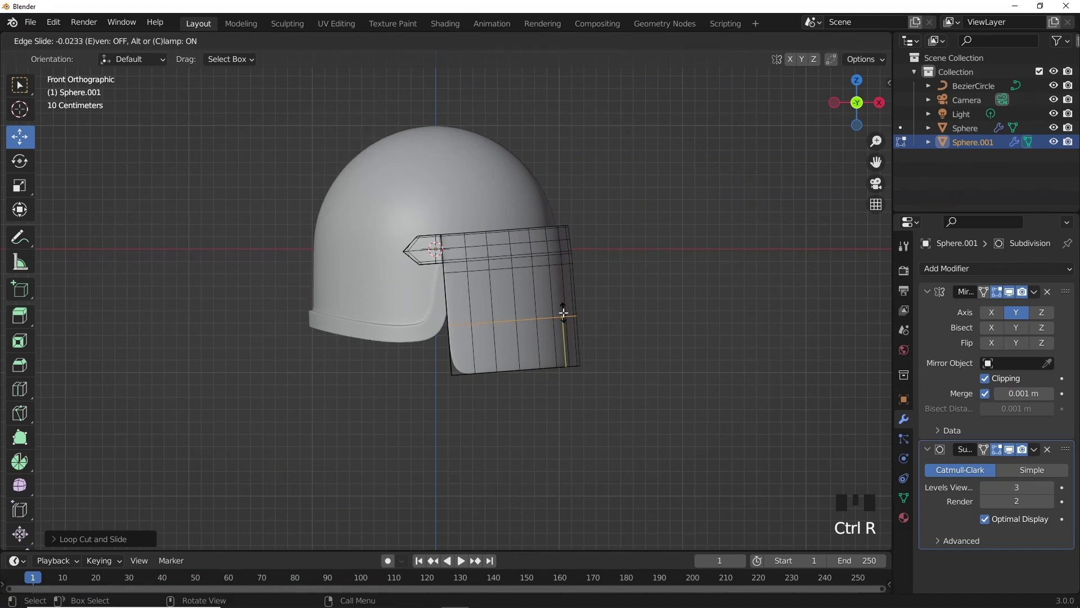
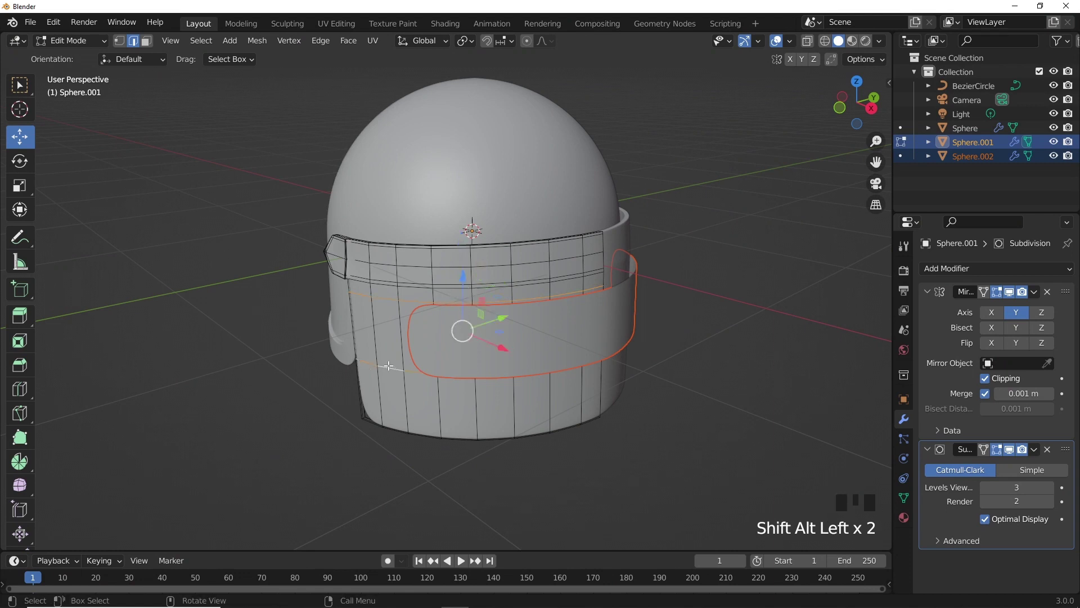
Dissolve stray edges, flatten the visor panel along Z with proportional falloff, and extrude all its faces outward.
key("x")
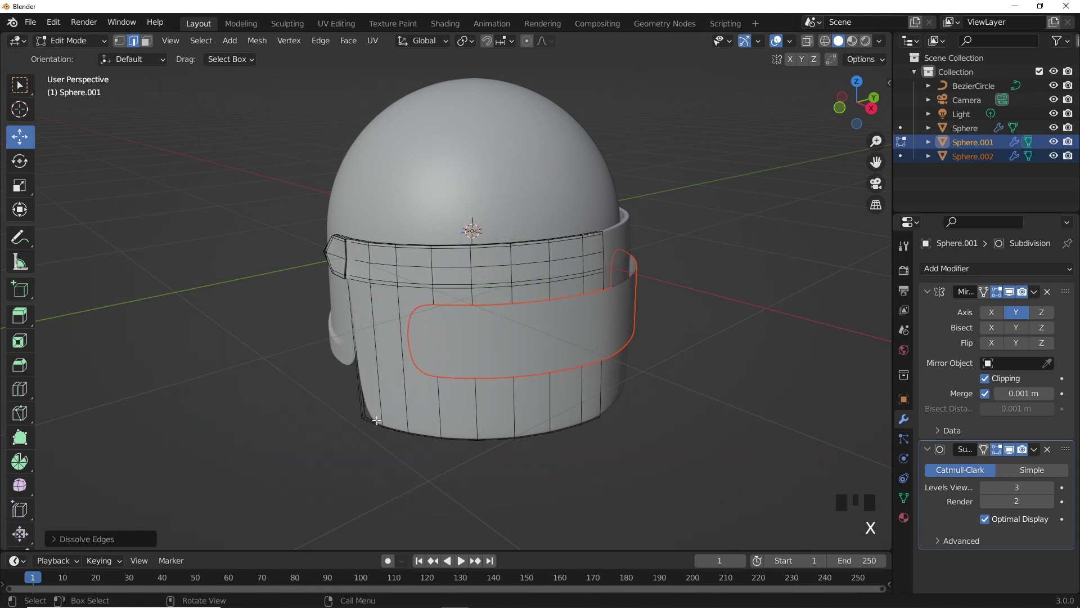
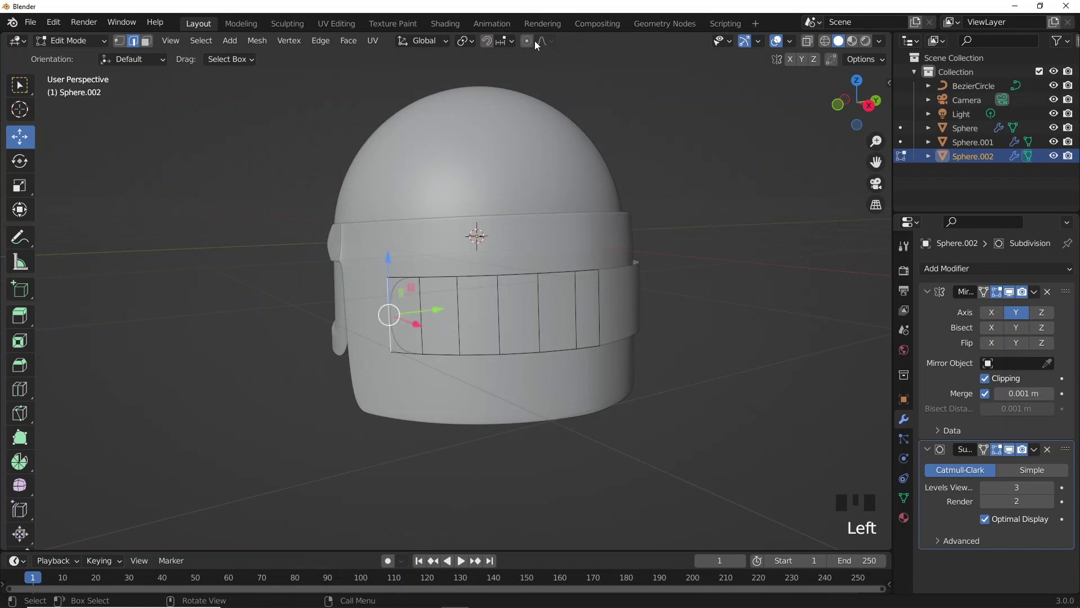
left_click(530, 44)
key("KP_3")
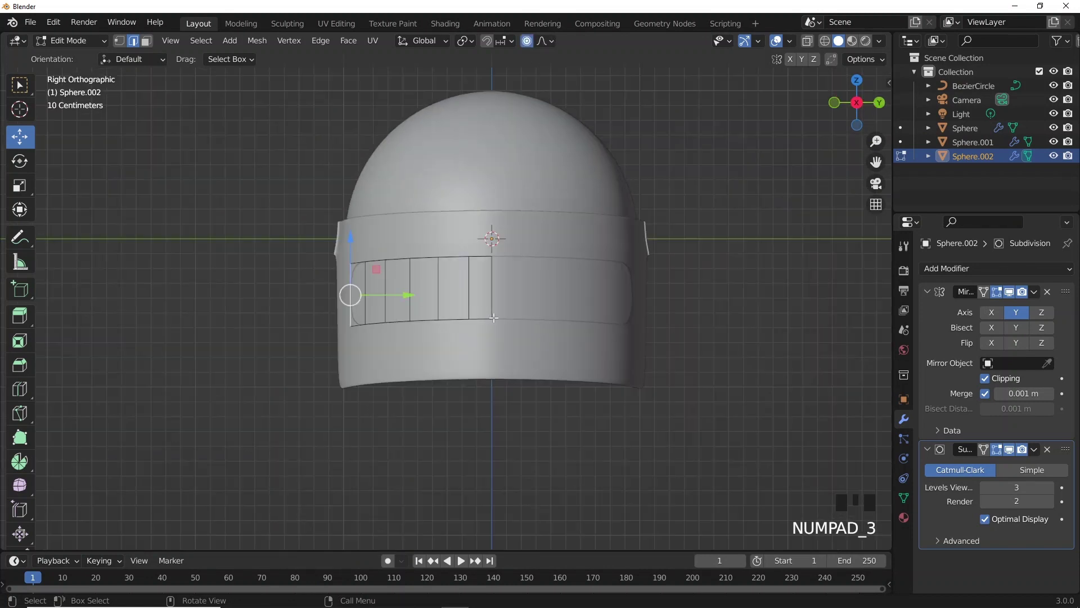
key("s")
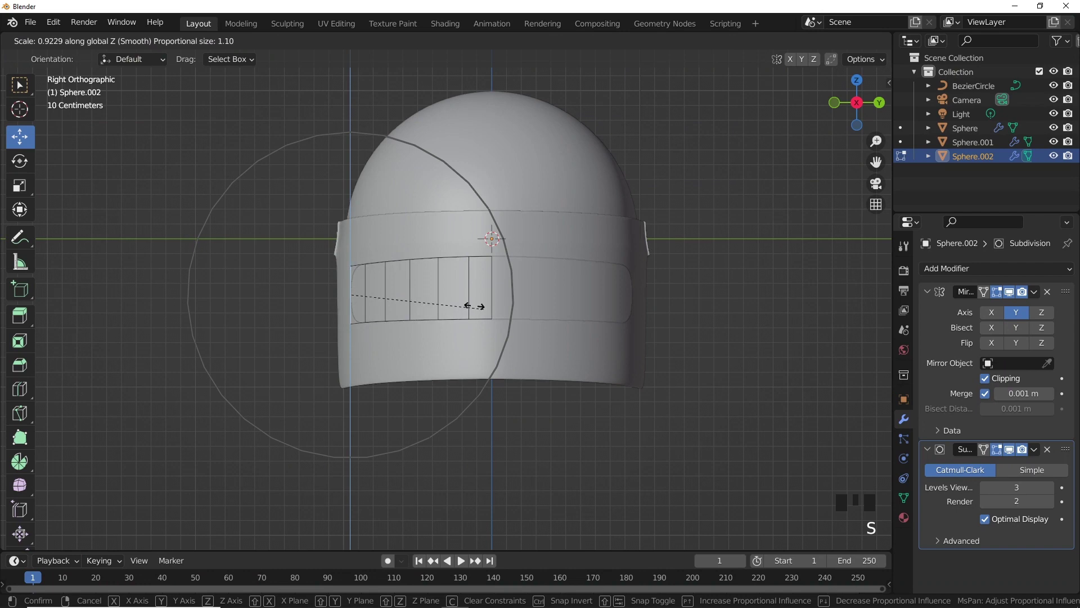
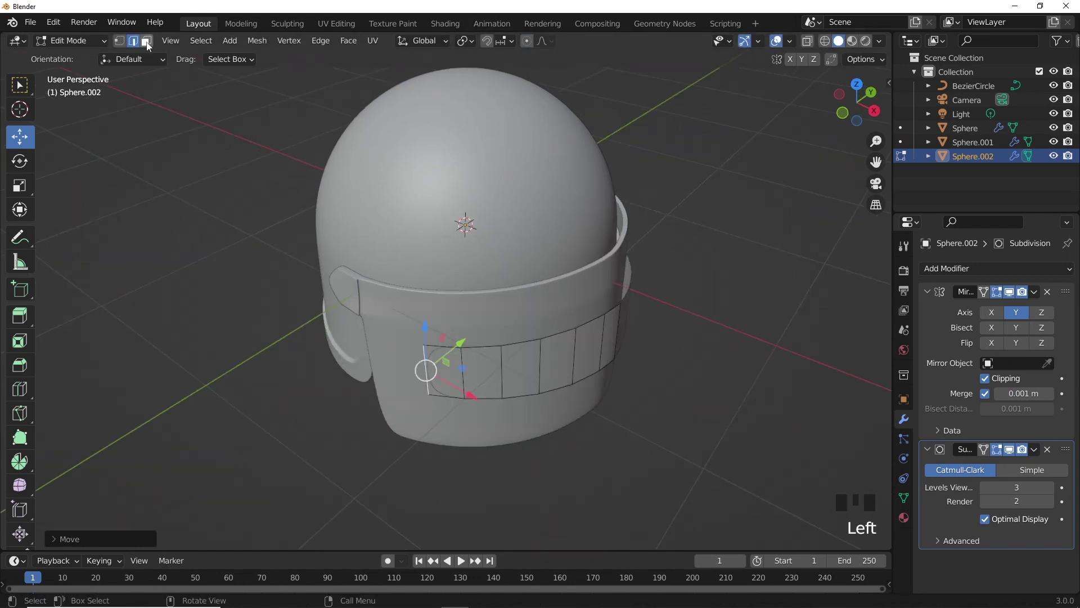
left_click(150, 45)
key("a")
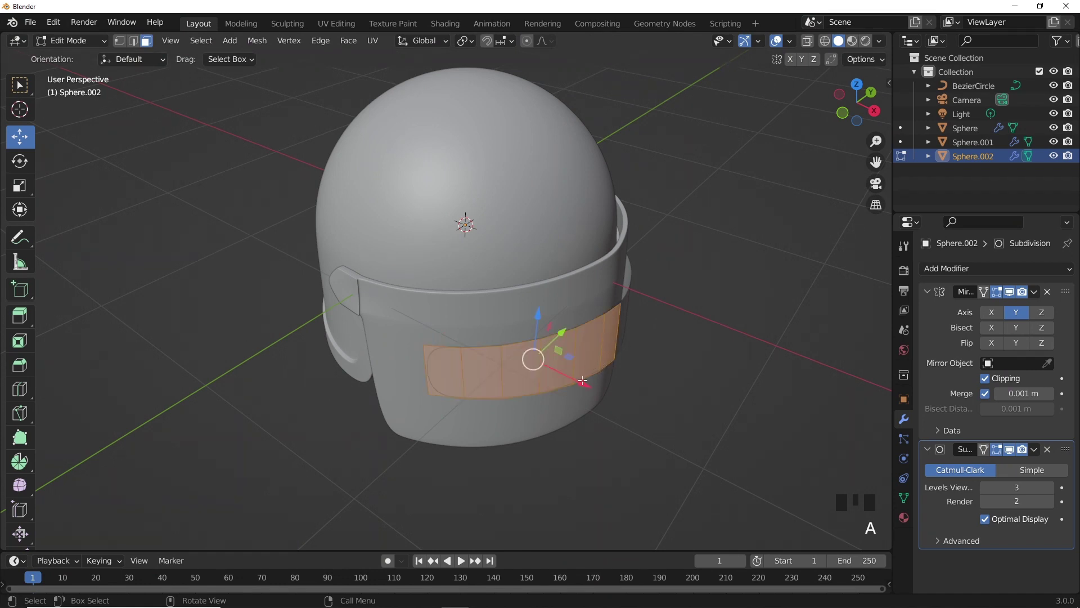
left_click(577, 375)
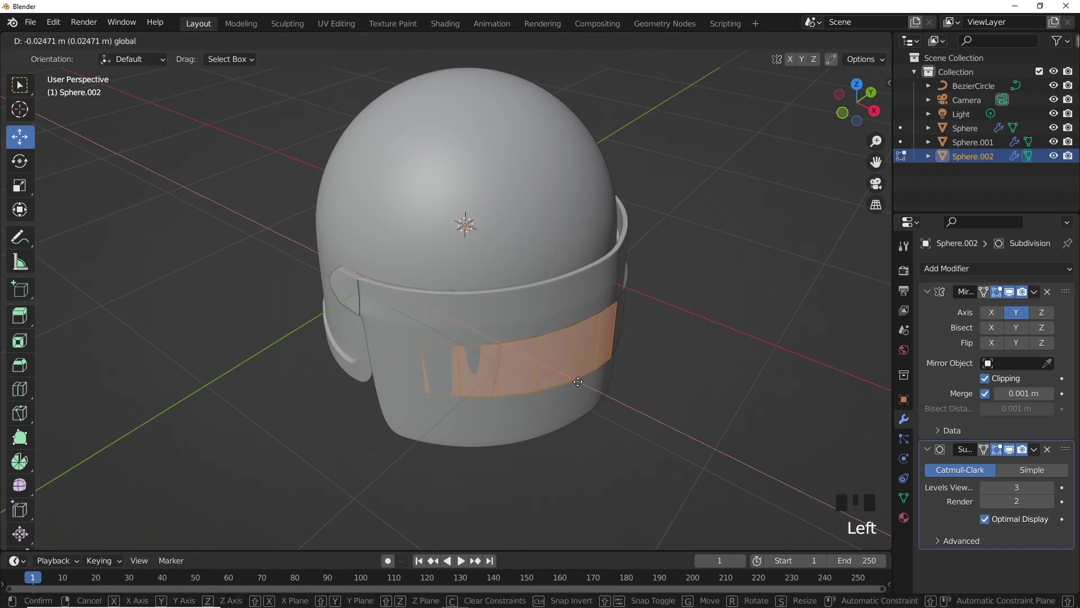
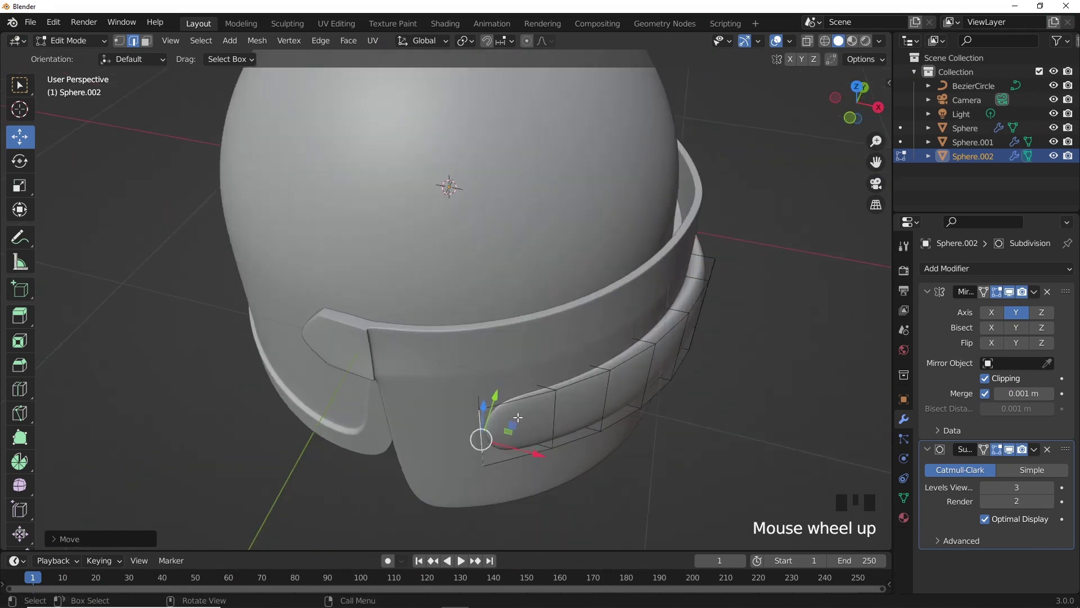
Add two tightening edge loops near the visor's end and inspect the result from several angles.
key("ctrl+r")
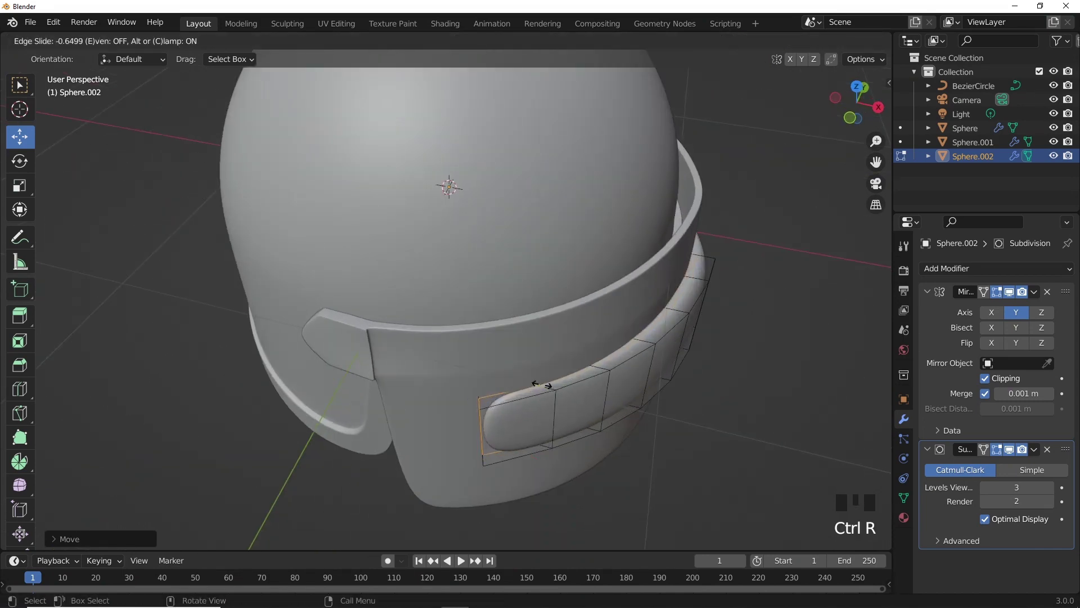
key("ctrl+r")
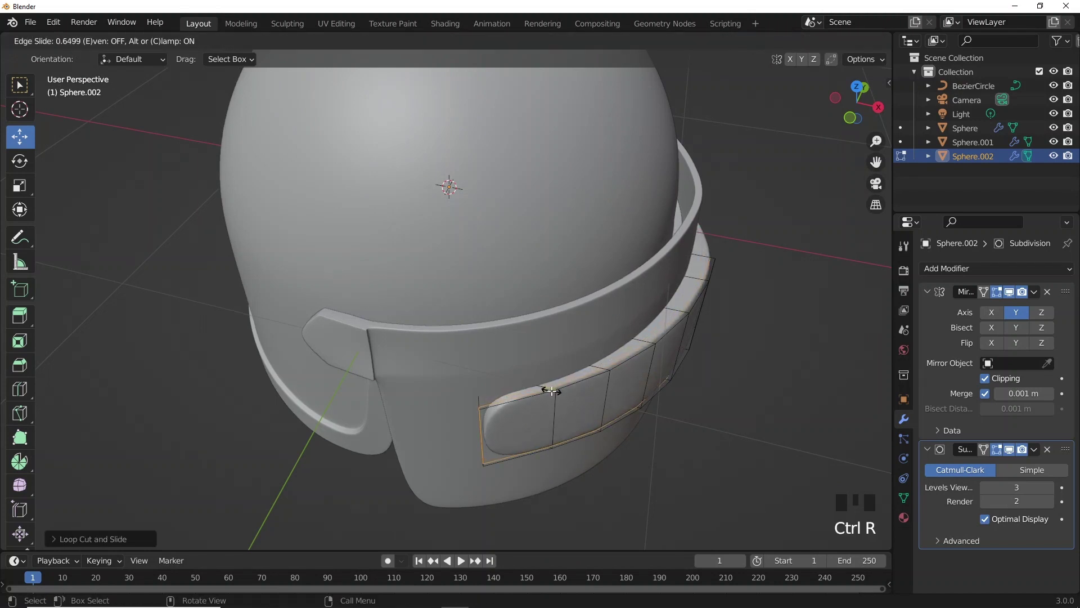
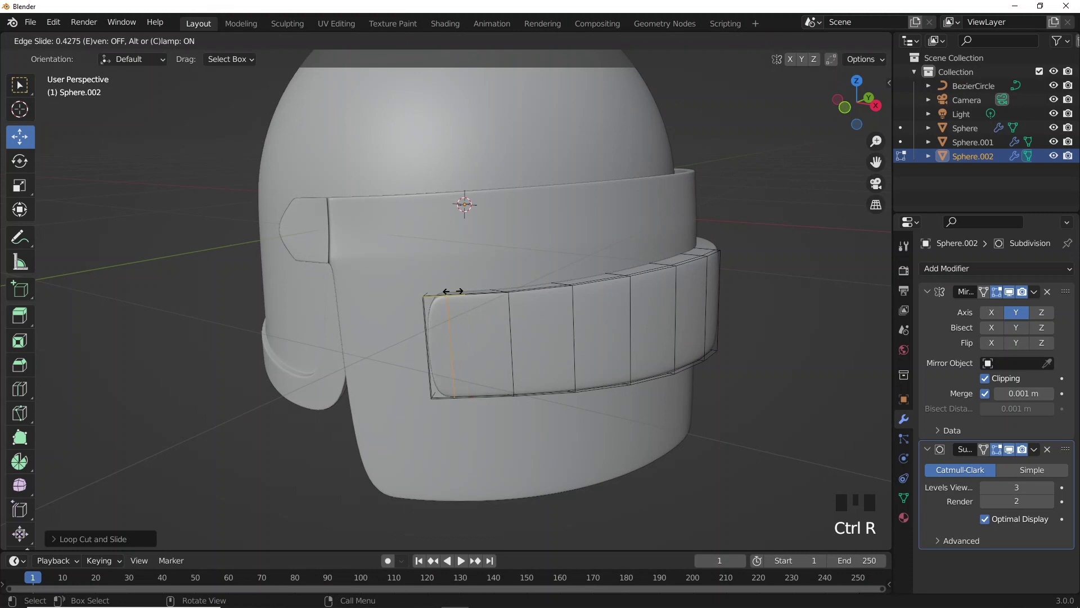
scroll("down", 3)
middle_click(543, 315)
key("Tab")
left_click(725, 297)
left_click_drag(614, 386, 461, 279)
scroll("down", 3)
left_click_drag(566, 269, 551, 300)
left_click(551, 300)
left_click(28, 142)
scroll("up", 3)
left_click(476, 194)
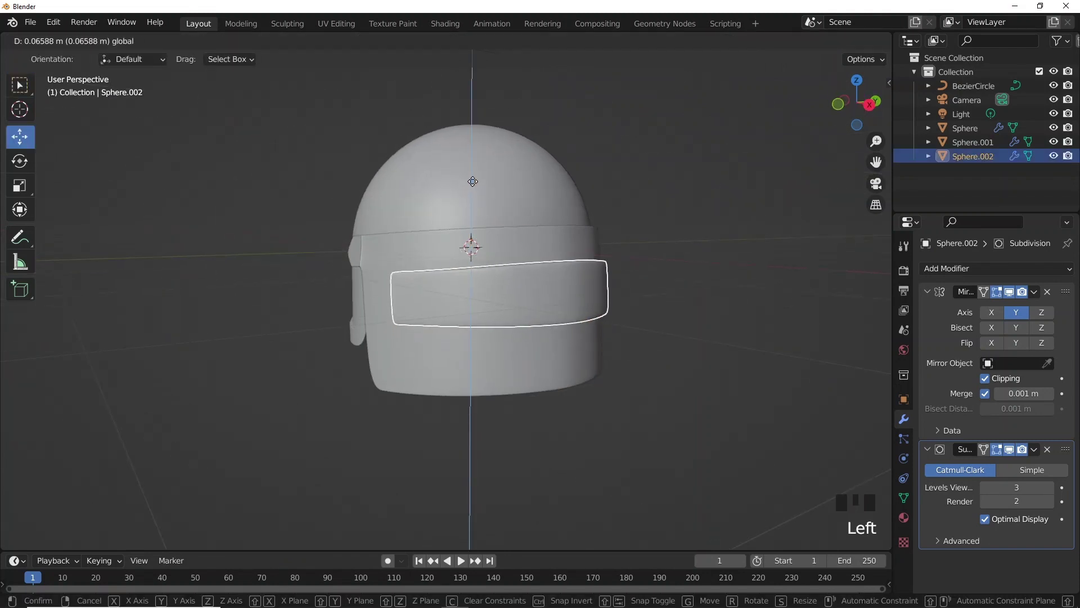
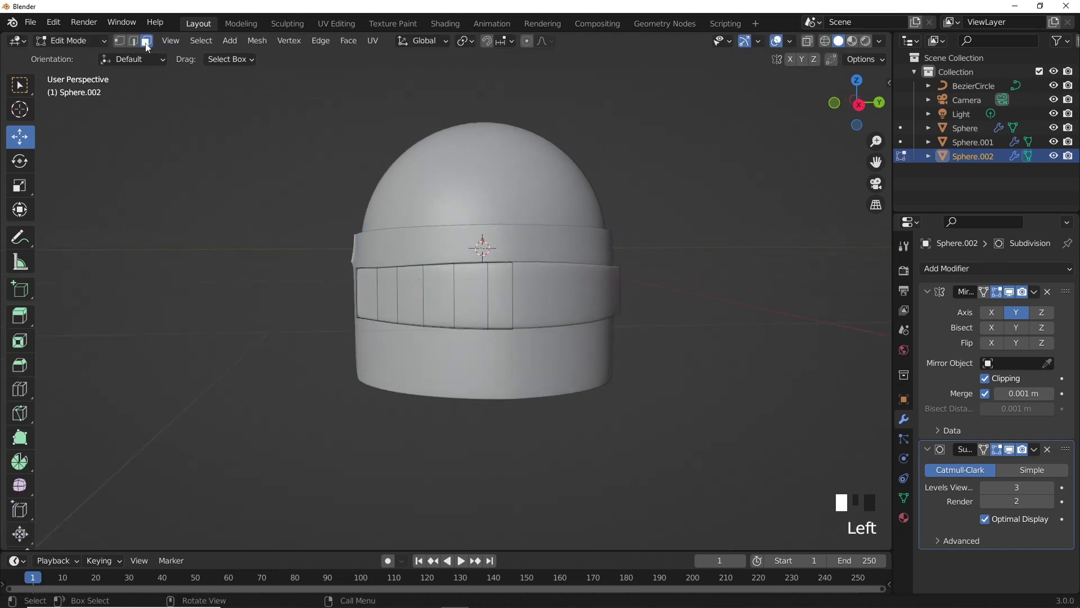
scroll("up", 3)
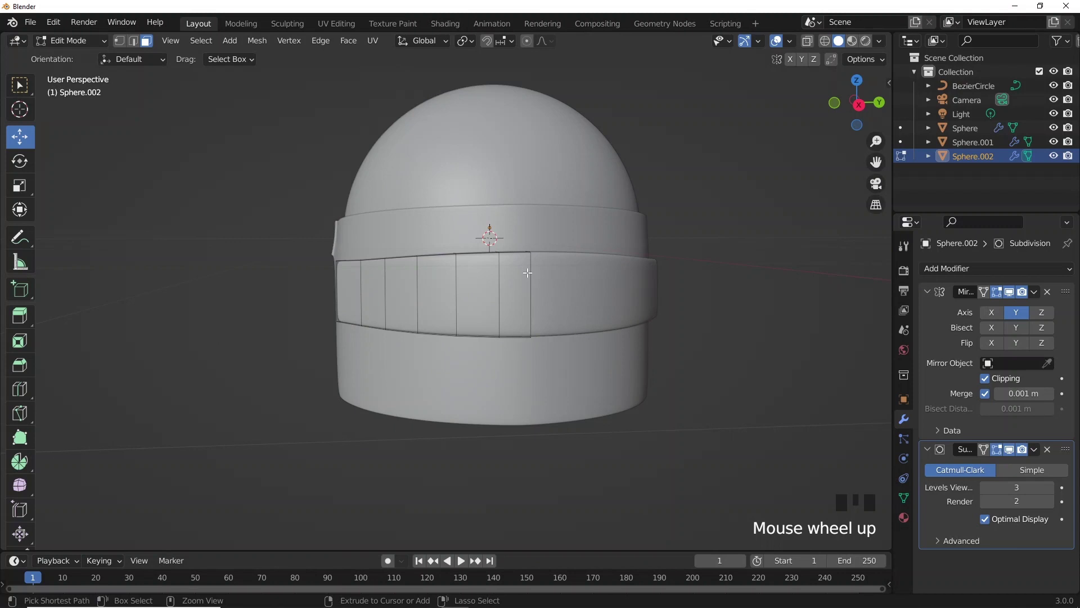
Add supporting loops across the visor band and along its top and bottom rims.
key("ctrl+r")
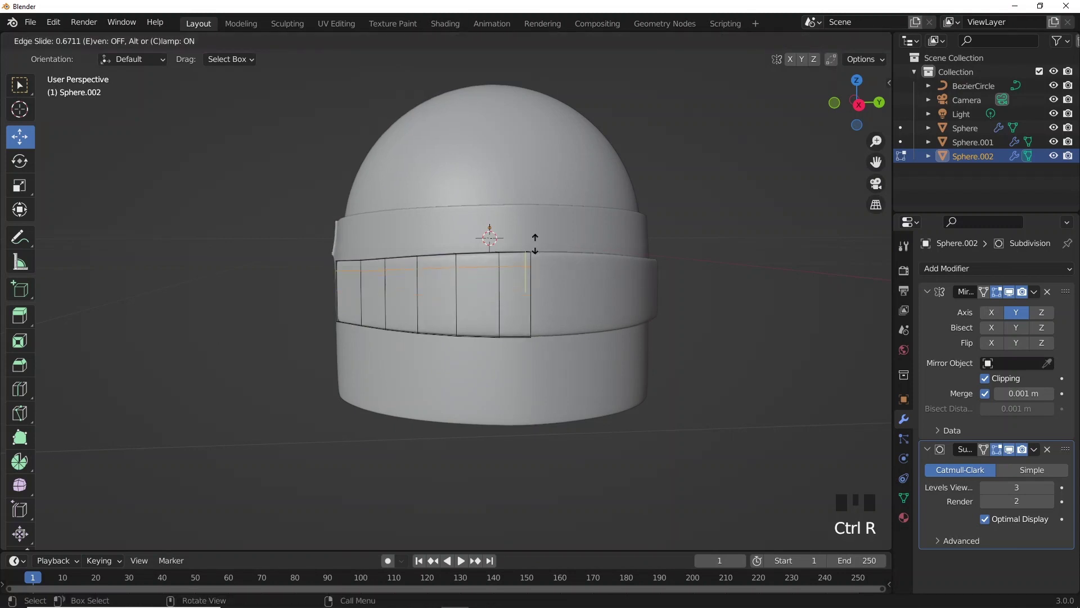
key("ctrl+r")
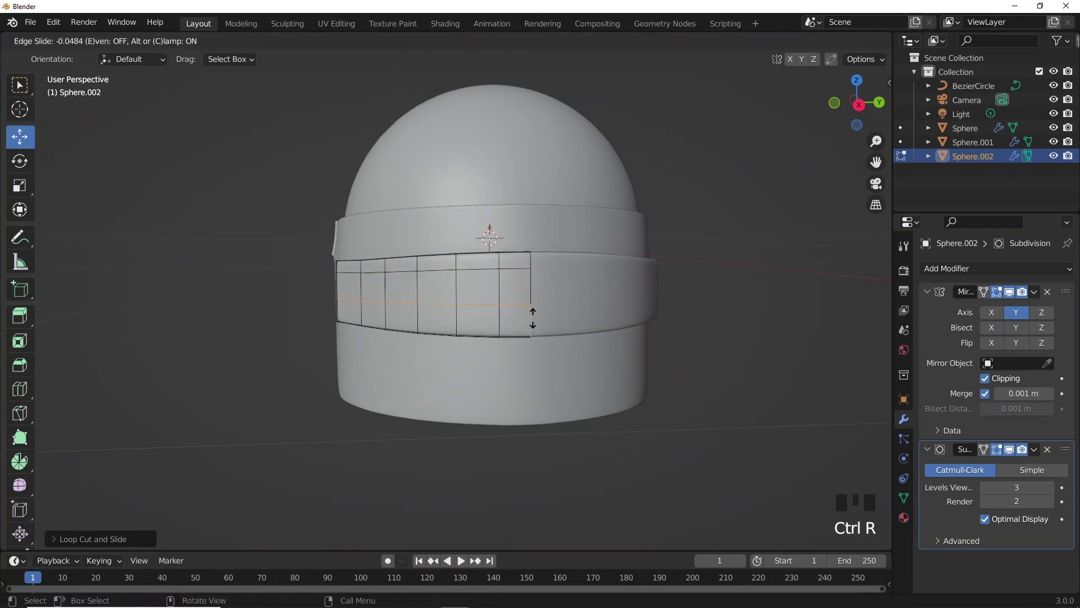
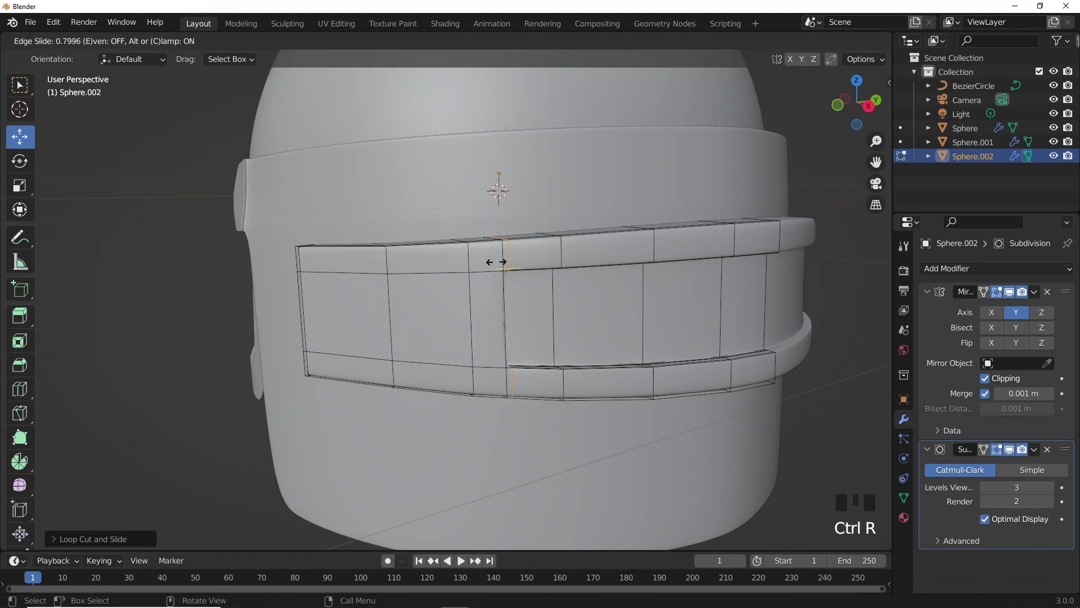
key("ctrl+r")
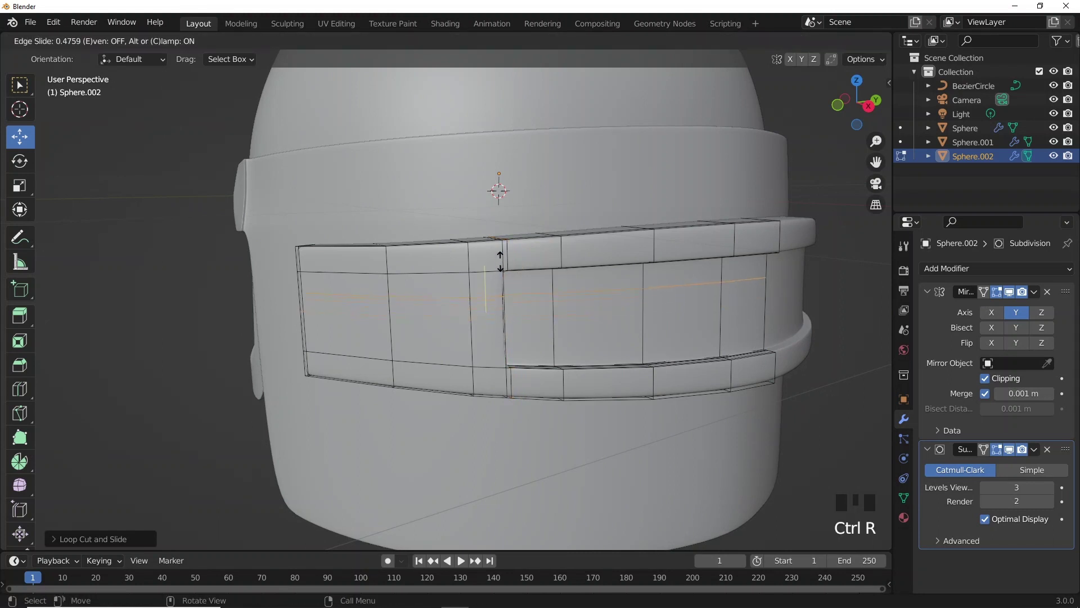
key("ctrl+r")
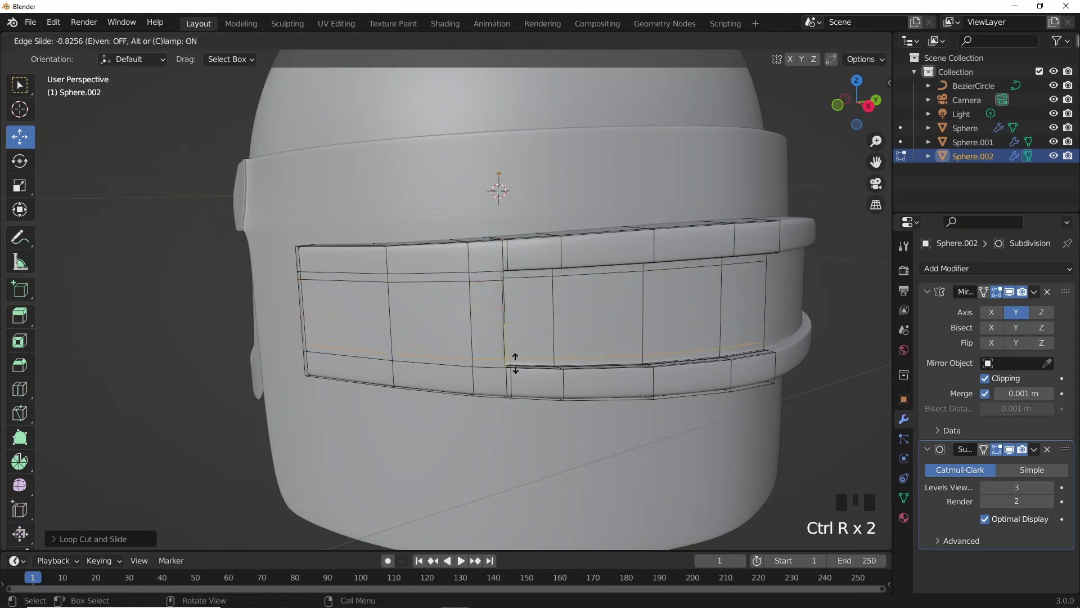
key("Tab")
scroll("down", 3)
left_click(713, 385)
left_click_drag(680, 356, 546, 372)
left_click(546, 371)
Apply the Mirror modifiers on the three helmet pieces and bring up the Add menu for a new object.
left_click_drag(836, 346, 1038, 303)
left_click_drag(1038, 303, 575, 323)
left_click_drag(1038, 294, 540, 323)
middle_click(541, 323)
left_click(586, 214)
scroll("down", 3)
left_click_drag(639, 245, 1042, 297)
left_click_drag(1042, 298, 595, 259)
left_click_drag(596, 259, 553, 278)
scroll("up", 3)
left_click_drag(612, 274, 538, 338)
scroll("down", 3)
key("shift+a")
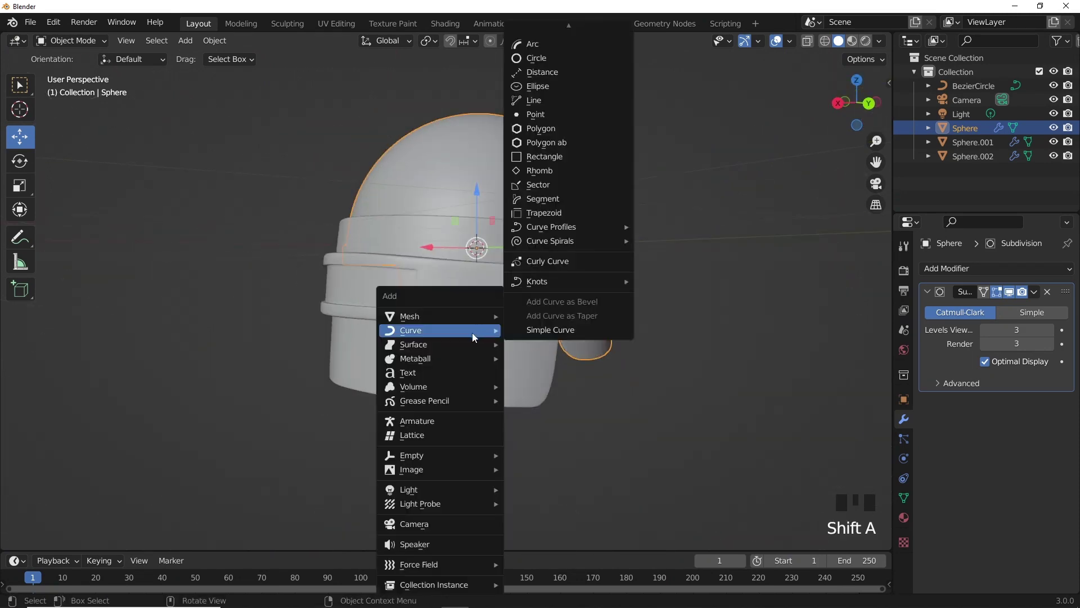
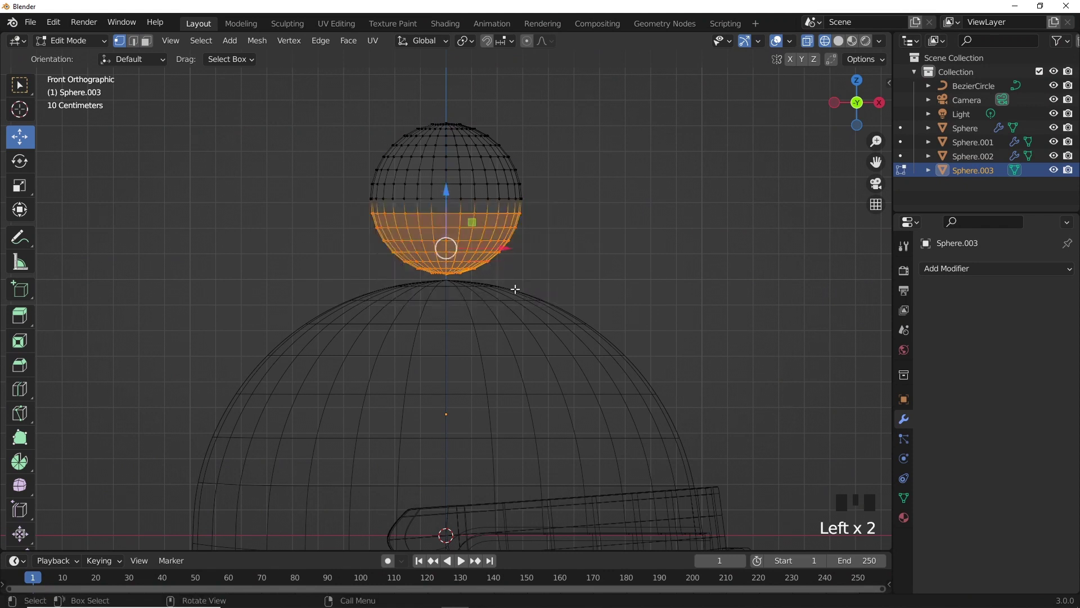
Delete the UV sphere's lower half, extrude its rim inward, then extrude down a short stem.
key("x")
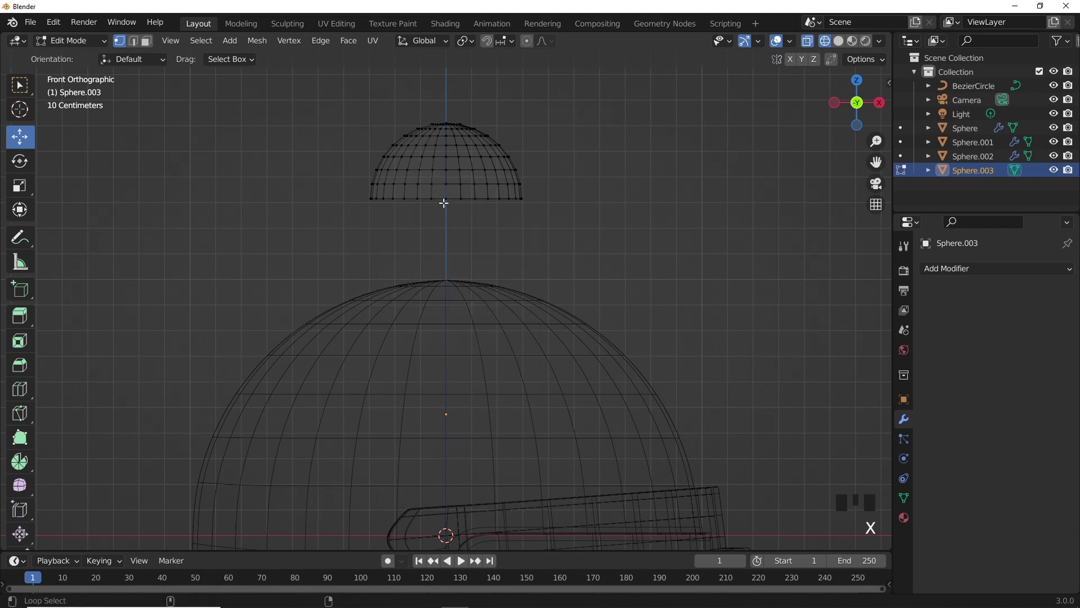
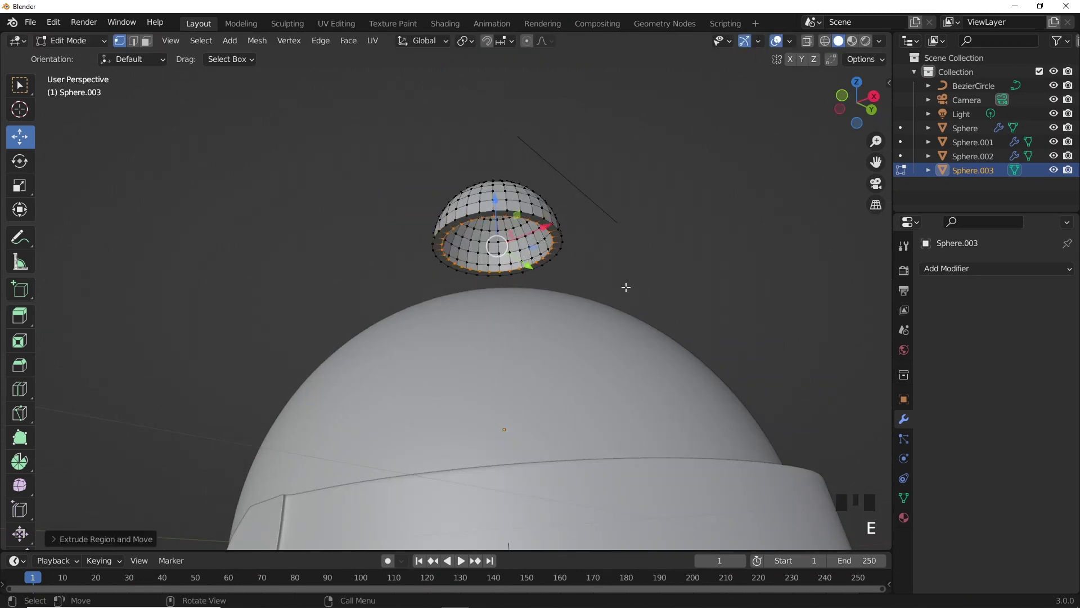
key("e")
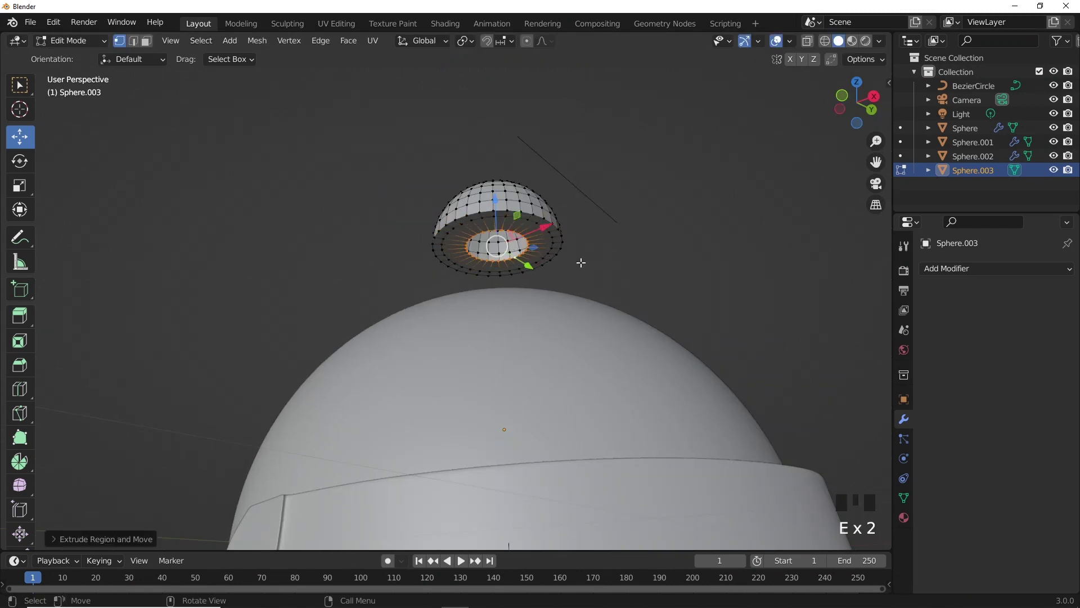
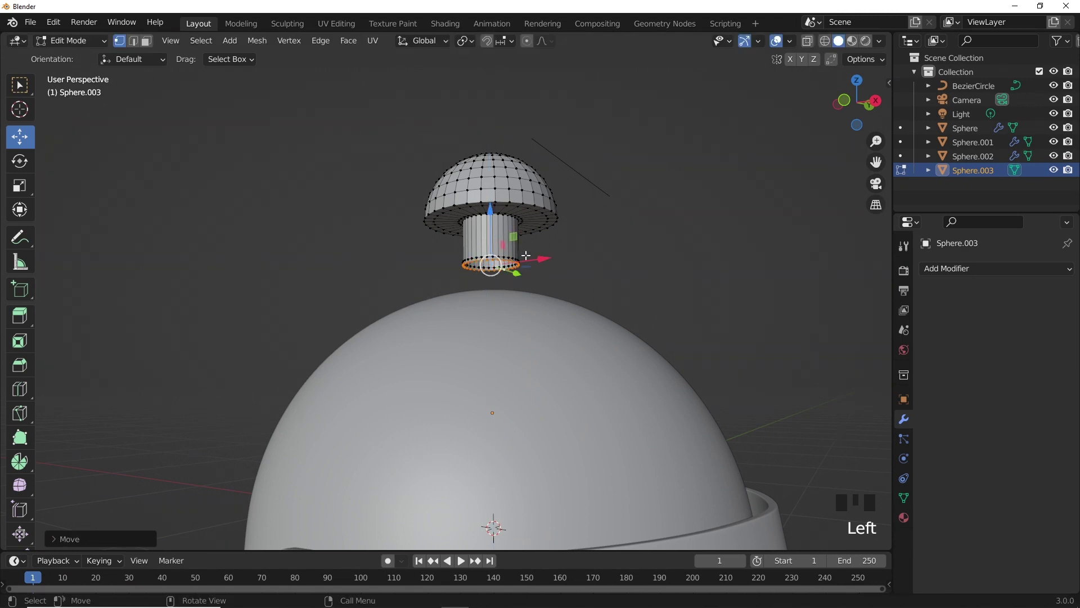
key("e")
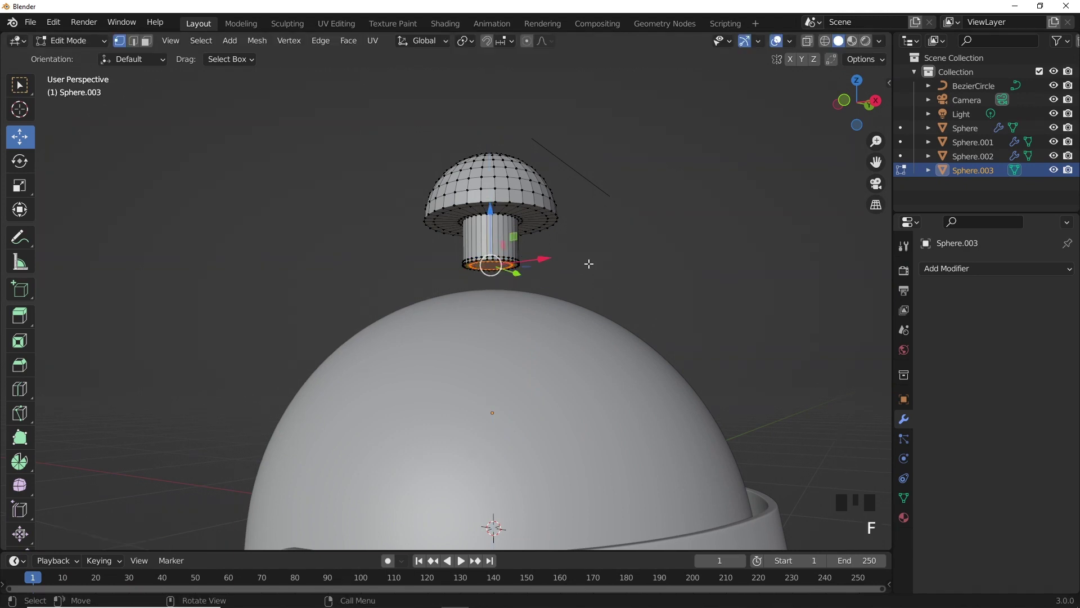
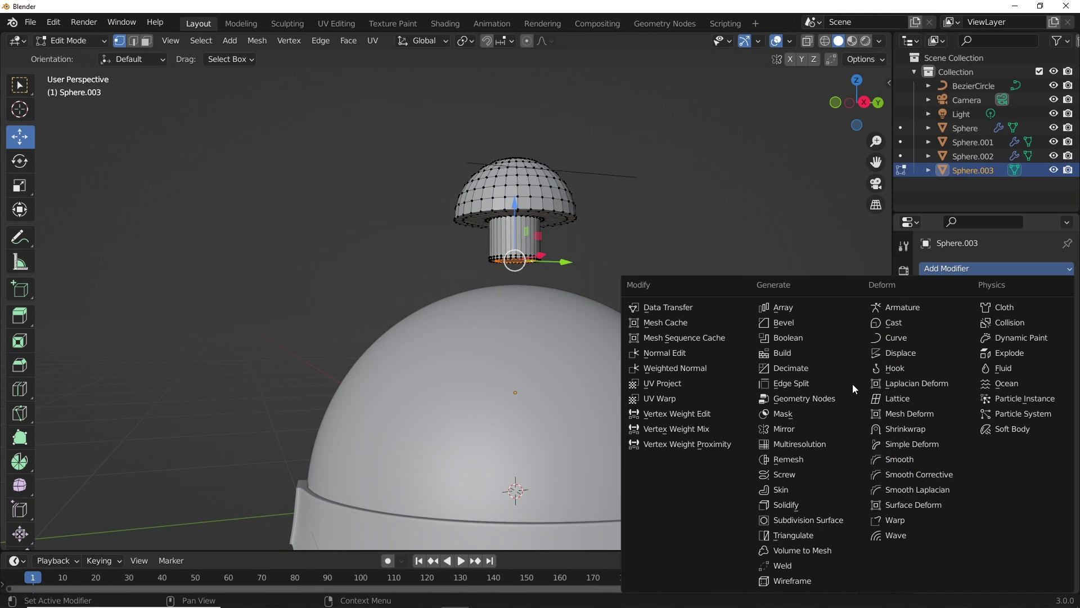
Give the rivet a level-2 Subdivision modifier, move it beside the helmet and shrink it small.
left_click_drag(818, 528, 1052, 334)
left_click(1052, 333)
left_click_drag(581, 285, 546, 233)
key("Tab")
left_click_drag(544, 220, 223, 46)
left_click_drag(224, 46, 539, 179)
scroll("down", 3)
left_click_drag(487, 212, 476, 310)
left_click_drag(516, 377, 384, 364)
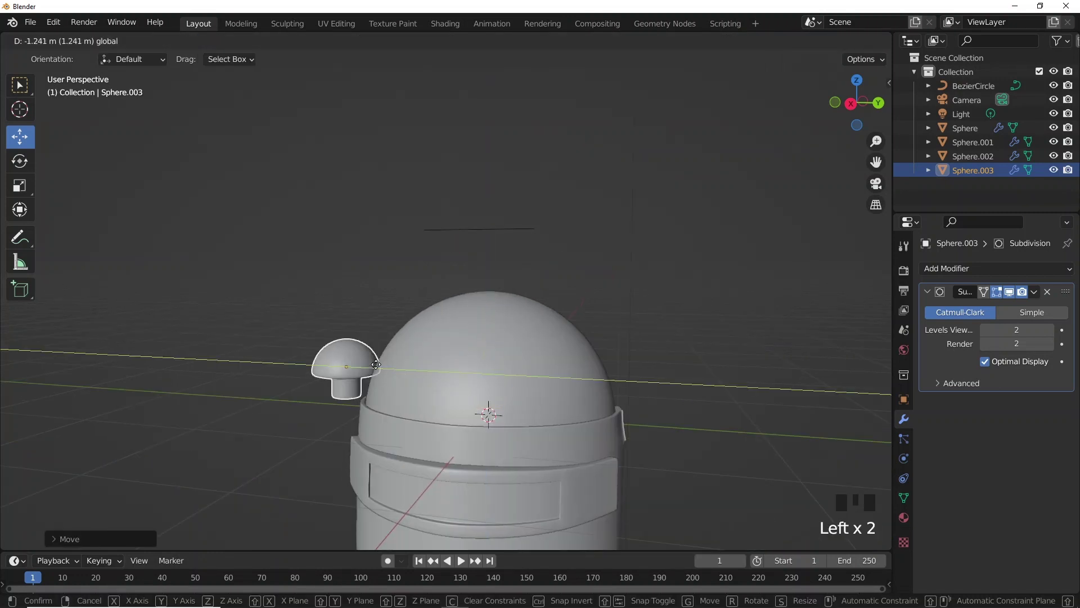
key("s")
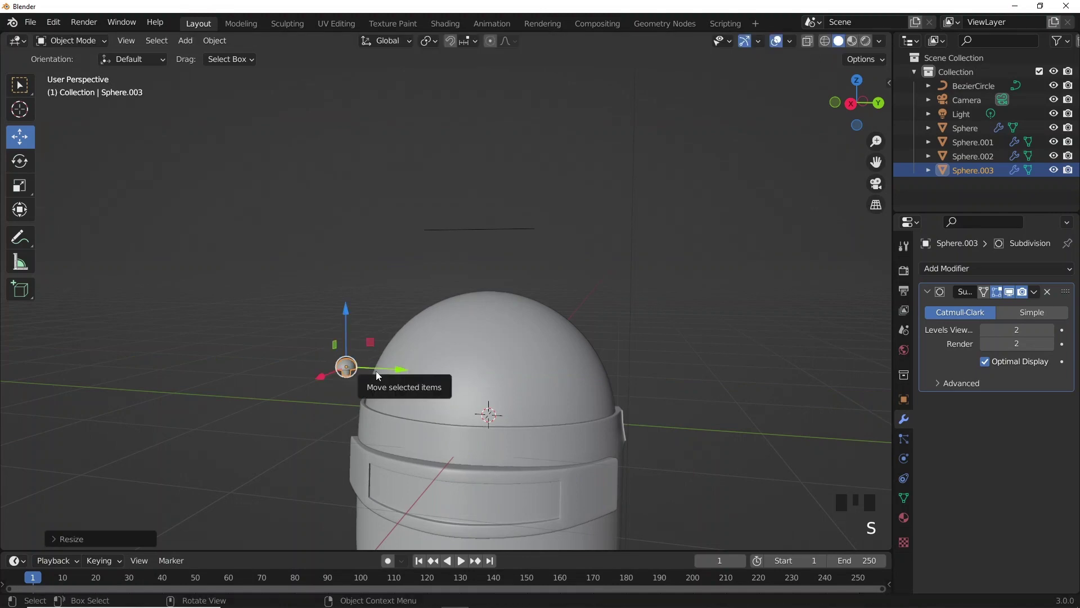
In side view, position and scale the rivet onto the end of the visor's hinge band.
key("KP_3")
key("r")
scroll("up", 3)
left_click_drag(406, 276, 326, 327)
left_click_drag(327, 327, 350, 385)
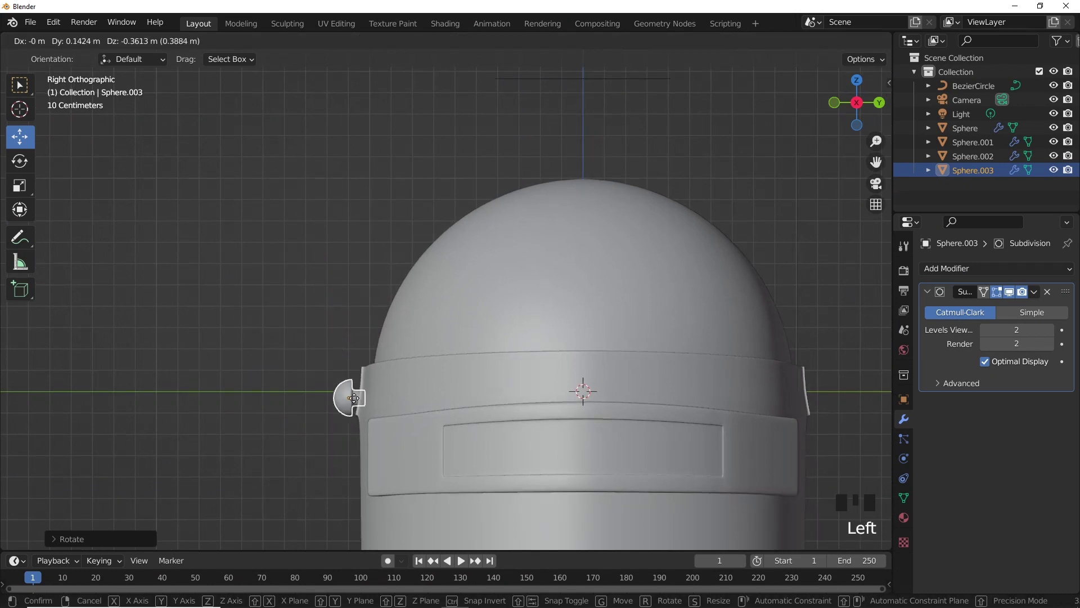
left_click(383, 390)
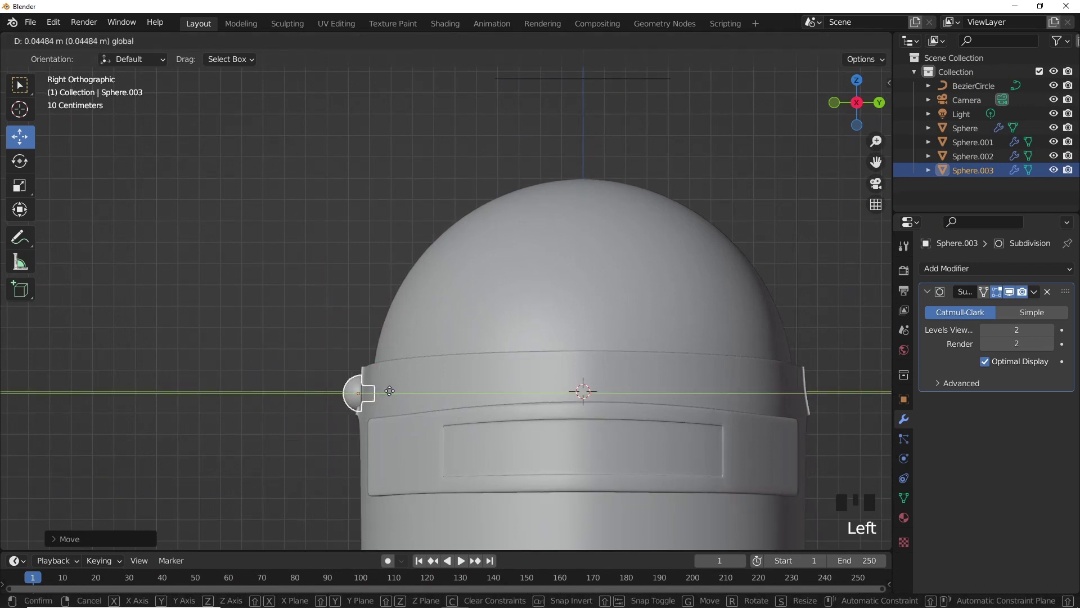
left_click_drag(407, 406, 473, 405)
left_click(472, 405)
left_click_drag(396, 450, 424, 395)
left_click(423, 395)
key("s")
left_click(417, 394)
middle_click(433, 391)
key("KP_1")
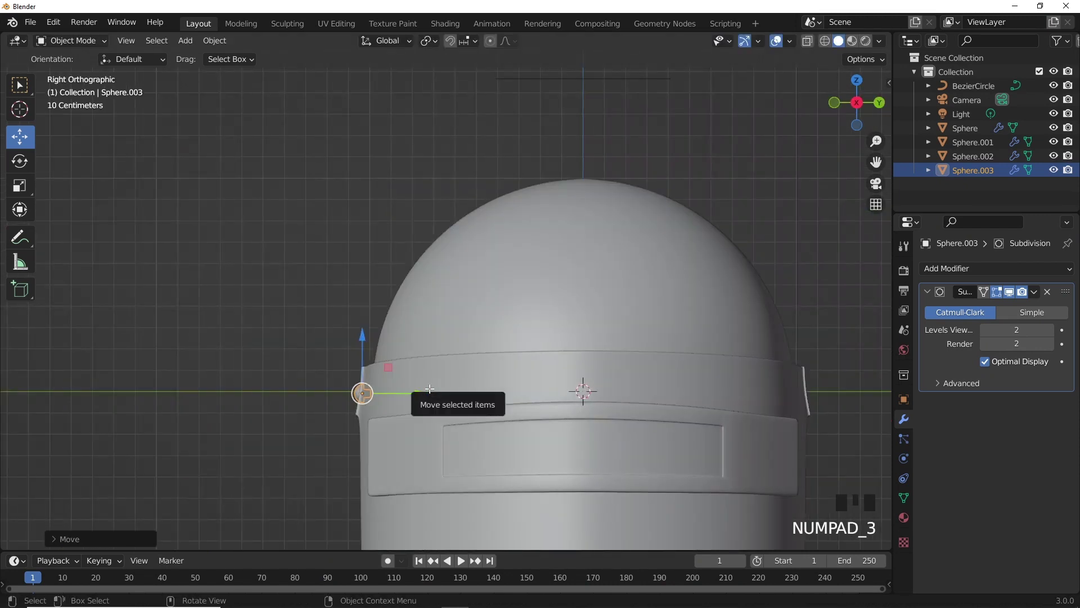
Duplicate the rivet with Shift+D and start flipping the copy 180° around X.
key("Tab")
key("a")
key("shift+d")
key("r")
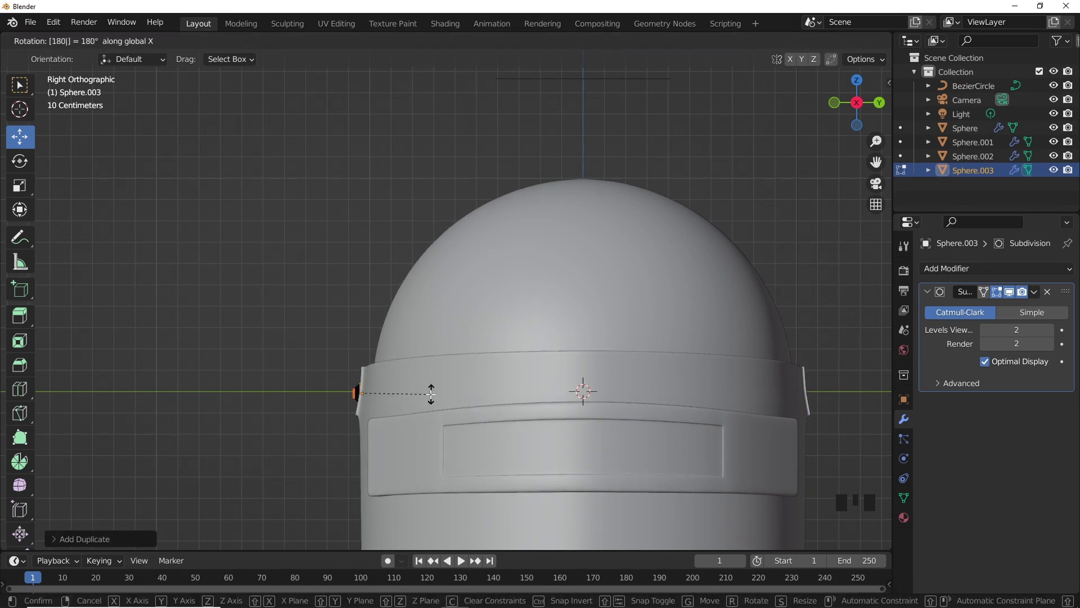
Move the flipped copy to the band's other end and rotate a further duplicate around Z along the side strip.
left_click_drag(422, 392, 444, 392)
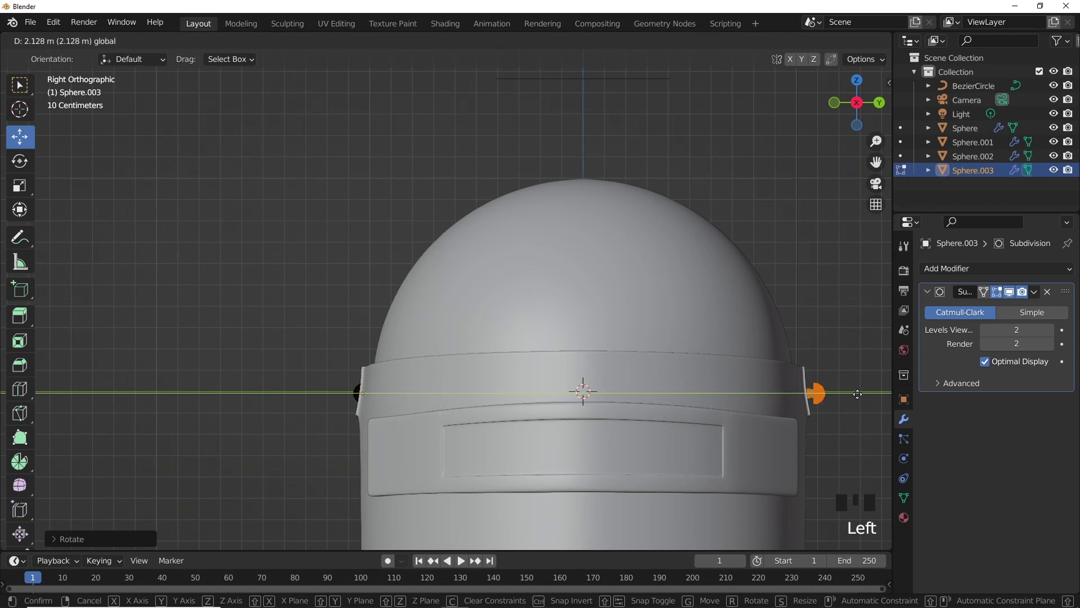
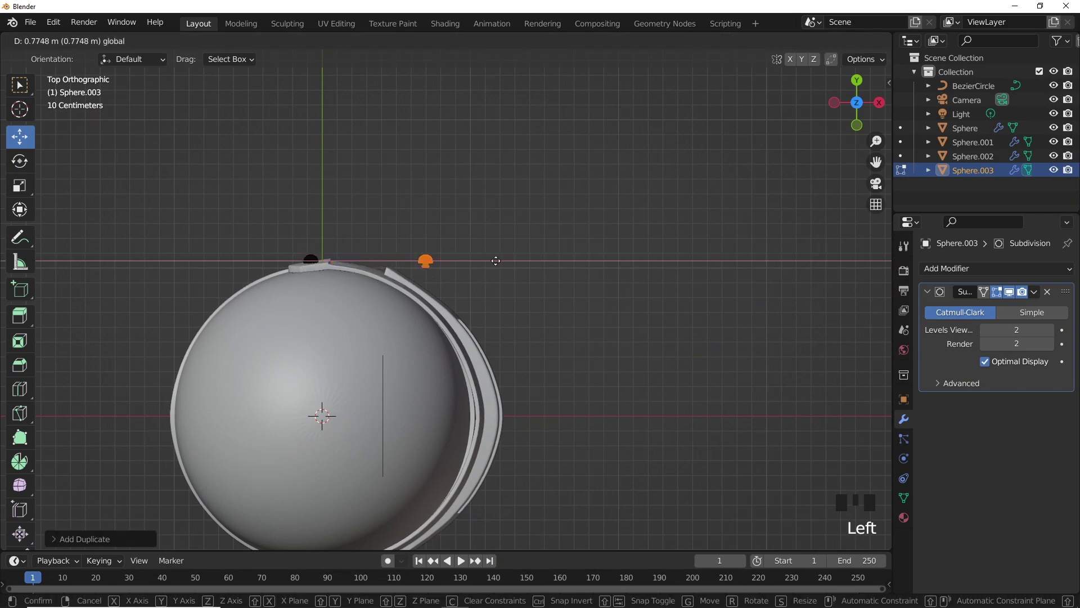
key("r")
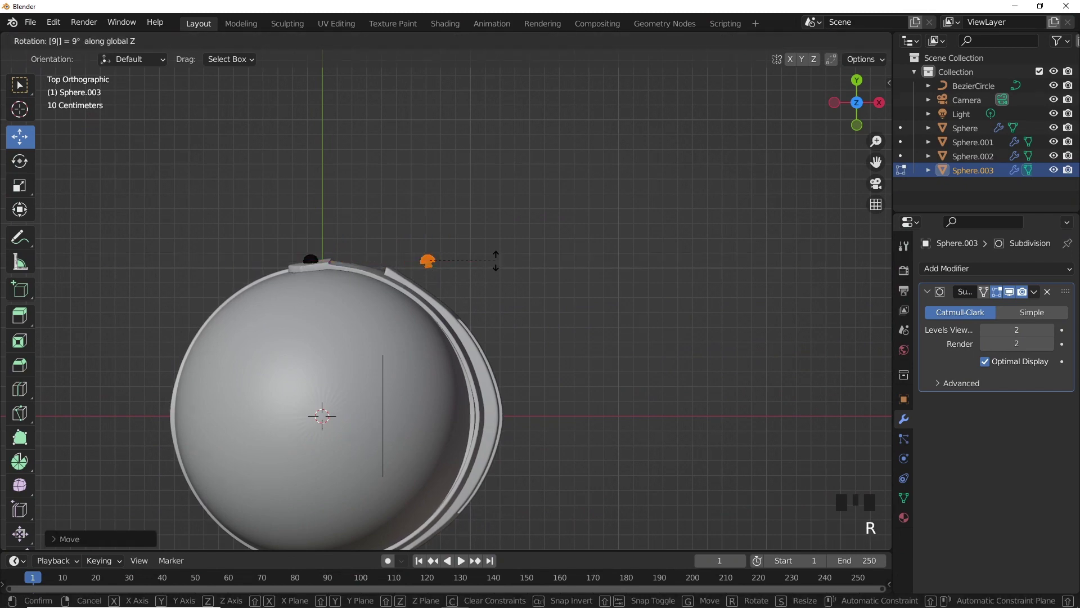
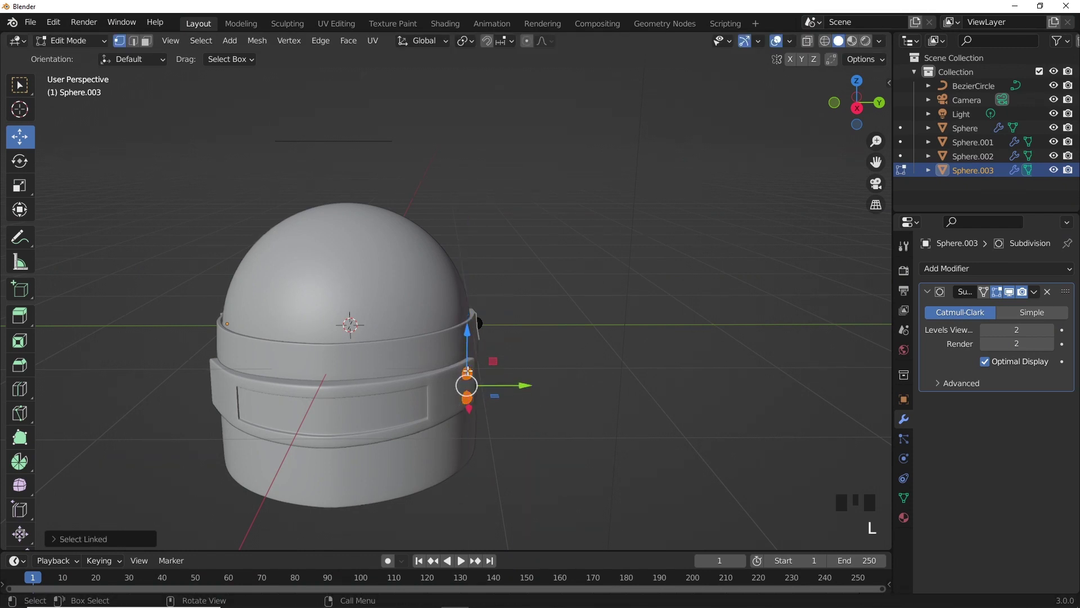
In Object Mode from top view, duplicate the rivet object, move it to the helmet's other side and rotate it -118° on Z.
key("Tab")
left_click(471, 375)
key("KP_7")
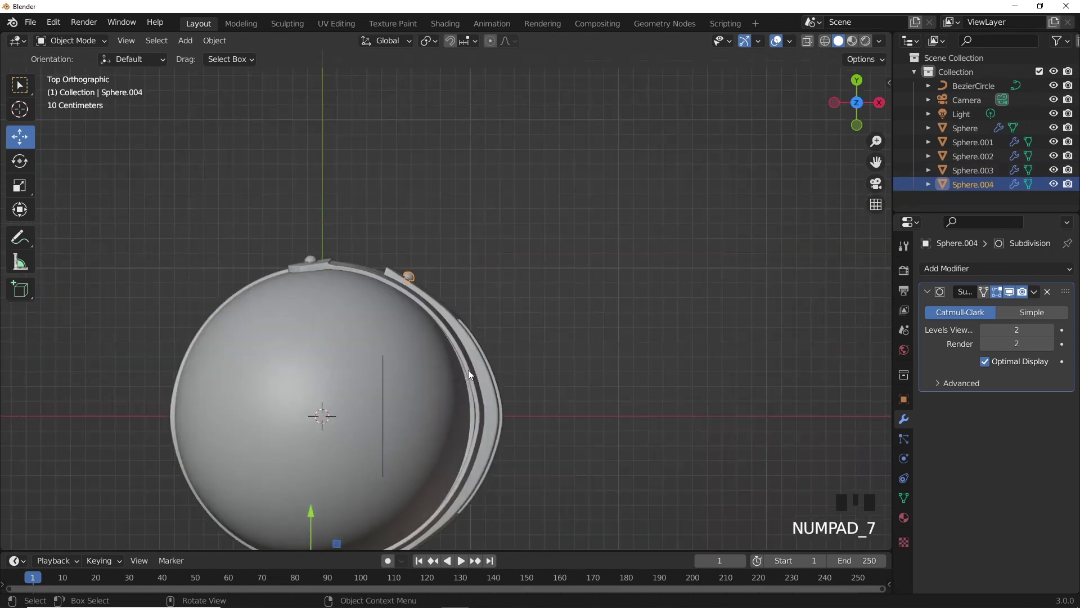
left_click(412, 282)
left_click(415, 281)
left_click_drag(219, 49, 476, 308)
key("shift+d")
left_click_drag(409, 254, 408, 281)
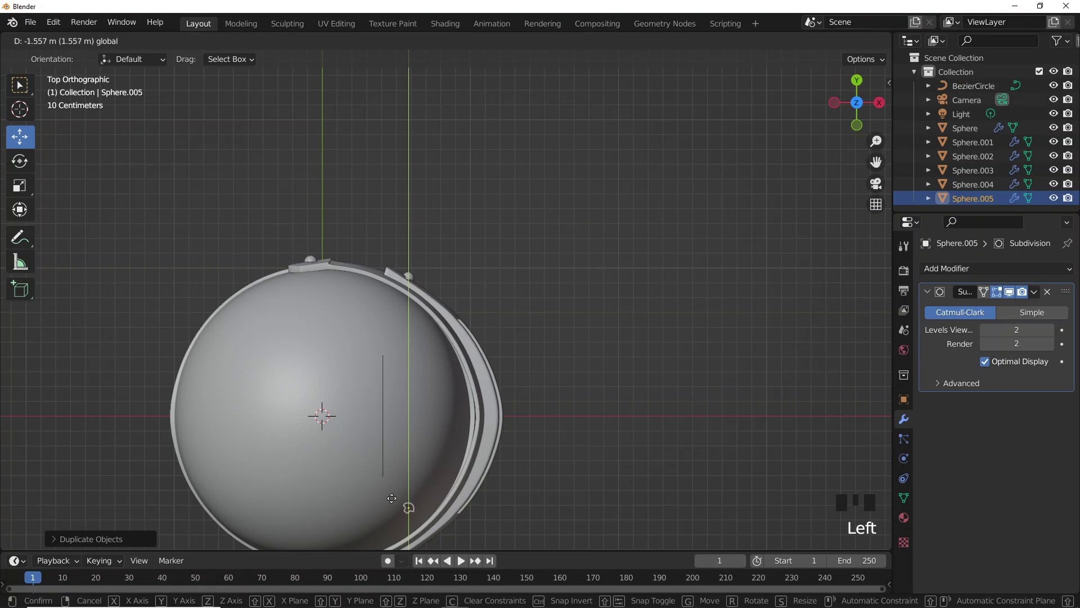
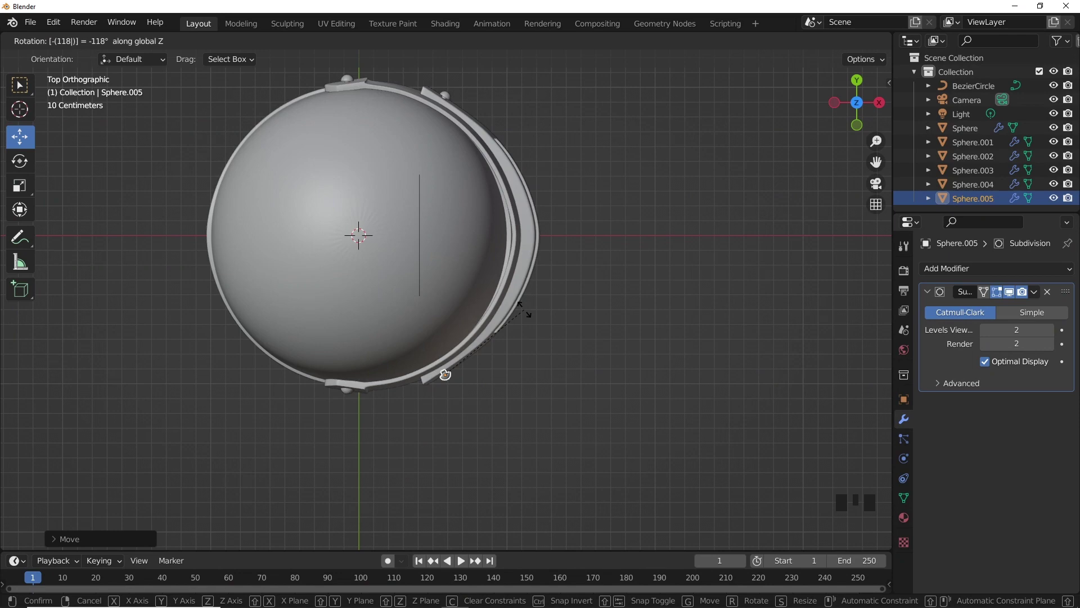
scroll("up", 3)
left_click(445, 392)
Select both rivet copies and join them into one object with Ctrl+J.
scroll("down", 3)
left_click(450, 97)
left_click(447, 77)
left_click(469, 95)
left_click(452, 378)
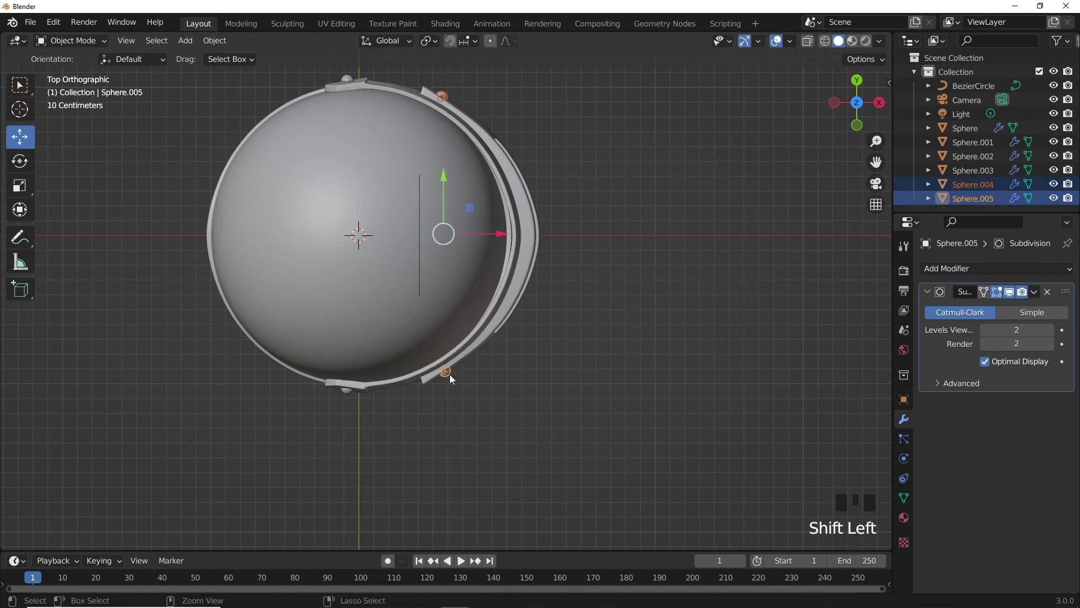
key("ctrl+j")
Orbit to check the rivets around the helmet and select the helmet dome.
key("Tab")
left_click(557, 385)
left_click_drag(501, 335, 631, 358)
key("Tab")
left_click(663, 358)
left_click_drag(511, 391, 526, 394)
scroll("down", 3)
left_click_drag(531, 379, 563, 378)
scroll("up", 3)
left_click_drag(559, 381, 533, 368)
left_click(532, 369)
key("Tab")
key("Tab")
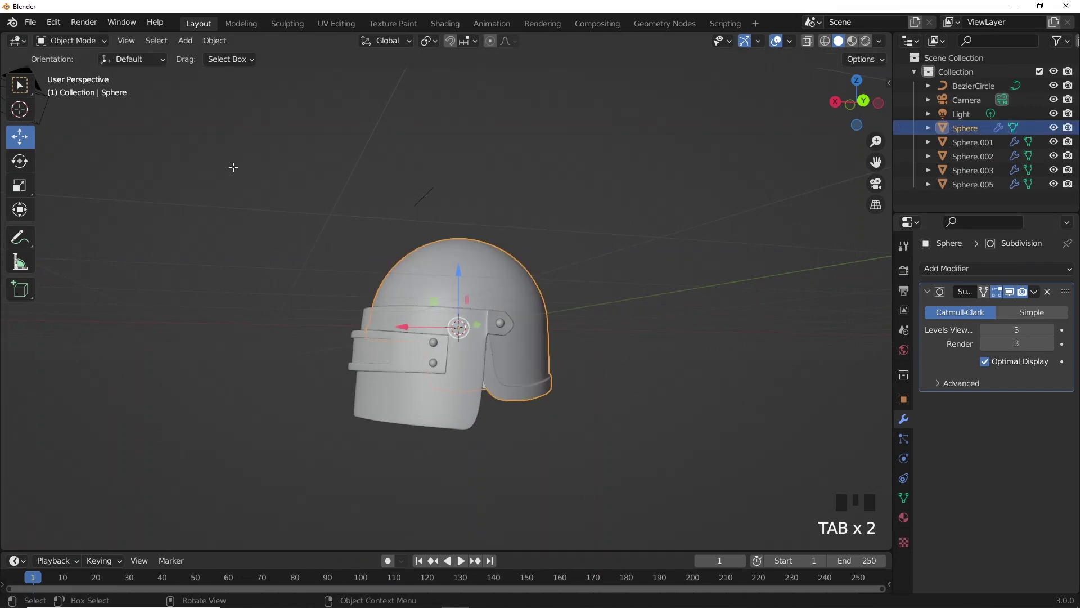
Add a cube into the helmet mesh and shape it into a small stretched, shrunken block.
key("shift+a")
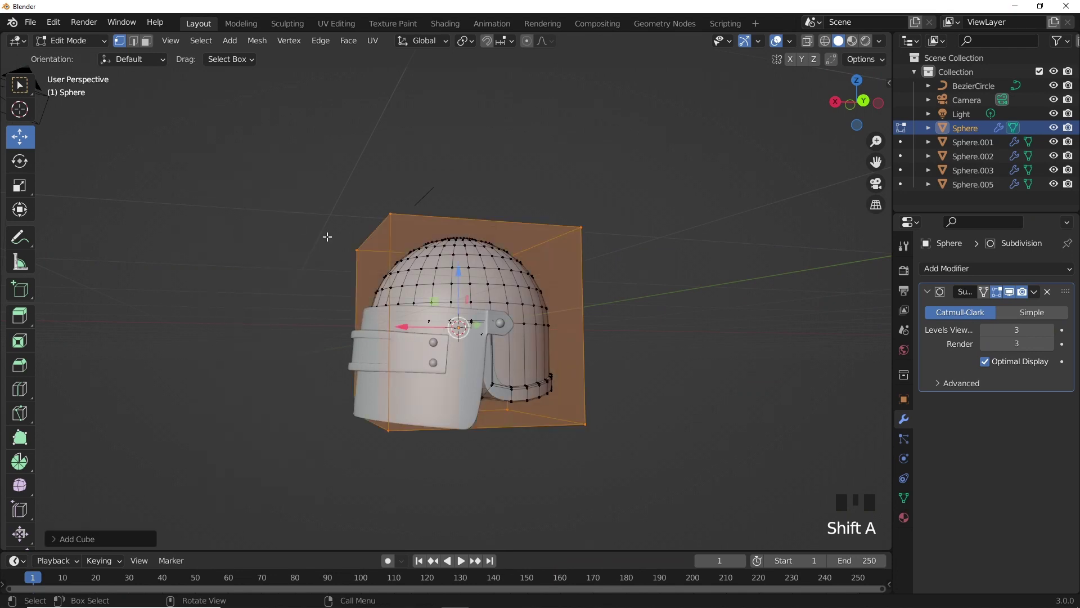
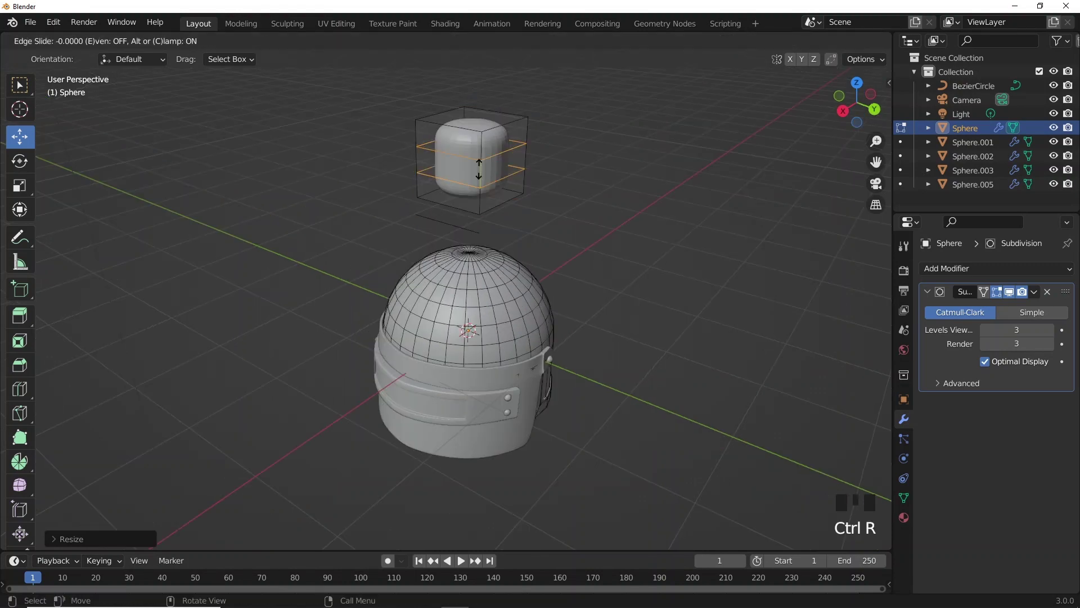
key("s")
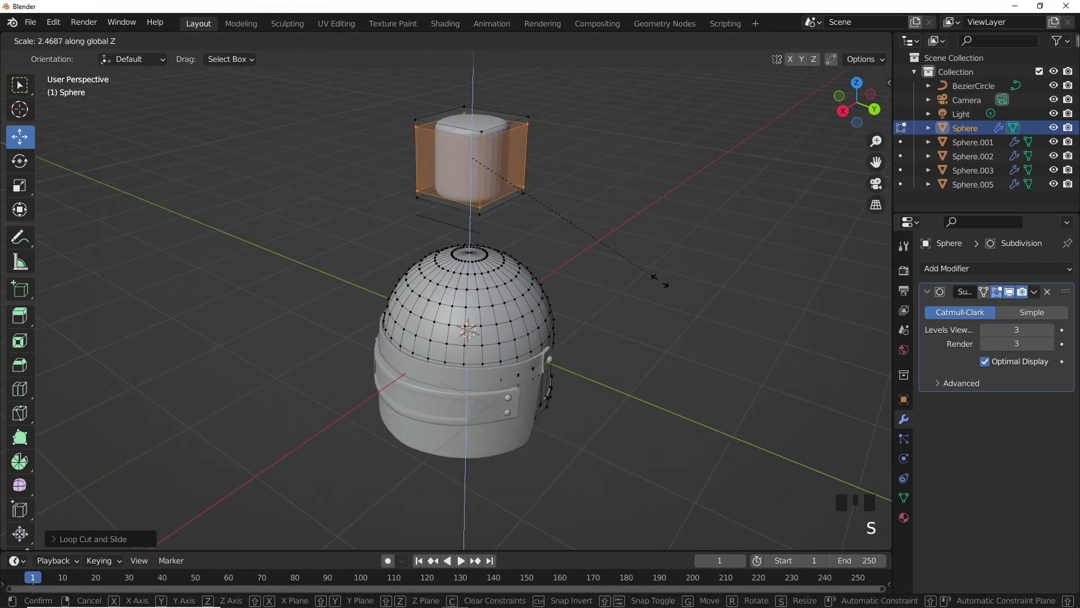
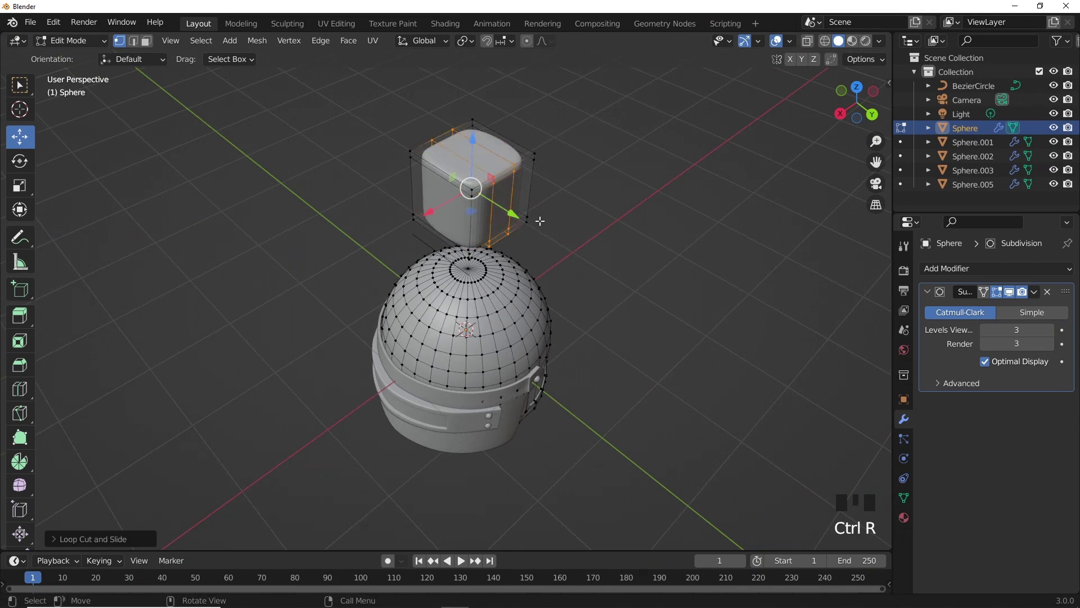
key("s")
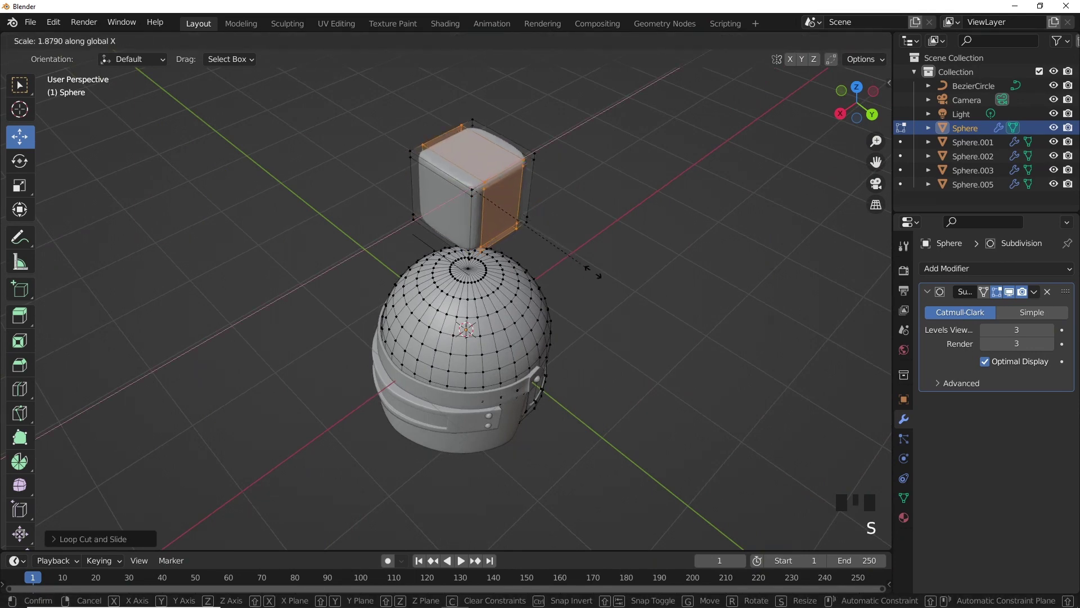
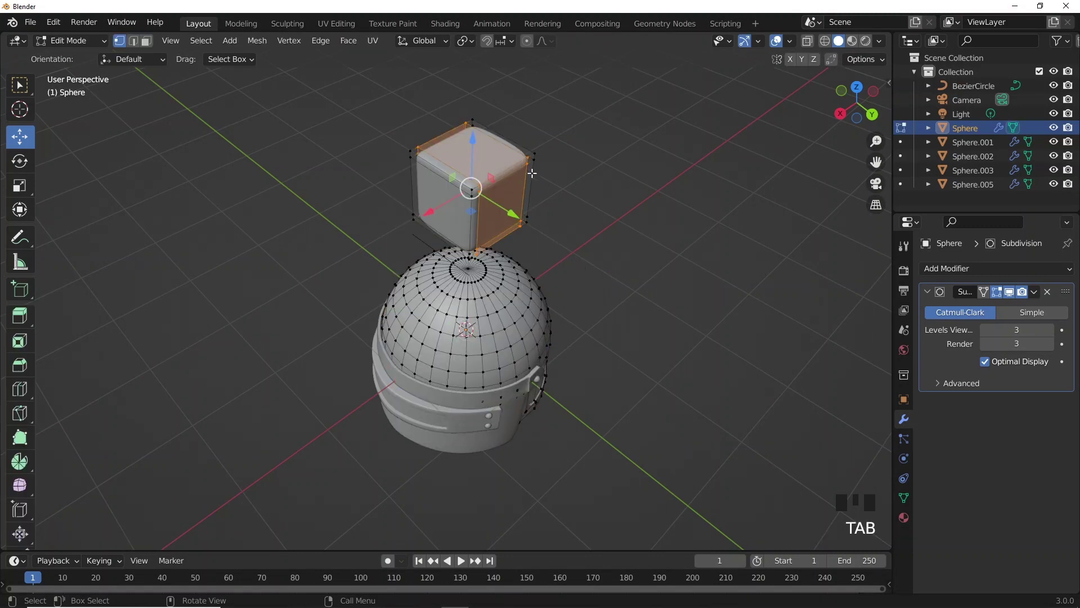
key("l")
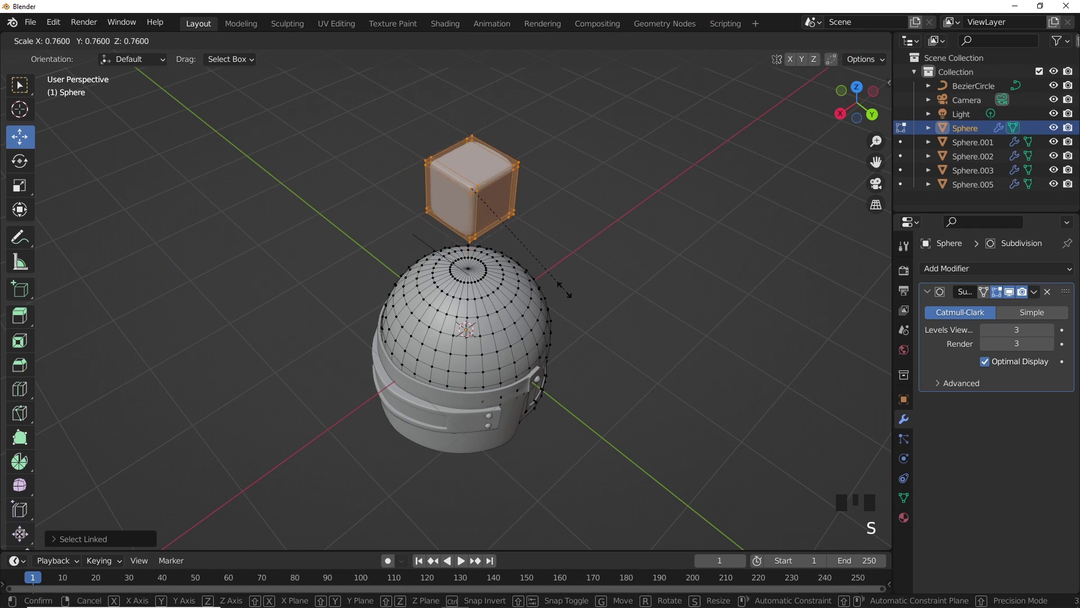
key("s")
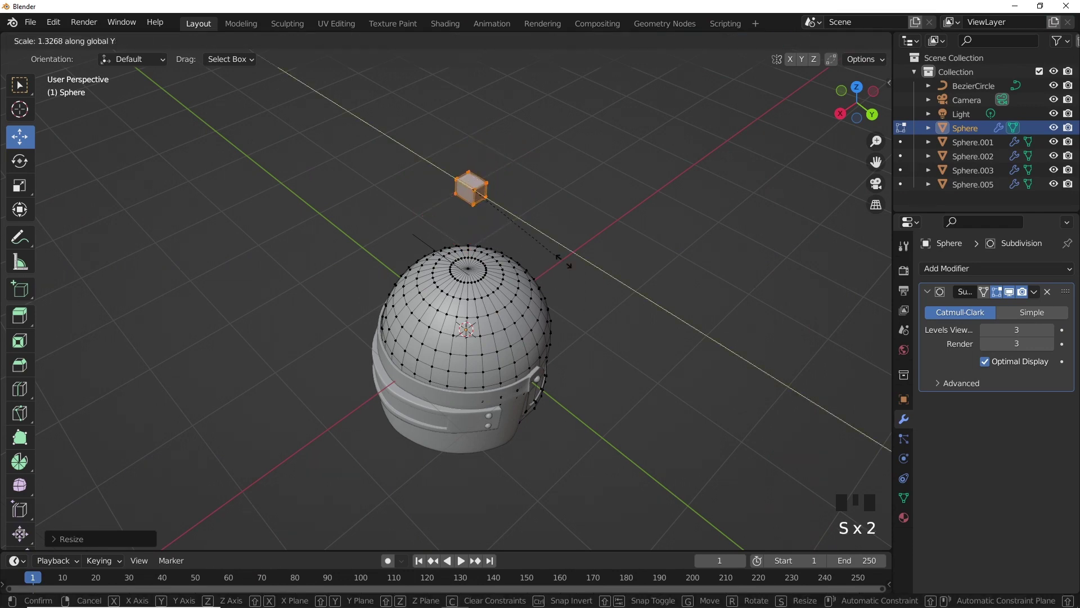
Mirror the block across the Y axis and move it out against the helmet's side beside the visor.
key("KP_7")
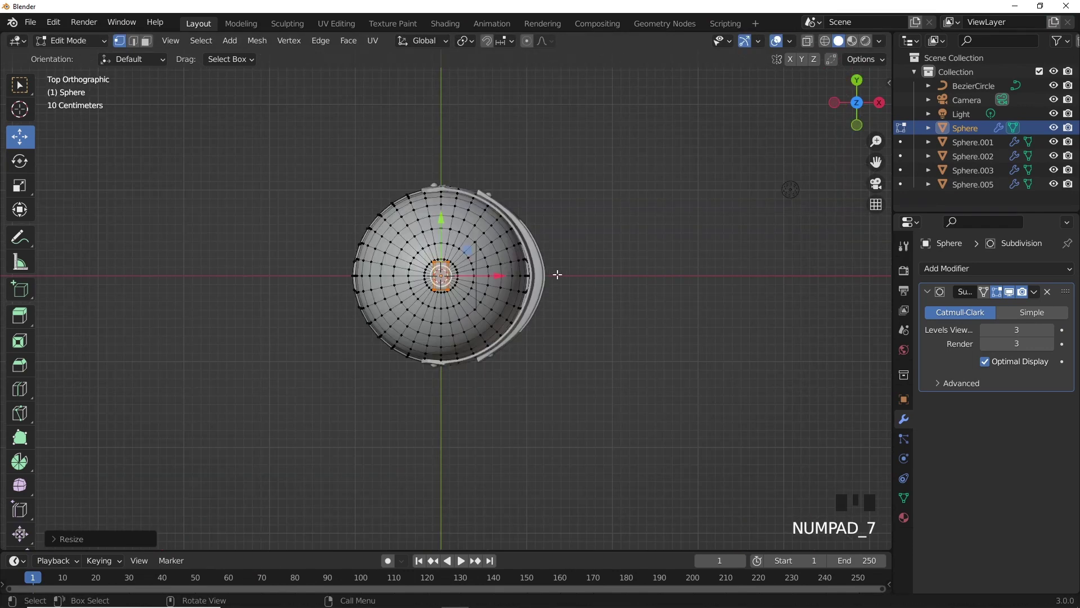
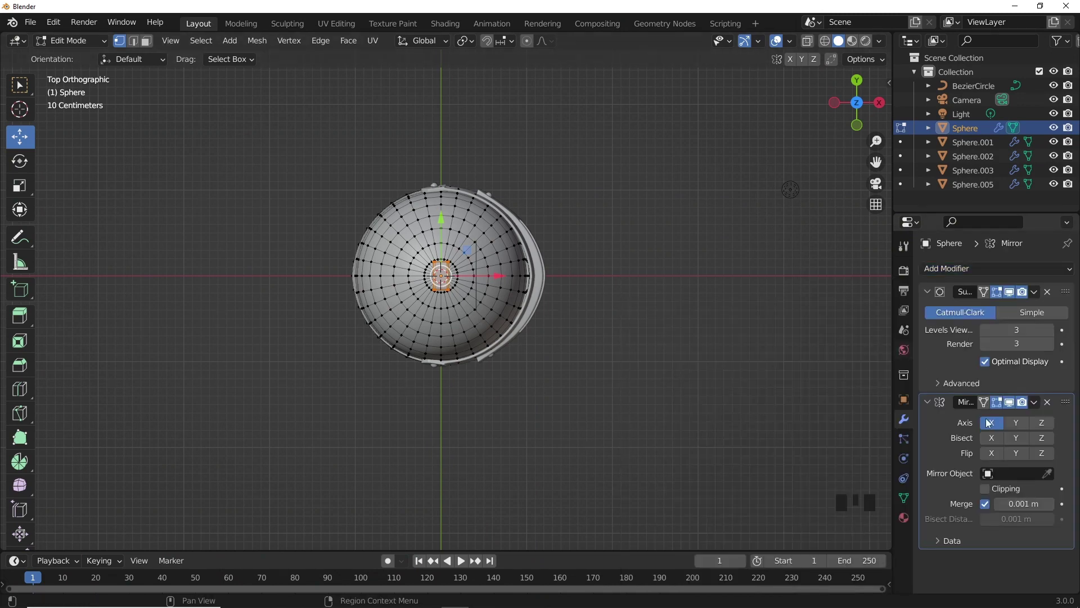
left_click_drag(997, 427, 1012, 426)
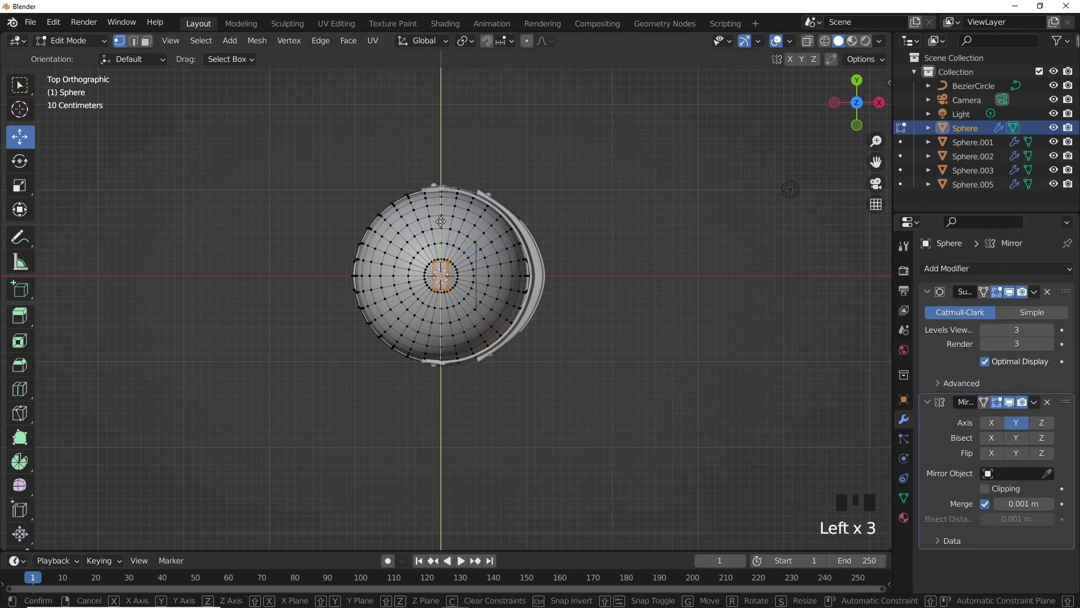
left_click(464, 186)
middle_click(424, 223)
left_click_drag(318, 127, 318, 159)
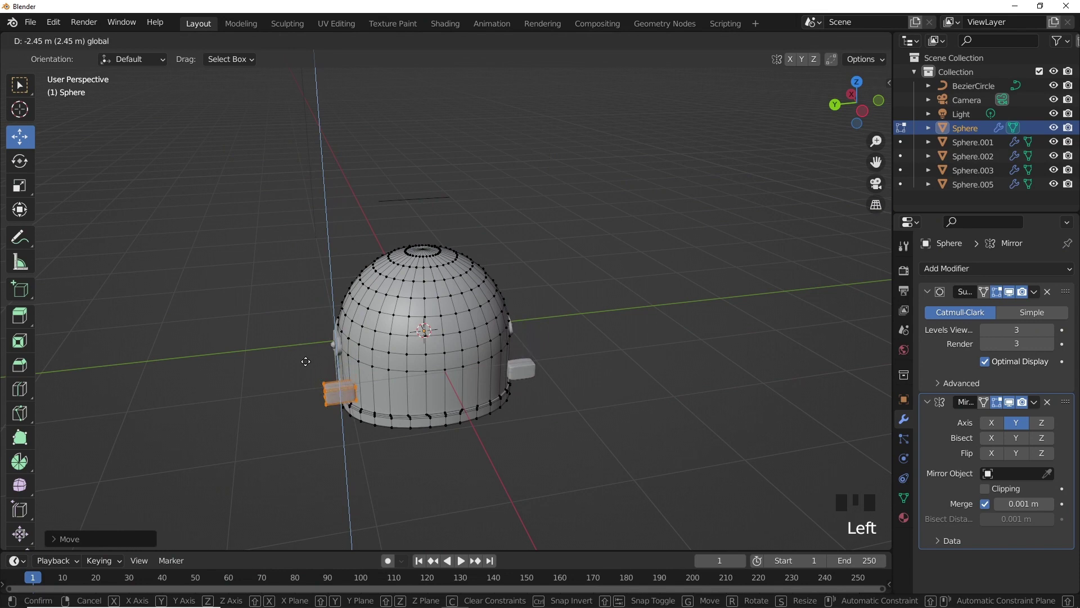
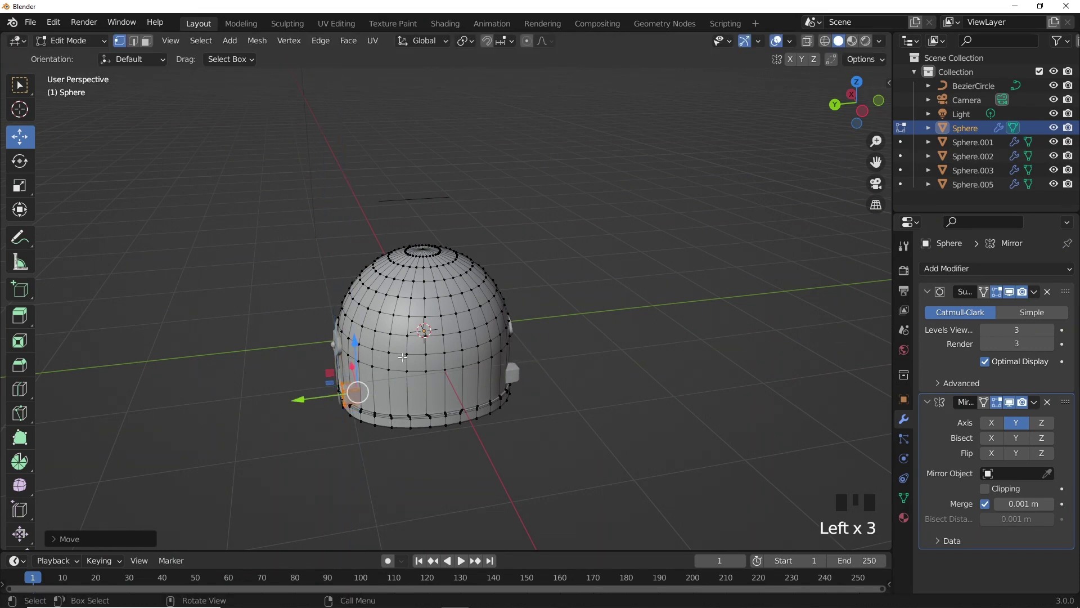
left_click_drag(488, 345, 511, 342)
left_click(511, 342)
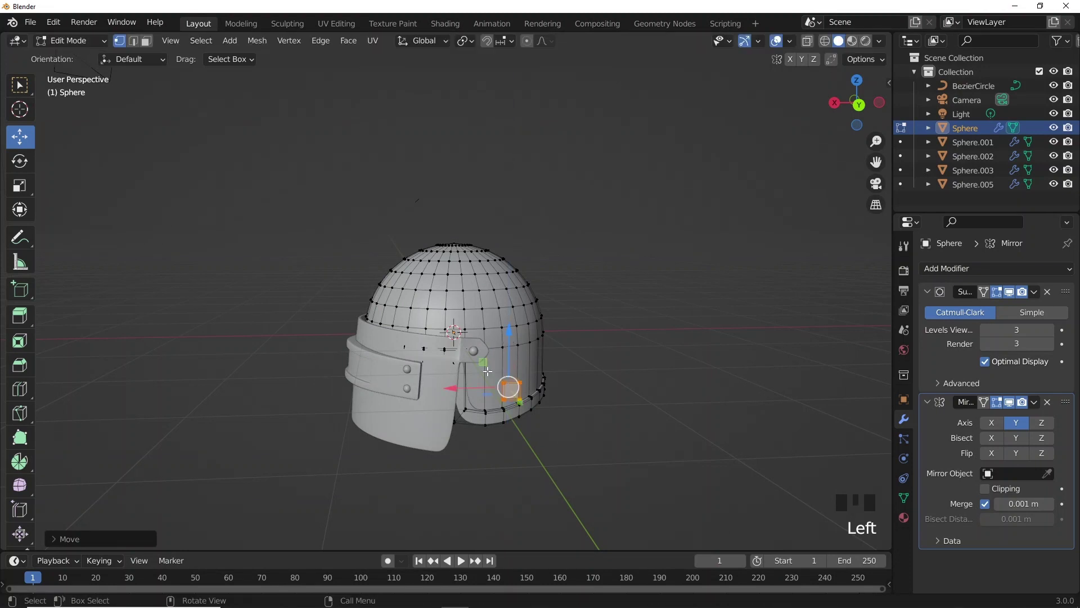
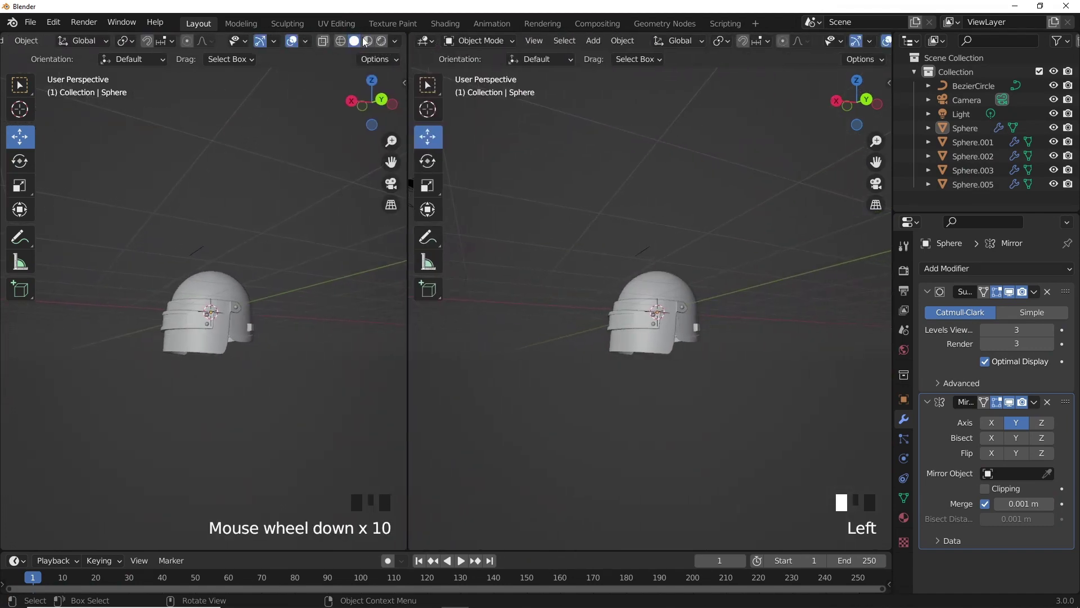
Select the helmet dome and give its new material a dark blue base colour.
left_click(385, 48)
middle_click(549, 243)
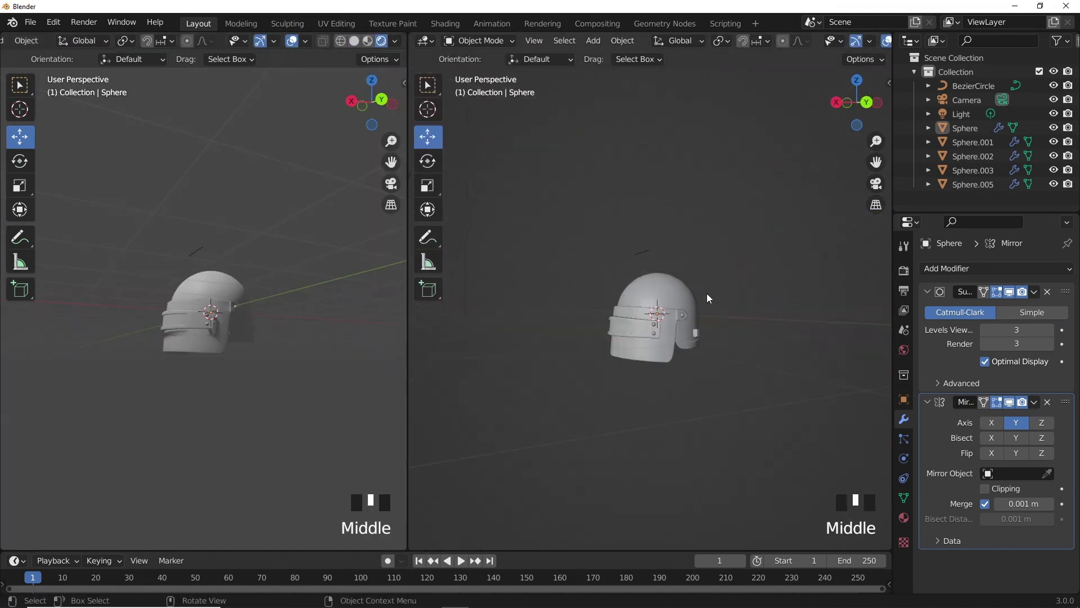
left_click(680, 299)
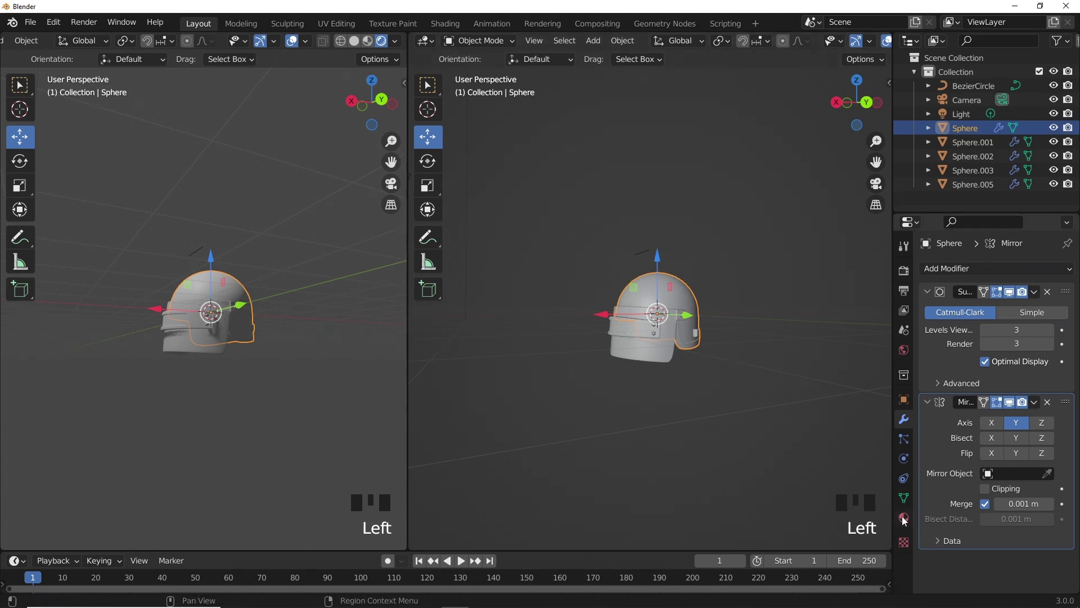
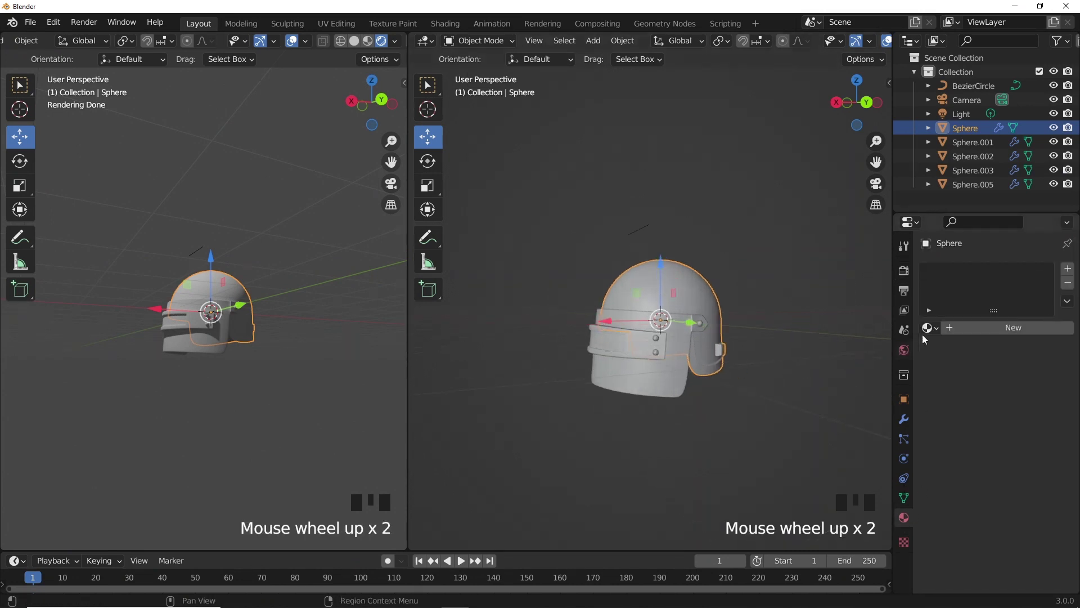
left_click_drag(965, 333, 1047, 315)
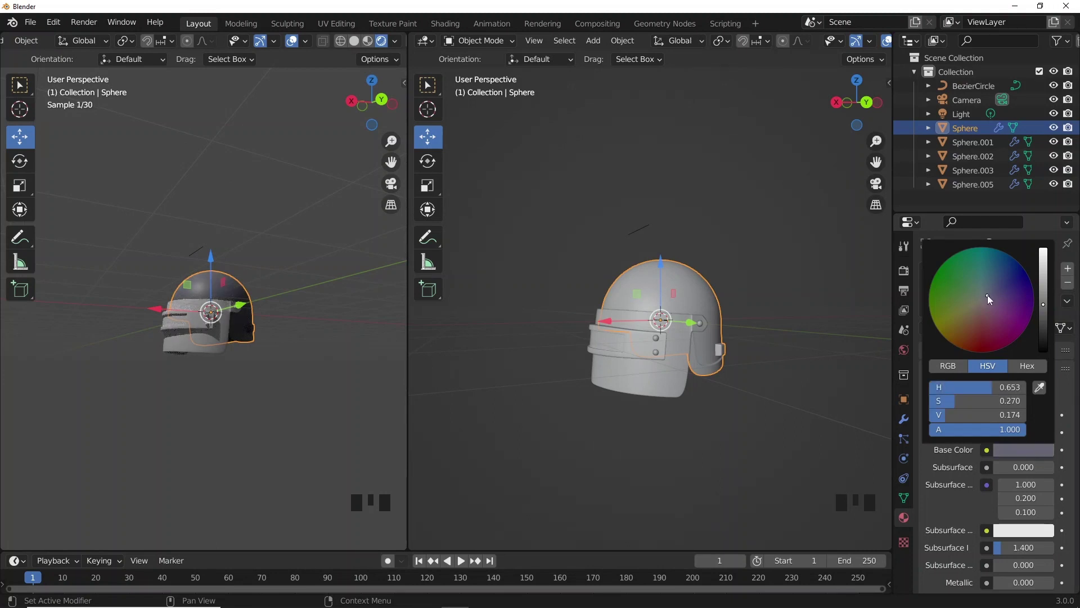
Fine-tune and darken the shell's navy-blue shade, then select the front brim piece.
scroll("down", 3)
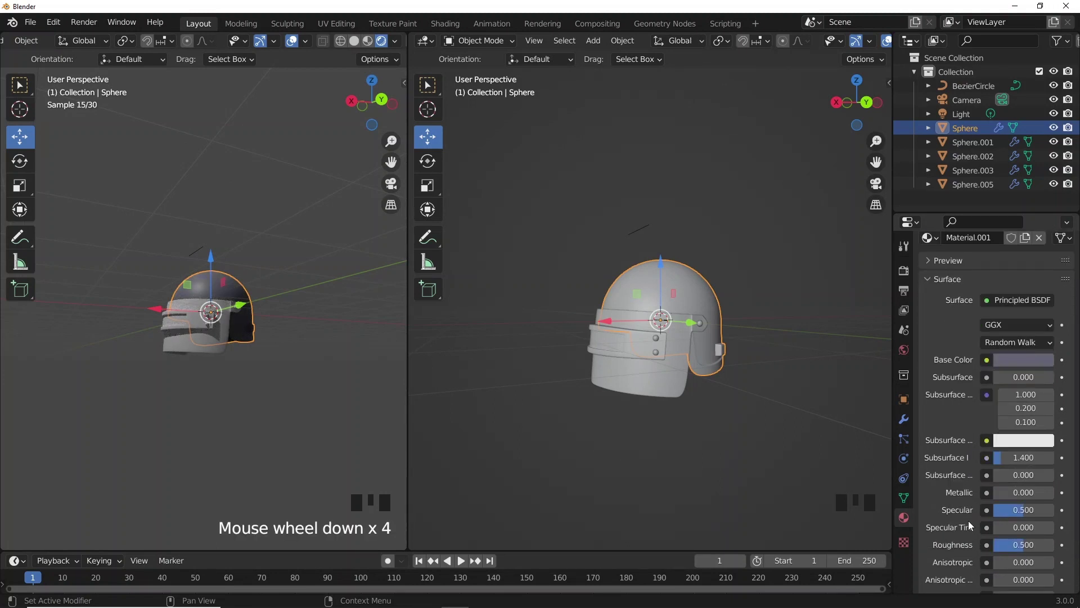
scroll("down", 3)
left_click_drag(1021, 513, 526, 446)
scroll("up", 3)
left_click_drag(233, 380, 222, 385)
left_click(222, 385)
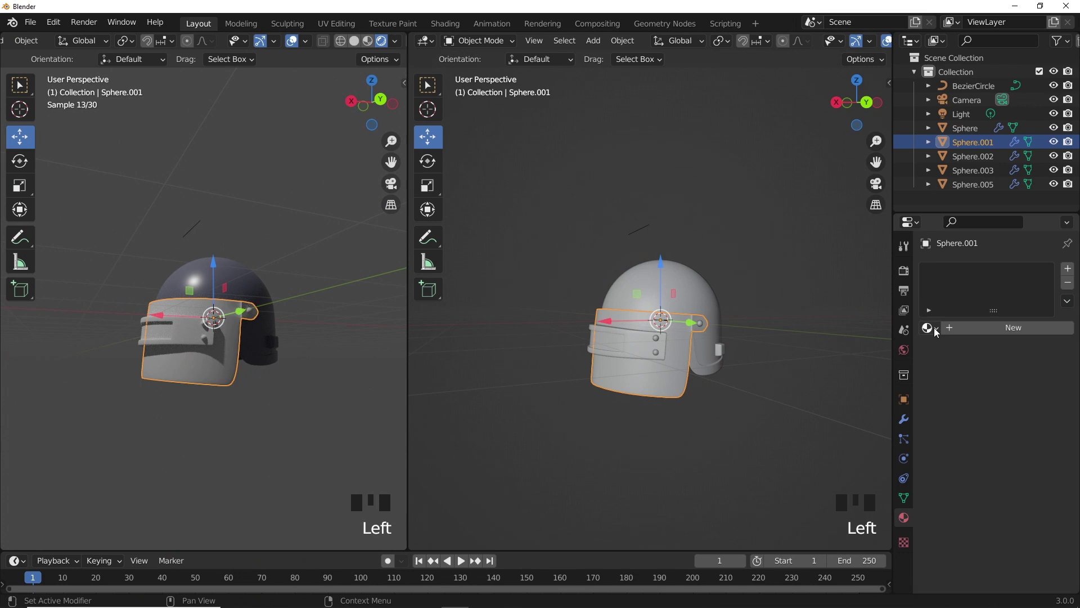
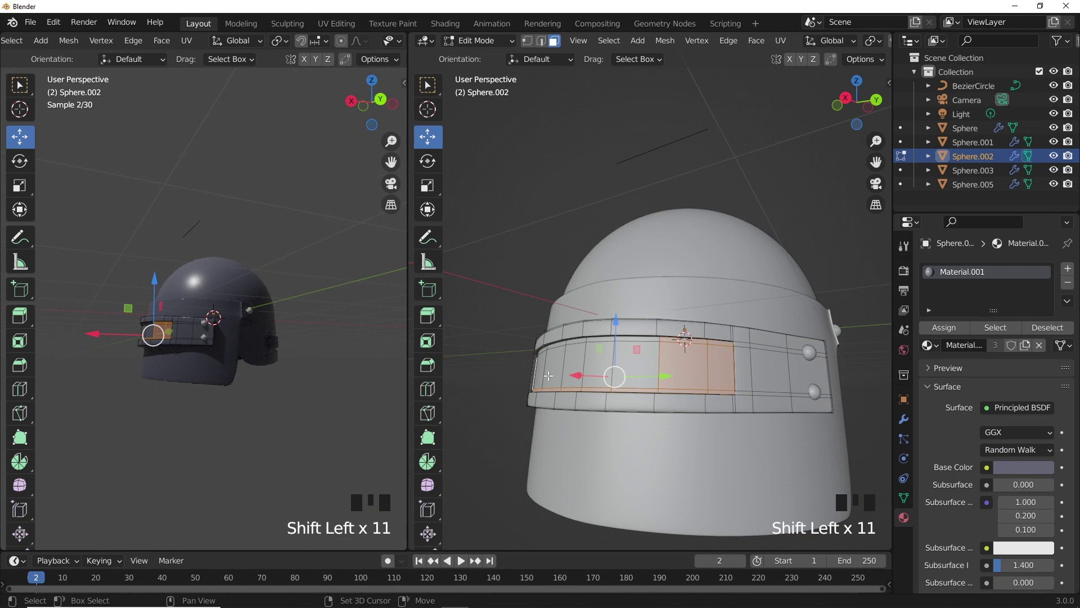
Circle-select more of the visor window faces on the brow band.
key("c")
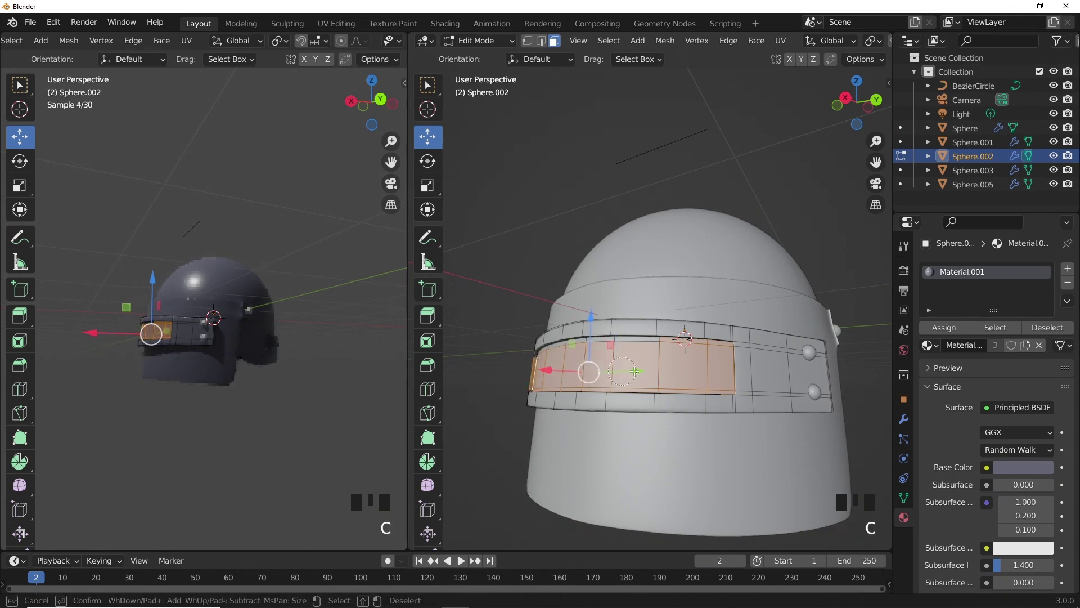
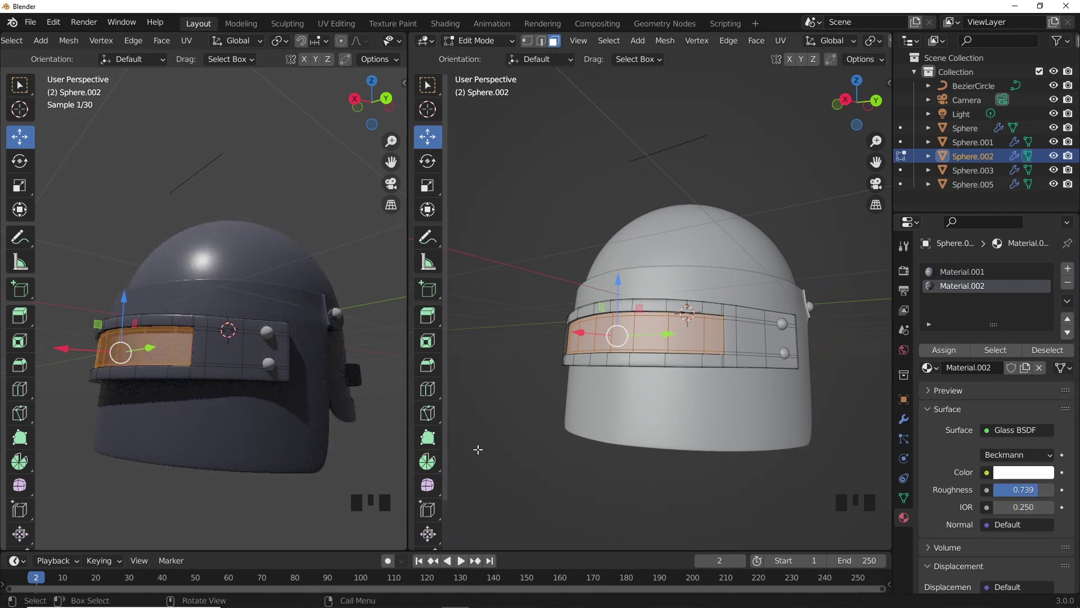
Leave Edit Mode and tint the visor glass material amber.
key("Tab")
left_click_drag(279, 436, 1019, 460)
left_click(1019, 459)
left_click_drag(1019, 459, 985, 305)
left_click(985, 306)
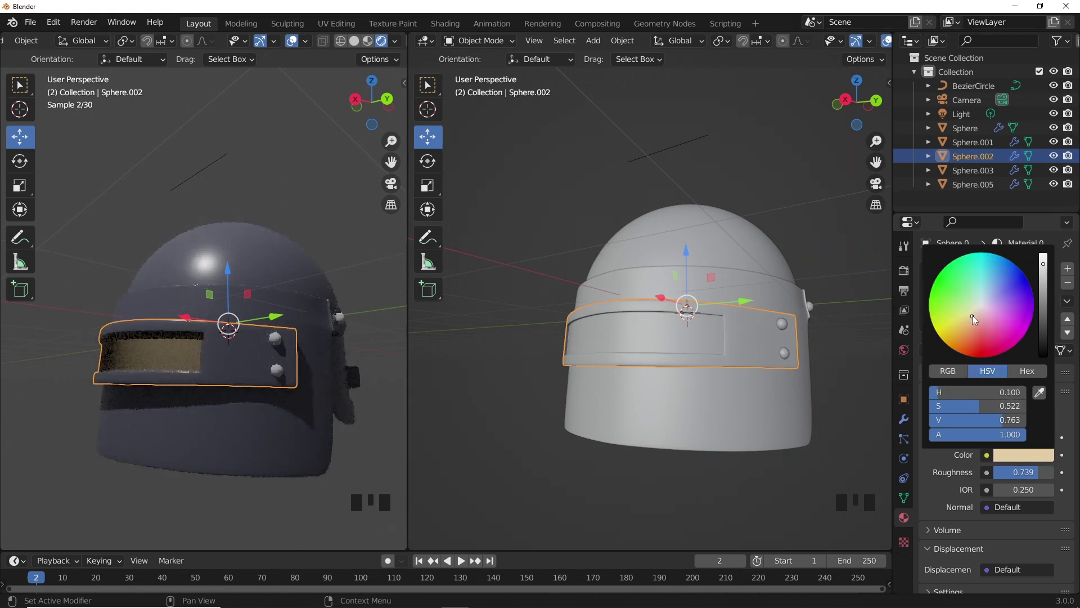
Select the rivets and set their base colour to a light grey.
key("Tab")
scroll("down", 3)
key("Tab")
scroll("down", 3)
scroll("up", 3)
left_click(789, 333)
scroll("up", 3)
left_click_drag(1027, 338, 1018, 458)
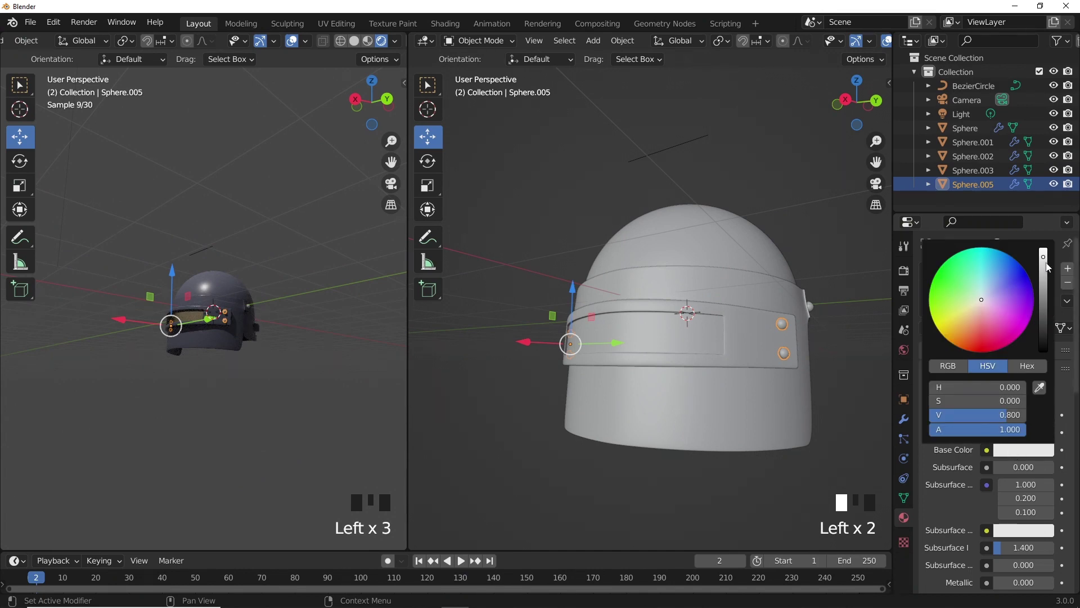
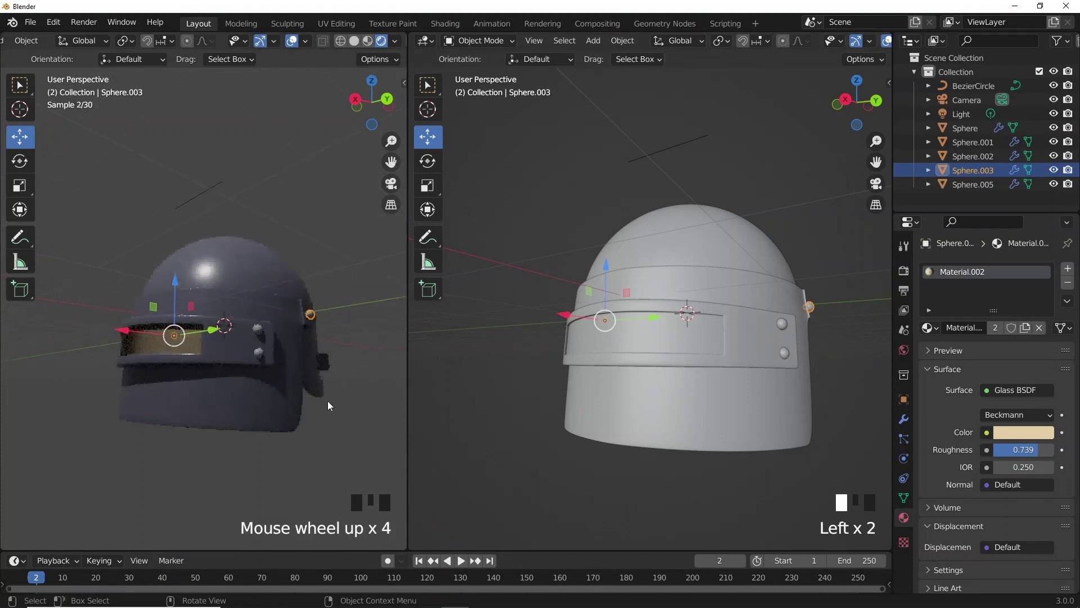
Select the helmet's side piece and create a new material for it.
left_click(333, 412)
scroll("down", 3)
left_click_drag(302, 430, 280, 357)
scroll("up", 3)
scroll("up", 3)
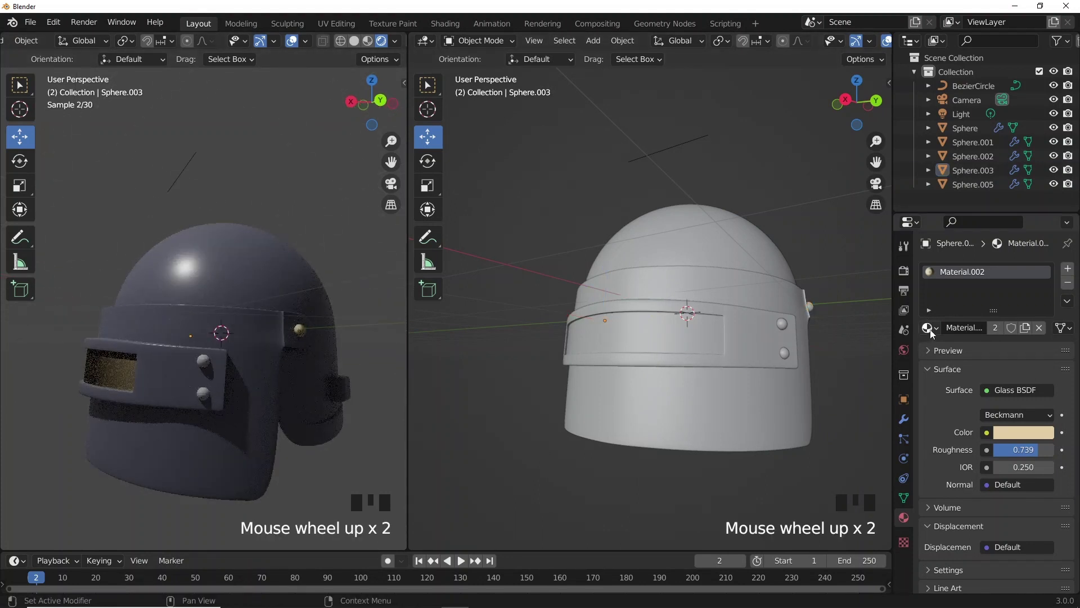
left_click(936, 334)
left_click(835, 390)
scroll("down", 3)
left_click_drag(169, 396, 573, 392)
scroll("down", 3)
key("shift+a")
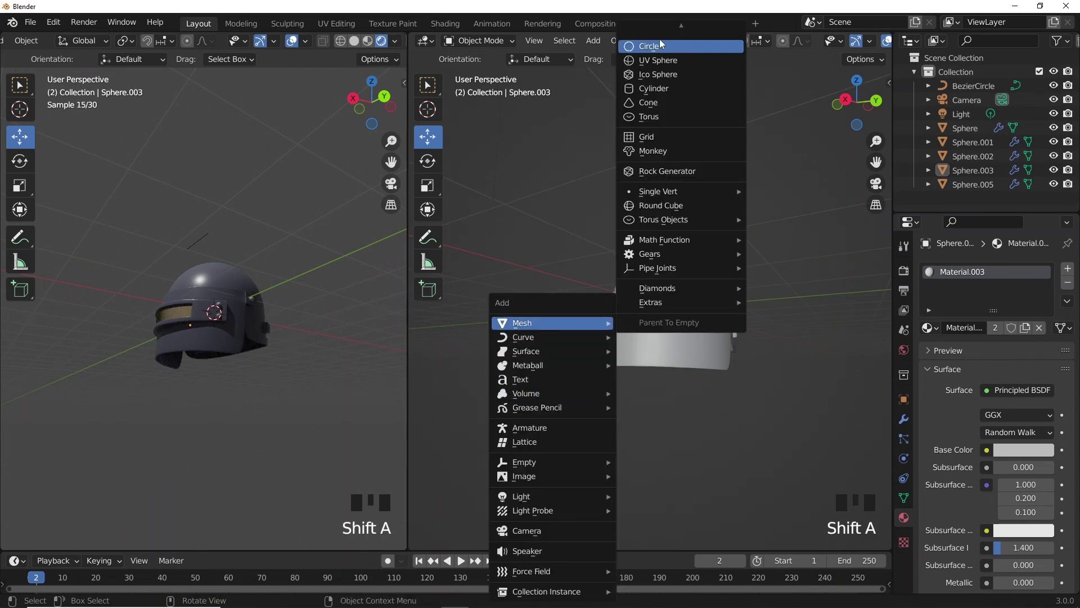
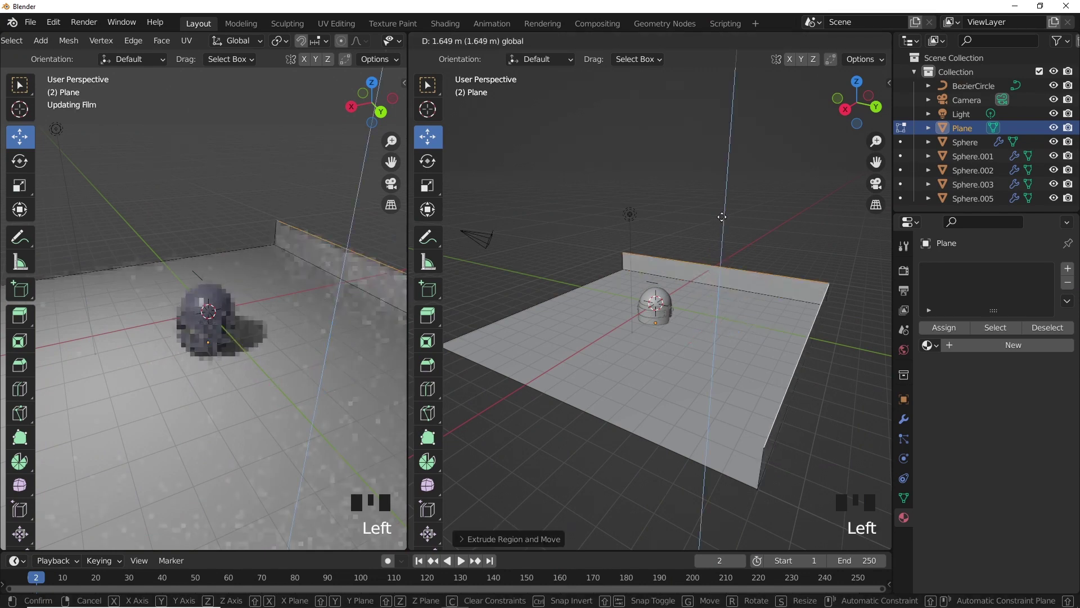
Extrude the plane's back edge up into a wall and bevel the floor-wall corner into a smooth curve.
left_click_drag(771, 271, 773, 275)
left_click(773, 275)
key("c")
key("ctrl+b")
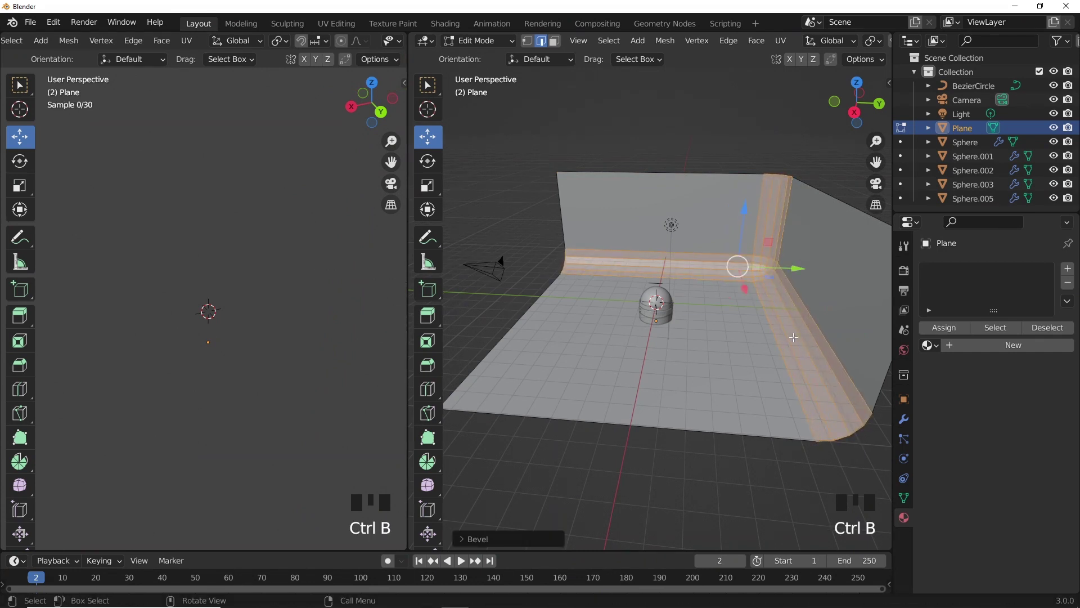
key("Tab")
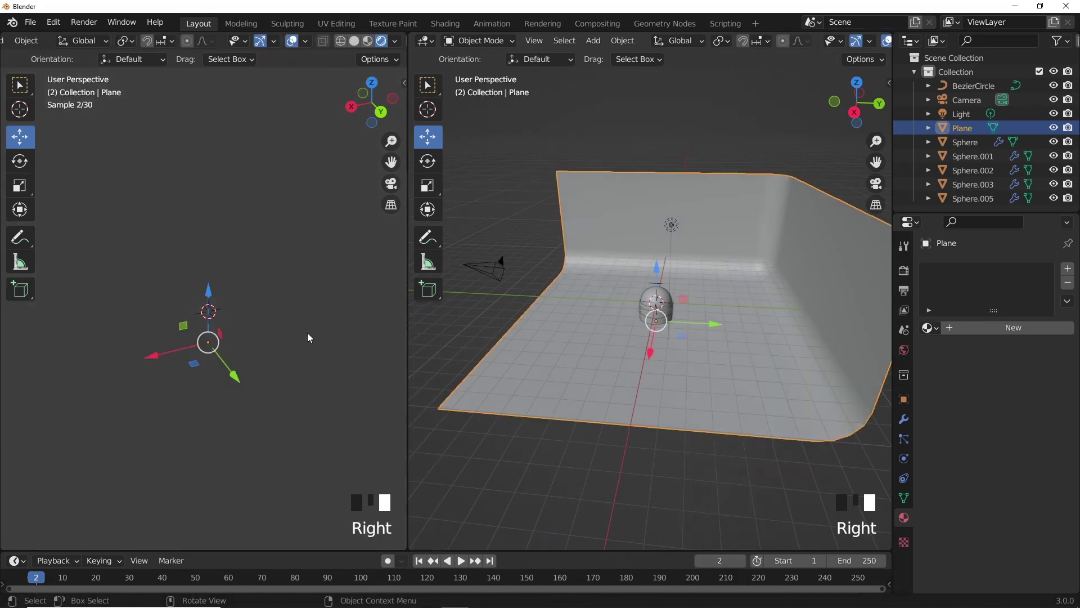
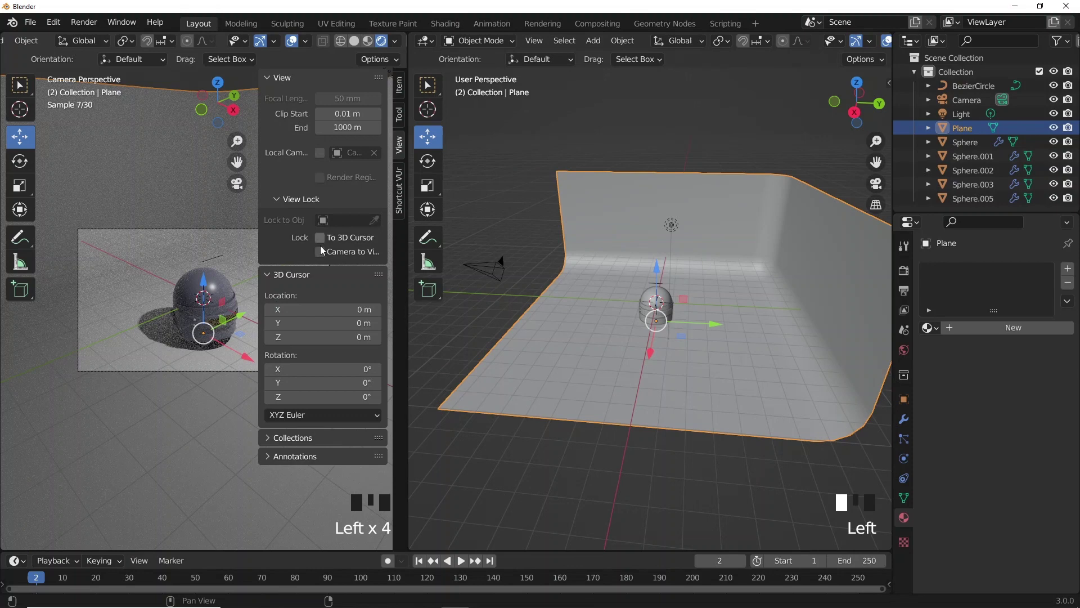
Lock the camera to the view, reframe the helmet on the backdrop, unlock it and delete the old light.
left_click(295, 264)
key("n")
left_click_drag(208, 305, 212, 311)
scroll("up", 3)
left_click_drag(251, 278, 673, 228)
left_click(673, 228)
key("x")
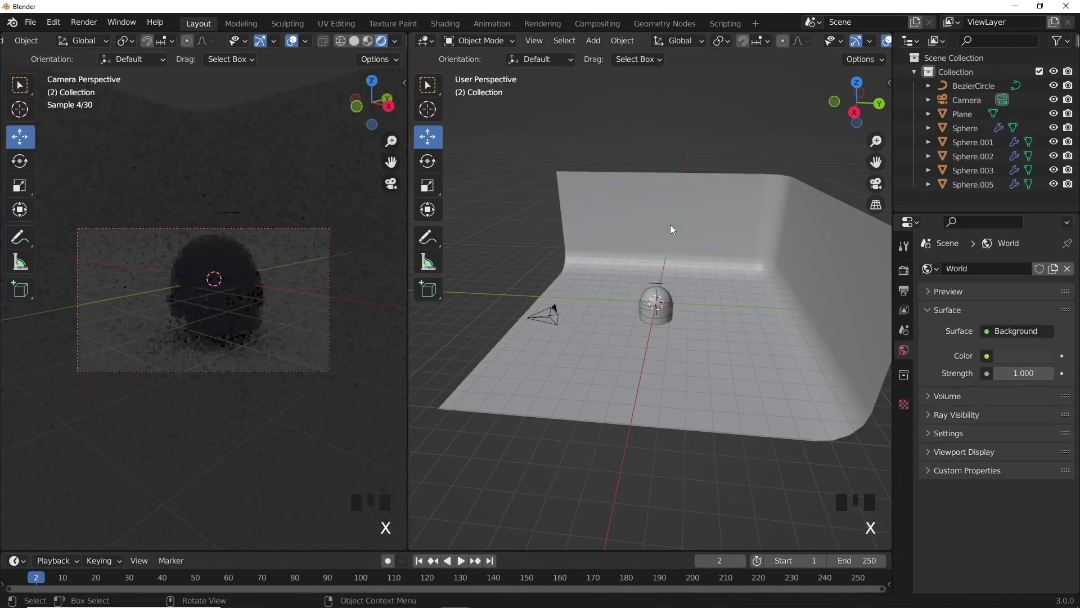
Add an area light above the helmet, scale it and raise its power to 250 W.
key("shift+a")
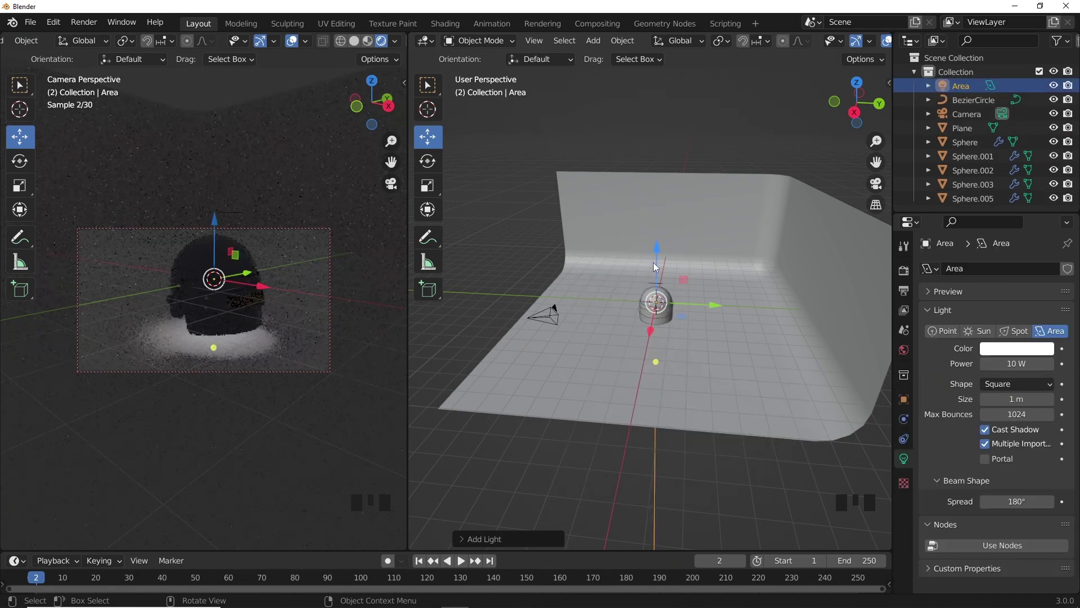
left_click_drag(655, 258, 655, 237)
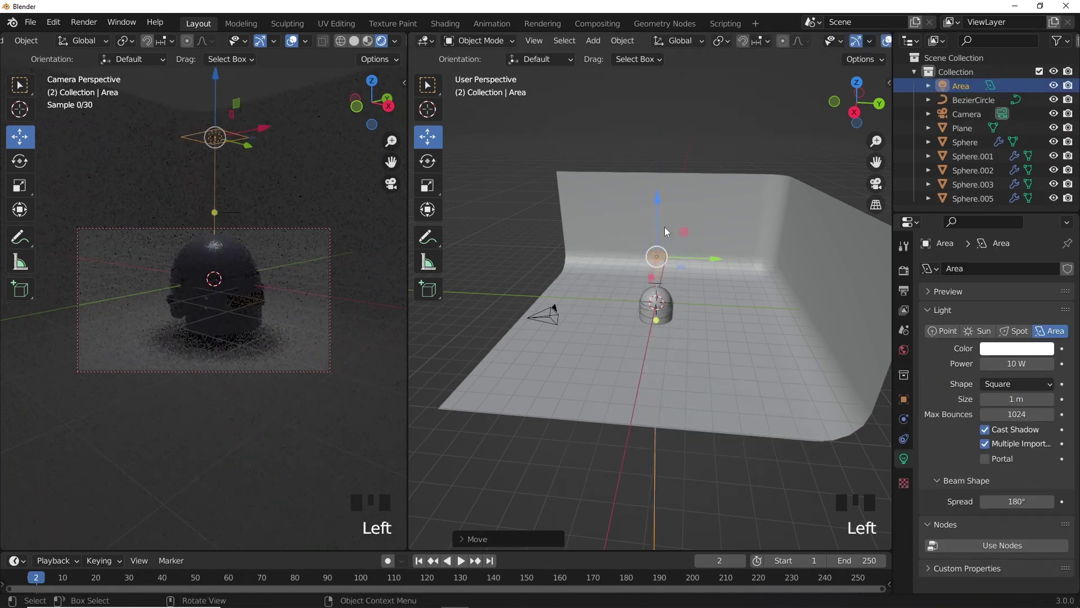
key("s")
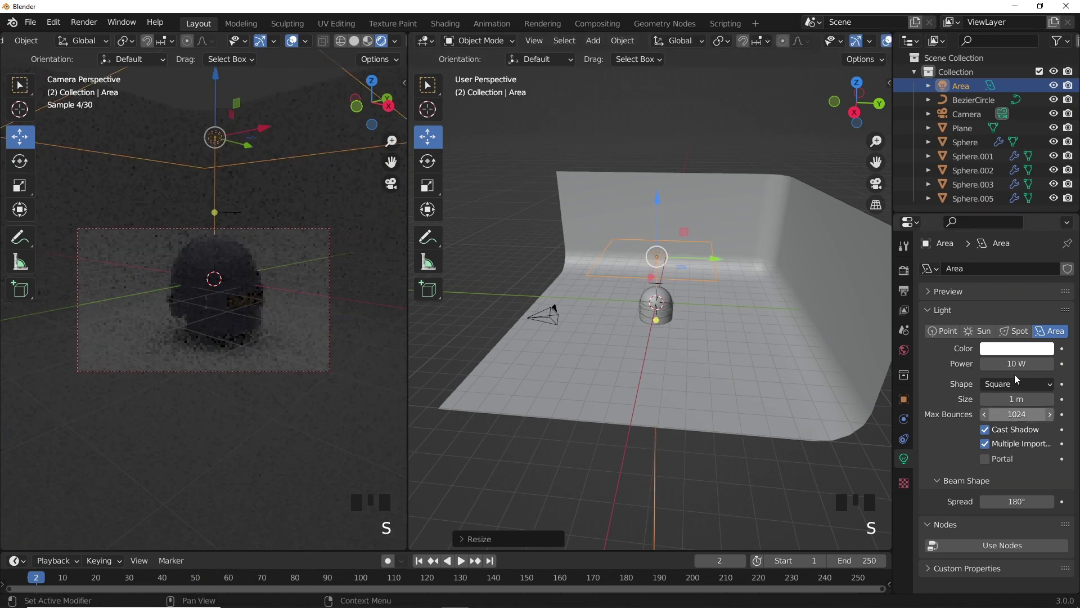
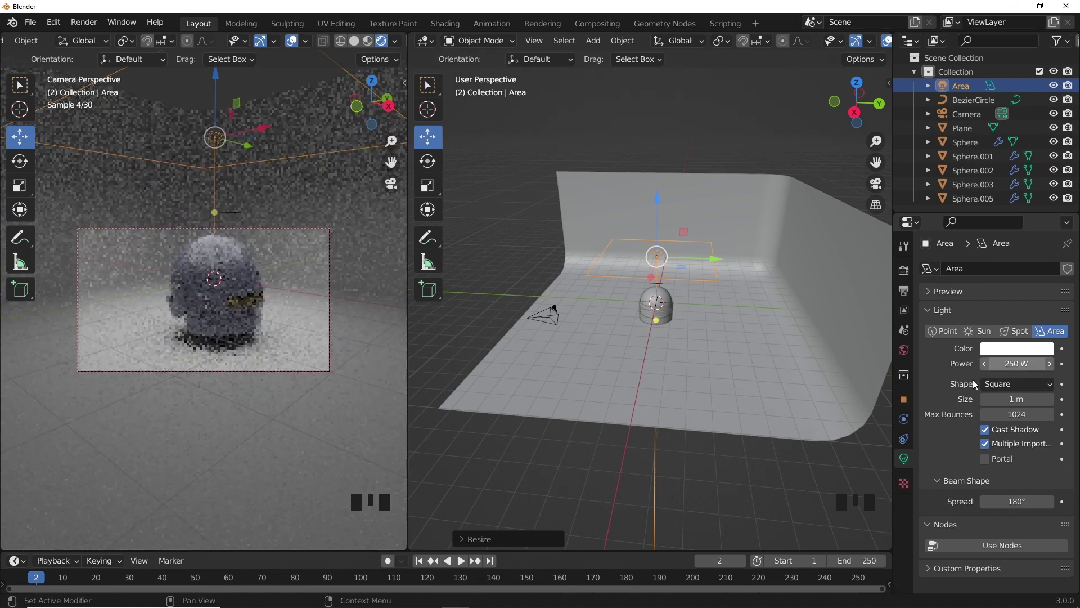
left_click_drag(663, 384, 655, 387)
Duplicate the light in front of the helmet, enlarge it and give it a faint cool tint.
key("shift+d")
left_click_drag(641, 296, 627, 314)
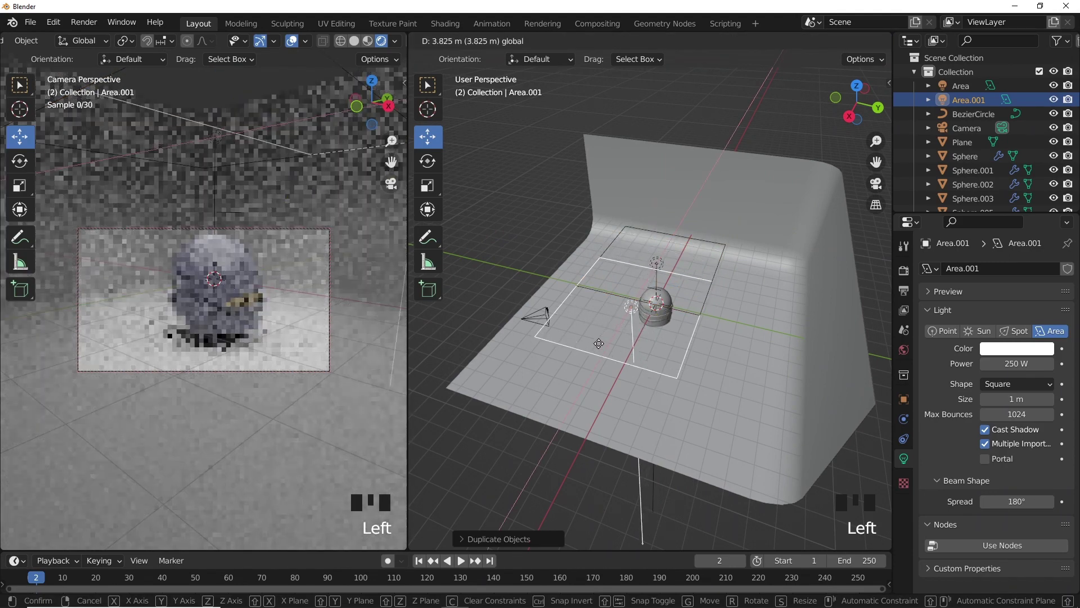
key("r")
key("r")
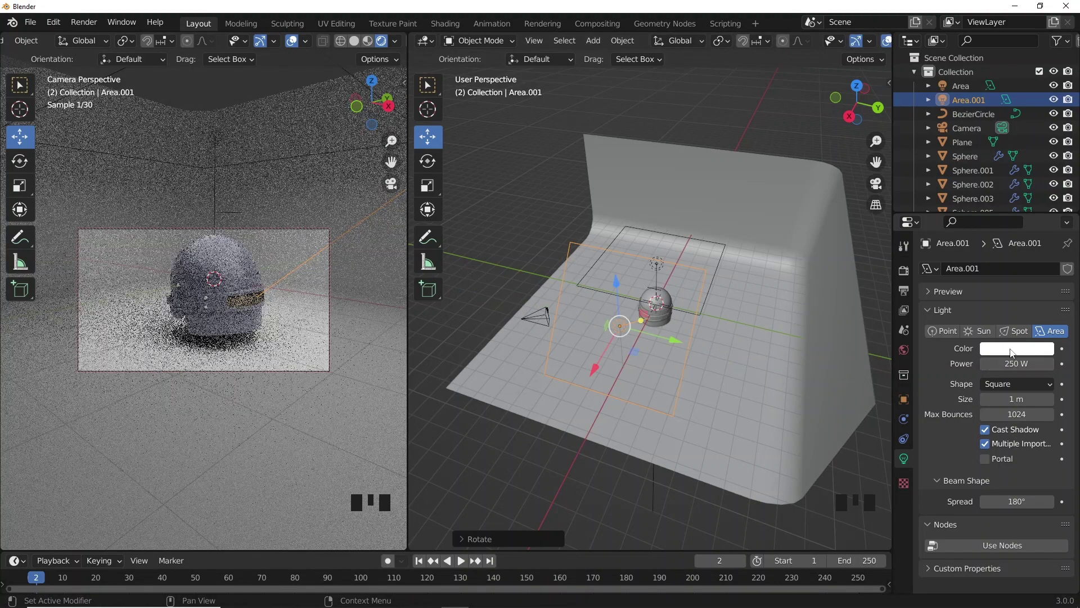
left_click(1015, 351)
left_click(971, 225)
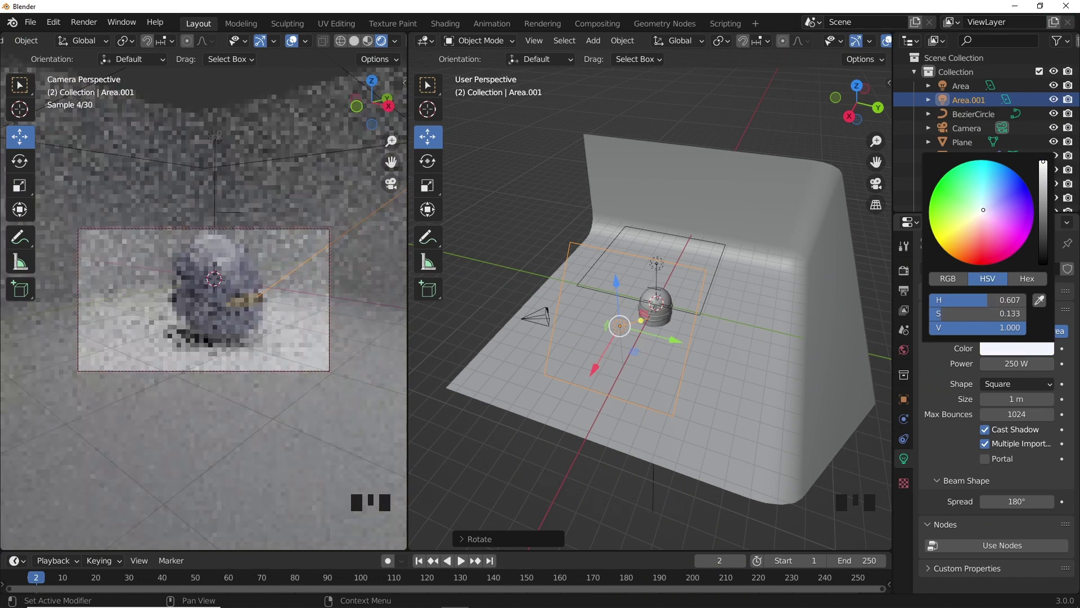
left_click(721, 263)
Duplicate a third light off to the side and tilt it toward the helmet.
key("shift+d")
left_click_drag(682, 262, 647, 252)
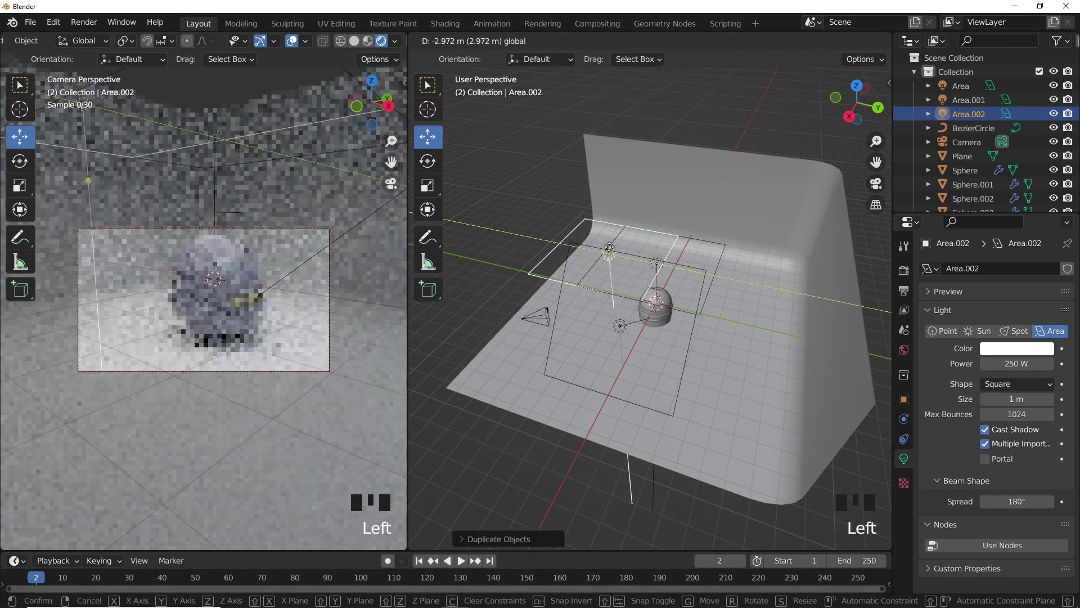
key("r")
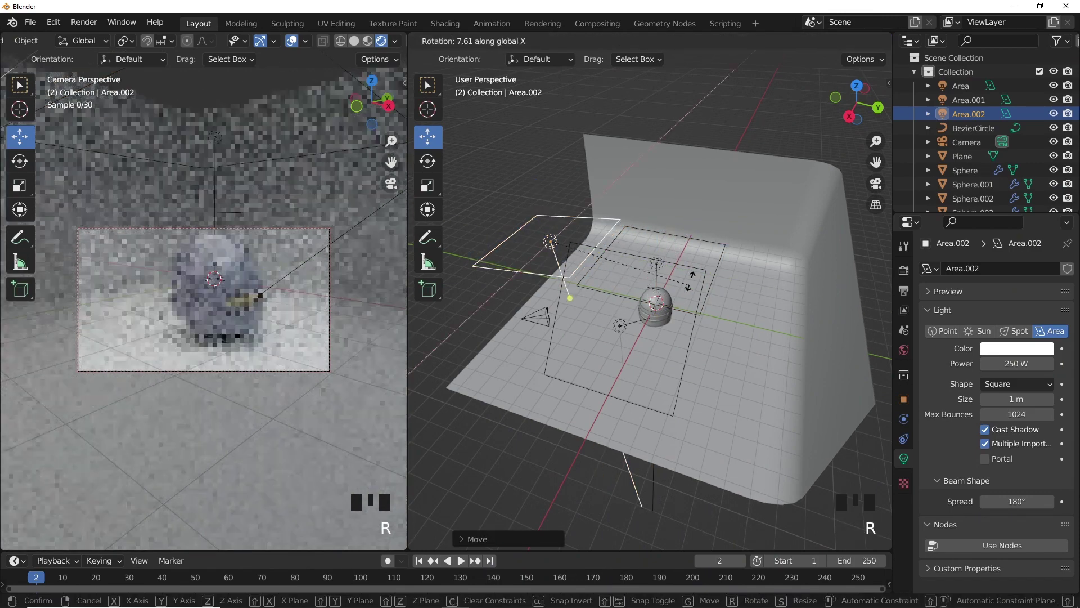